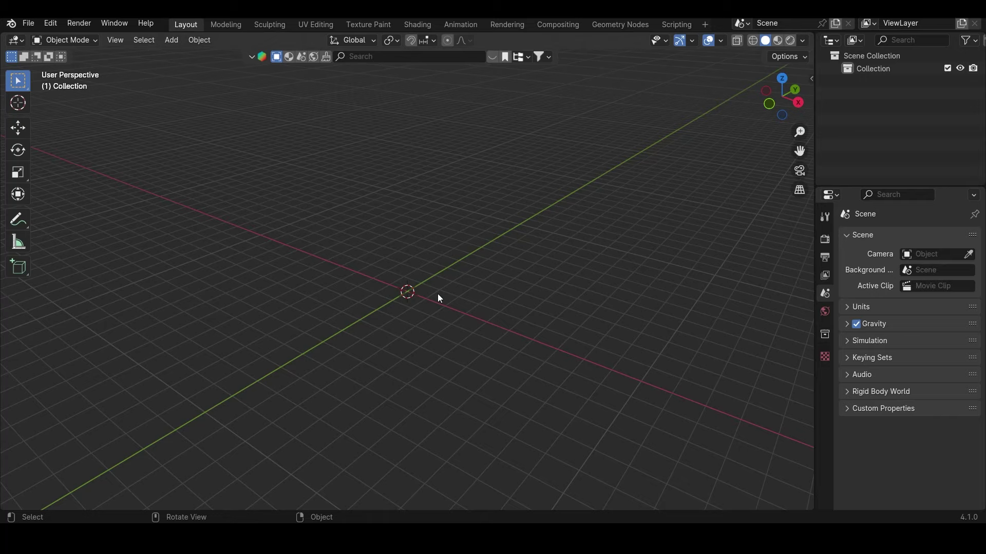
Add a plane and shape it into a flat rectangular base slab.
drag(452, 304, 461, 291)
key(shift+a)
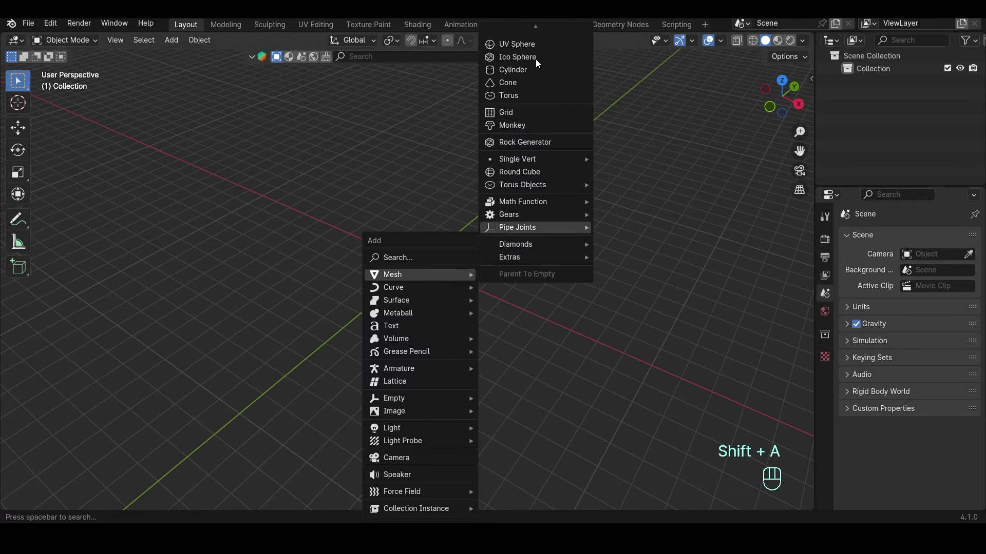
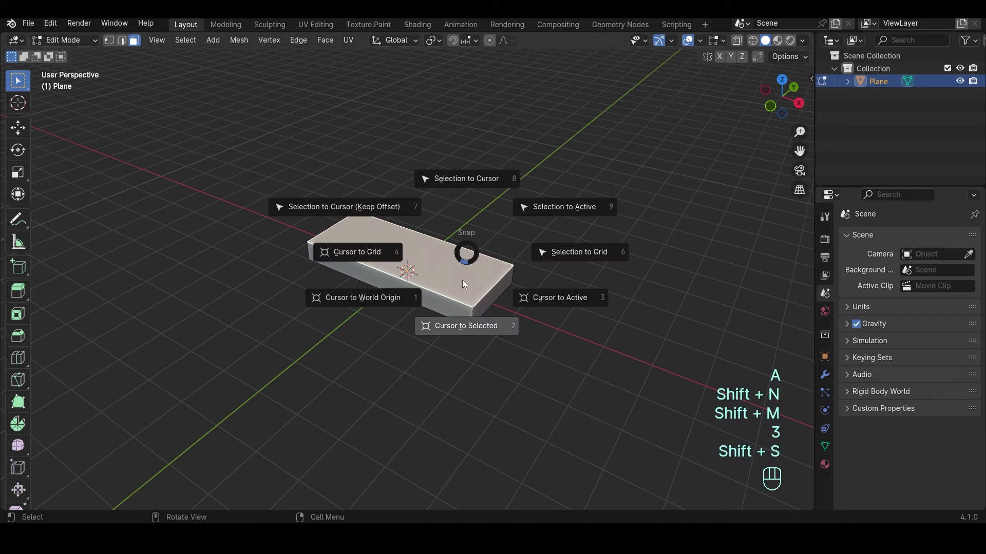
key(Tab)
click(527, 218)
drag(529, 223, 528, 258)
Add a second plane, stand it upright on the slab and scale it into a larger square panel.
key(shift+a)
key(Tab)
key(r)
key(g)
key(Tab)
key(KP_1)
drag(543, 242, 530, 275)
key(s)
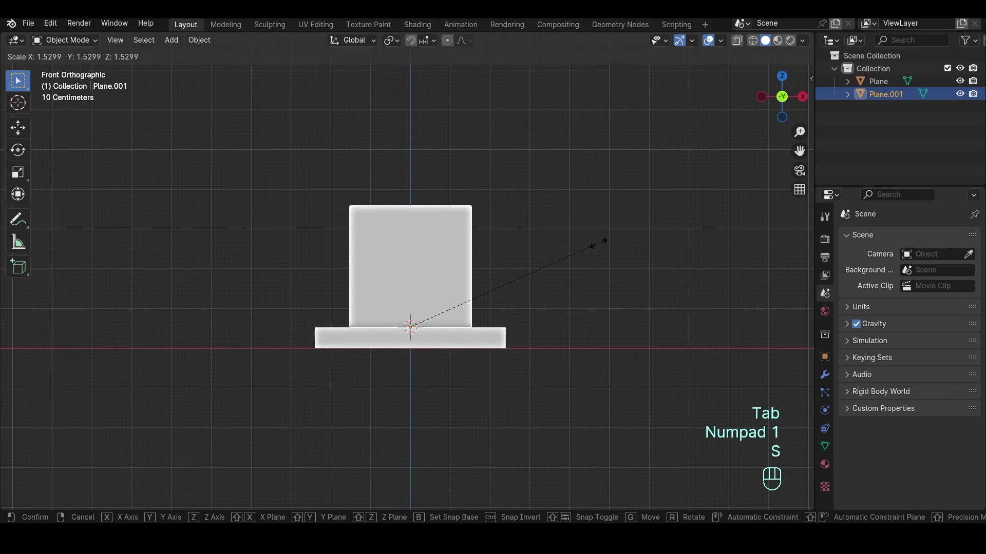
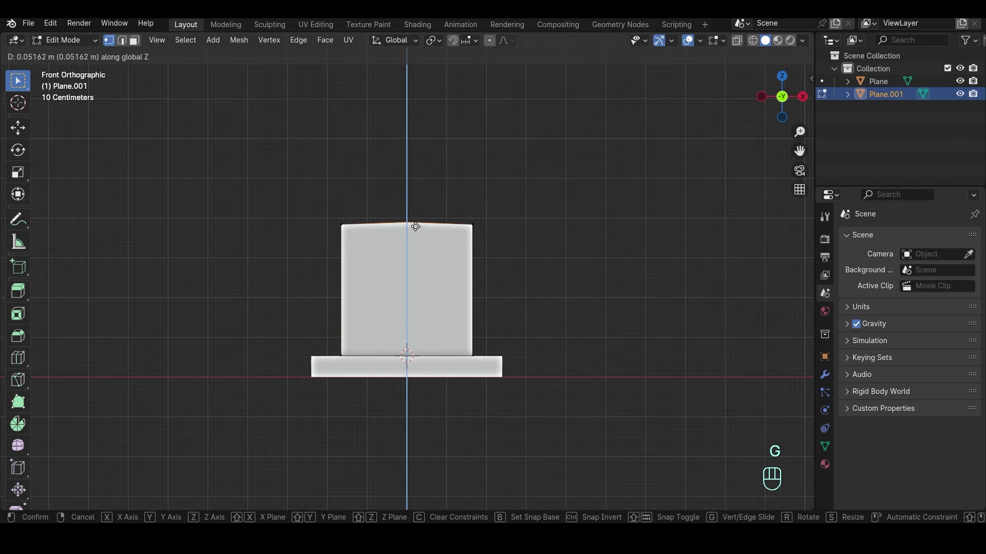
Bevel the panel's top corners into a rounded arch, then duplicate it and begin a vertical knife cut.
key(ctrl+b)
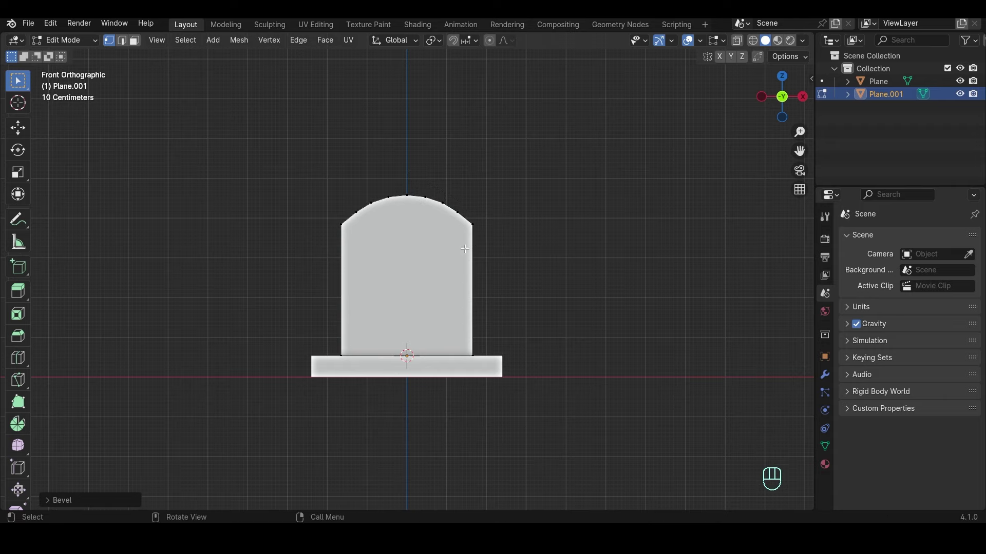
key(Tab)
key(shift+d)
key(Tab)
key(k)
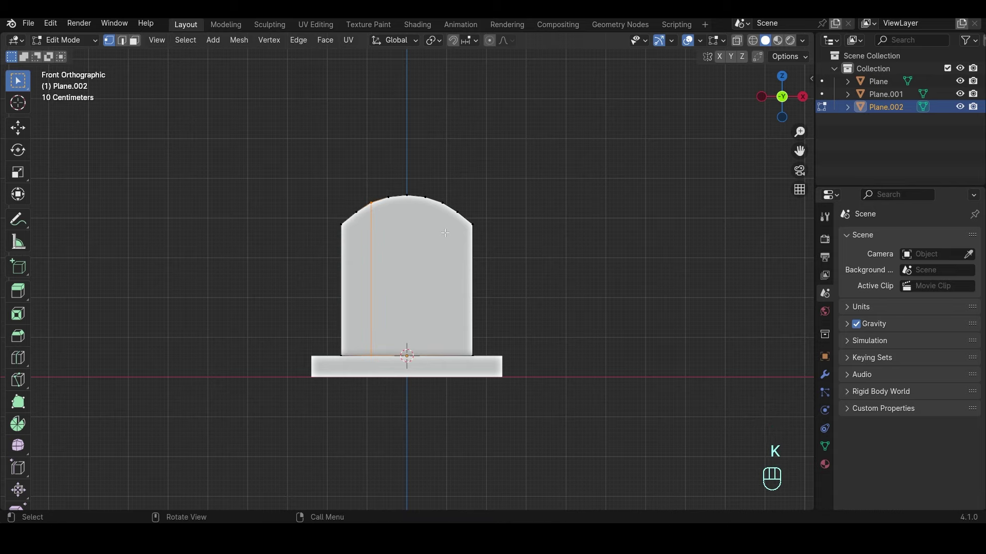
Knife-cut the door into vertical planks with a centre line, then extrude them for depth and fix normals.
key(k)
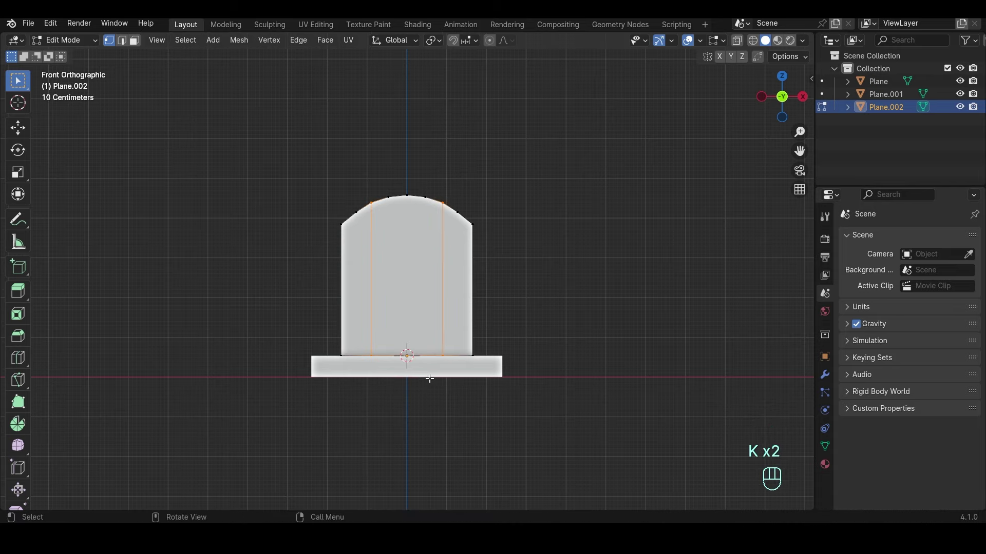
key(k)
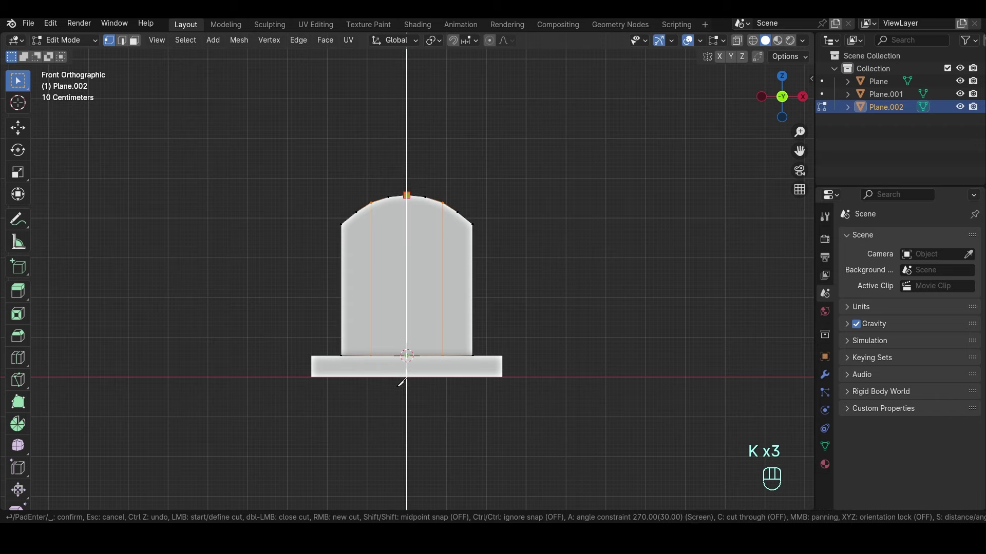
key(2)
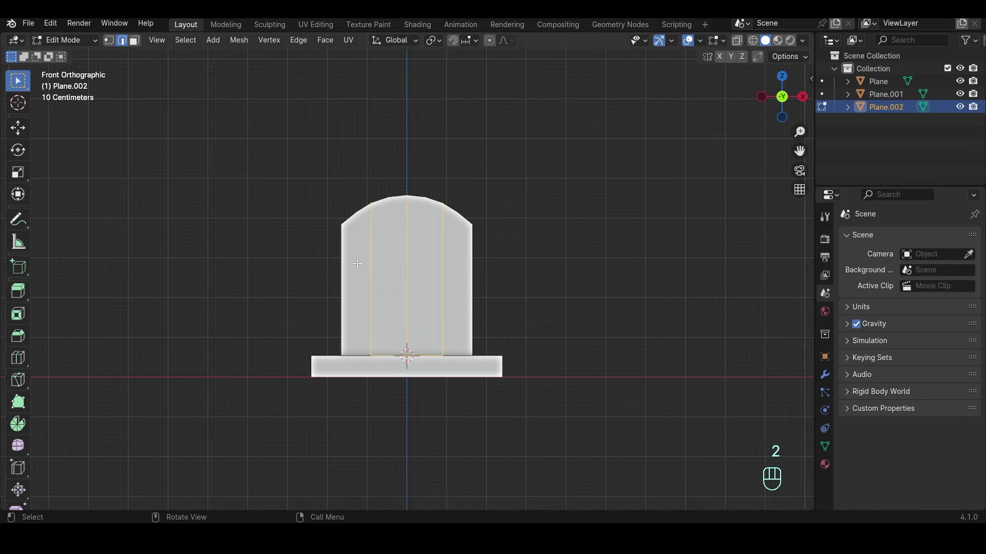
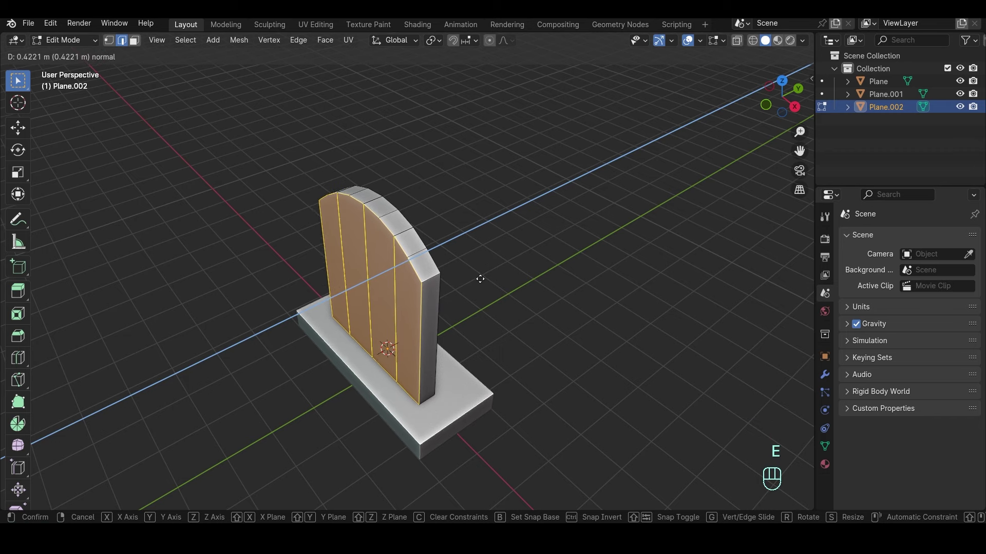
key(a)
key(shift+n)
key(KP_3)
key(g)
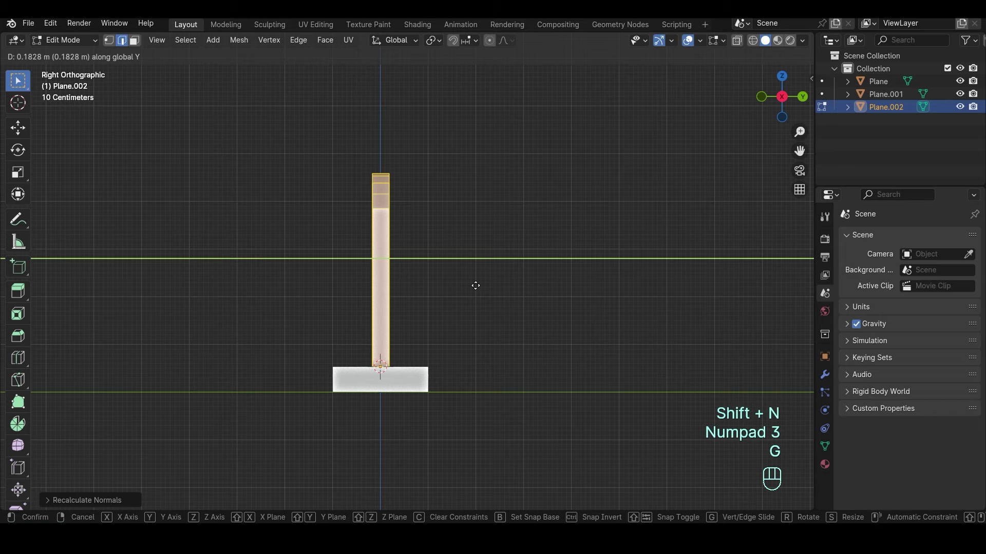
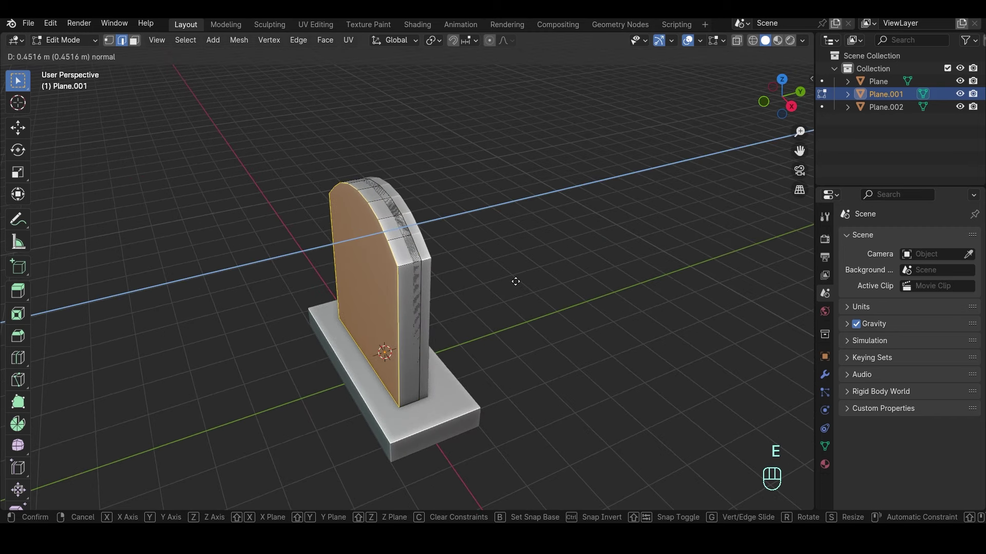
Extrude the arched back panel for thickness, recalculate its normals and centre it on the base slab.
key(a)
key(shift+n)
key(KP_3)
key(g)
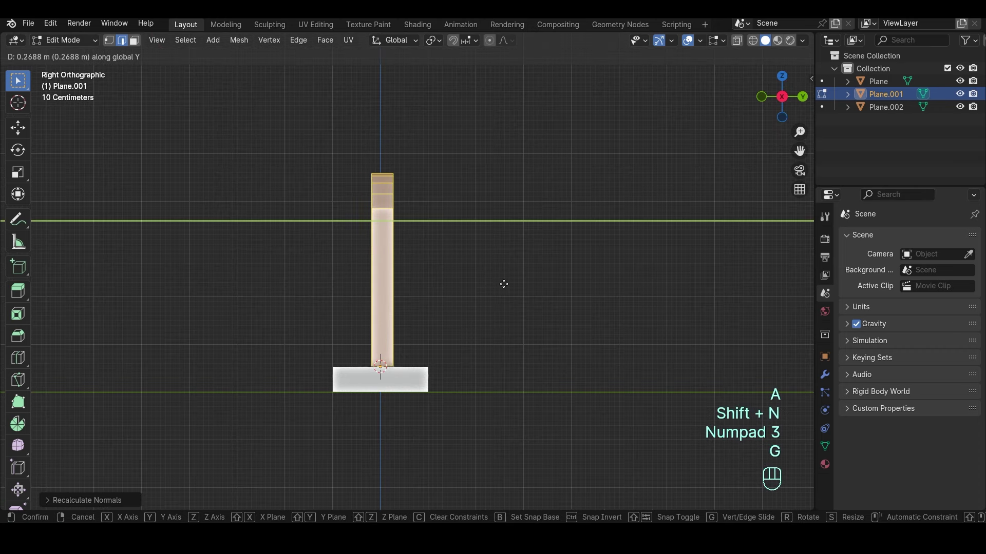
key(z)
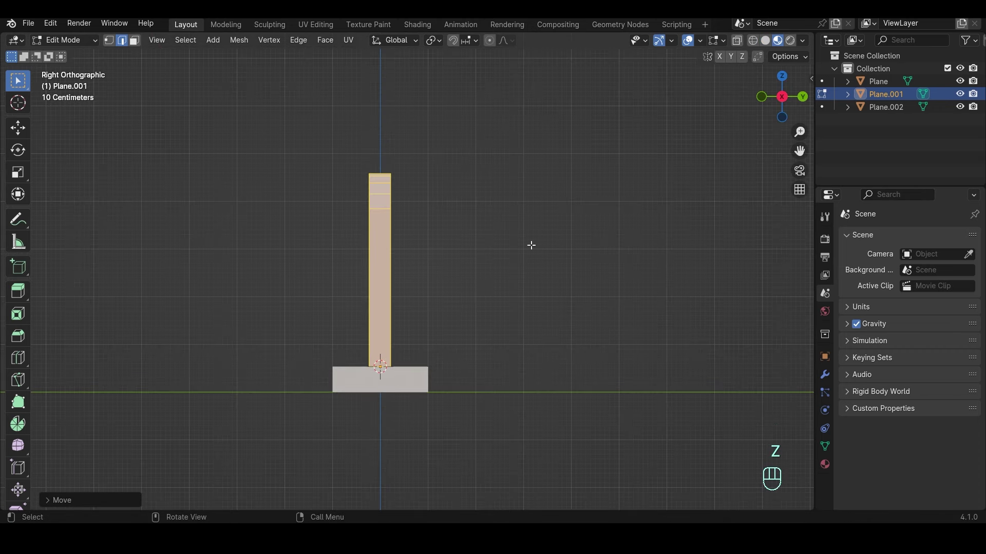
click(766, 46)
key(z)
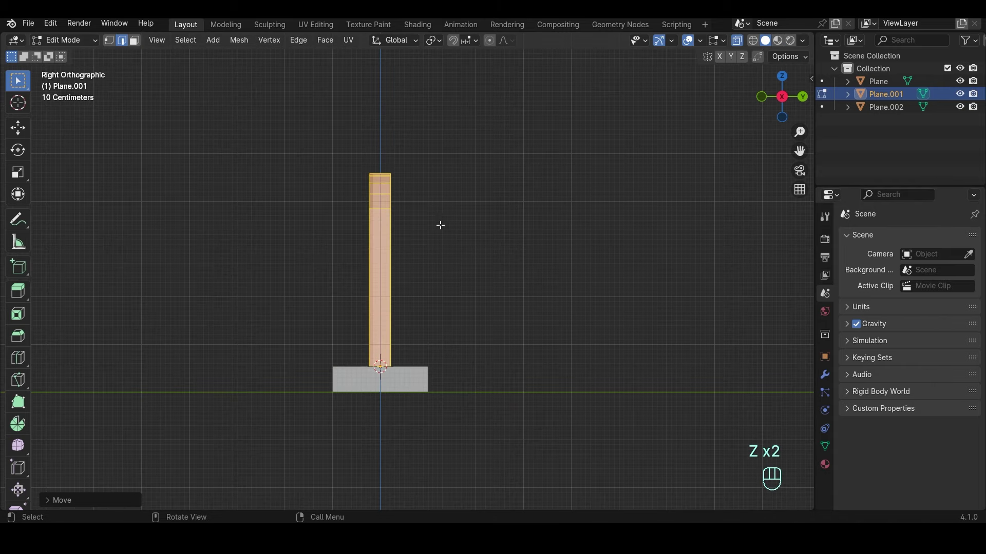
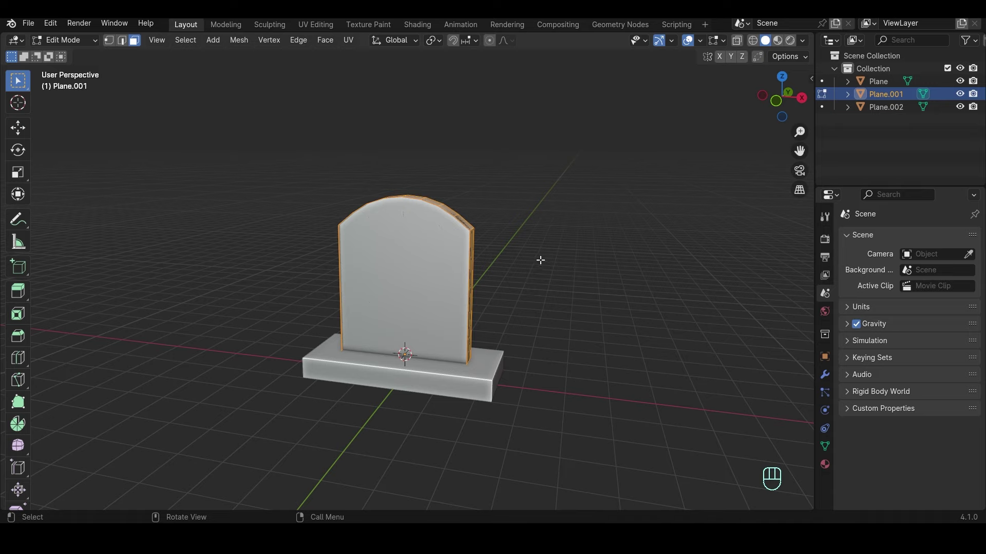
Extrude the back panel's inset border into an arched frame, then scale the plank door down to fit inside.
key(alt+e)
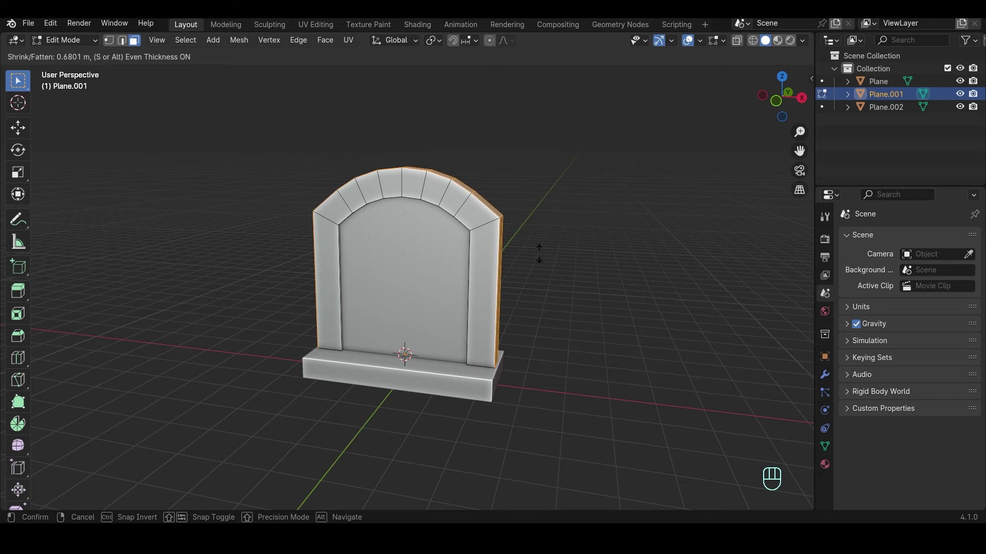
key(a)
key(shift+n)
key(3)
key(Tab)
key(KP_1)
click(466, 276)
key(s)
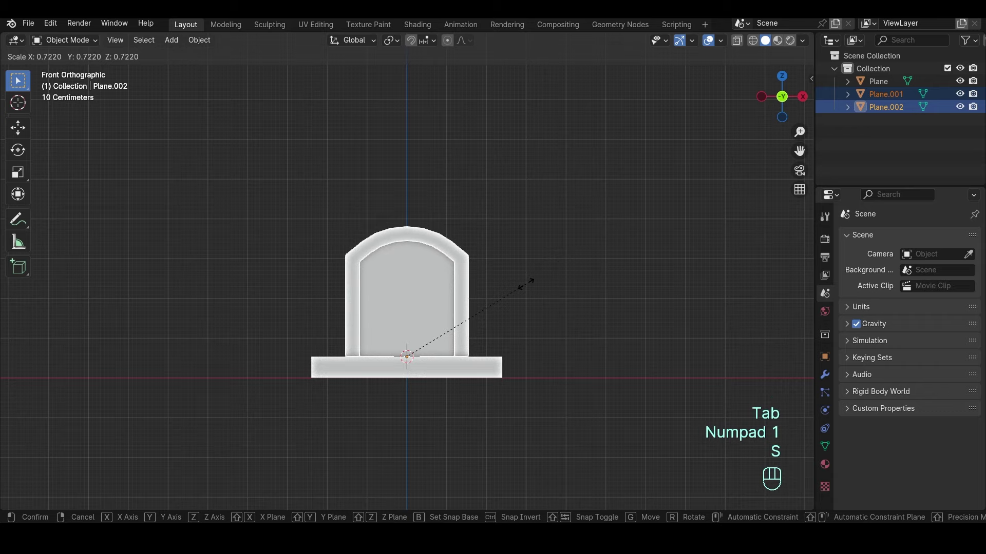
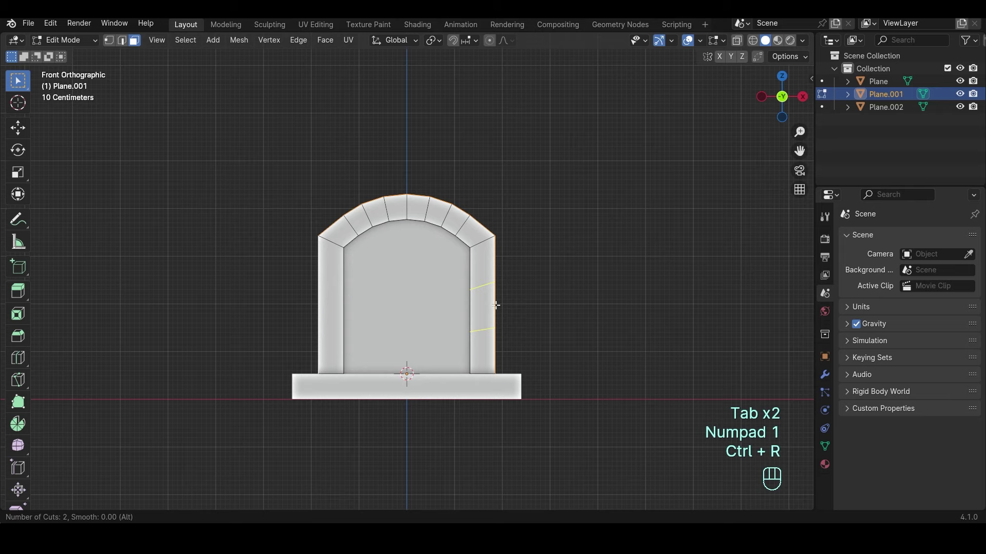
Loop-cut the frame pillars and raise alternating faces into separate, slightly tilted stone blocks.
key(ctrl+r)
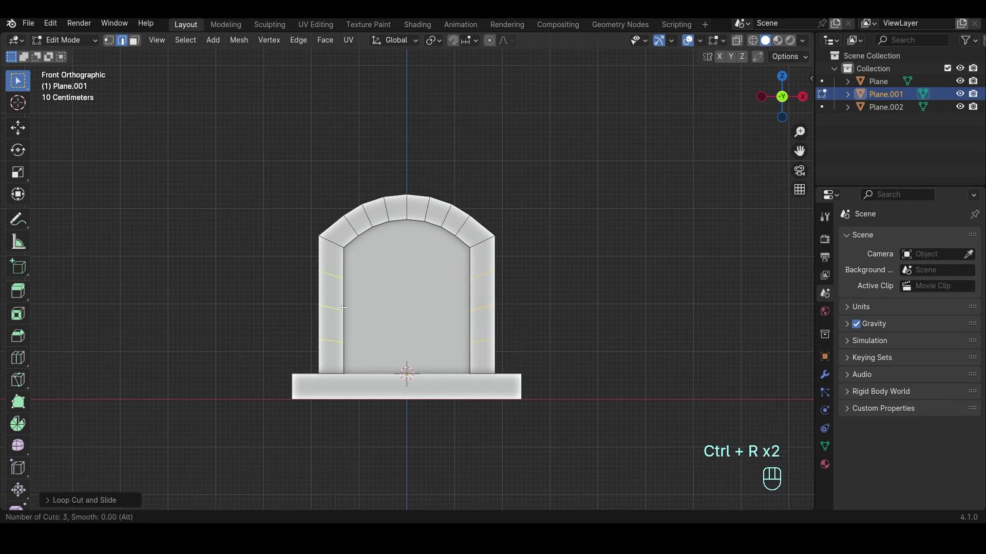
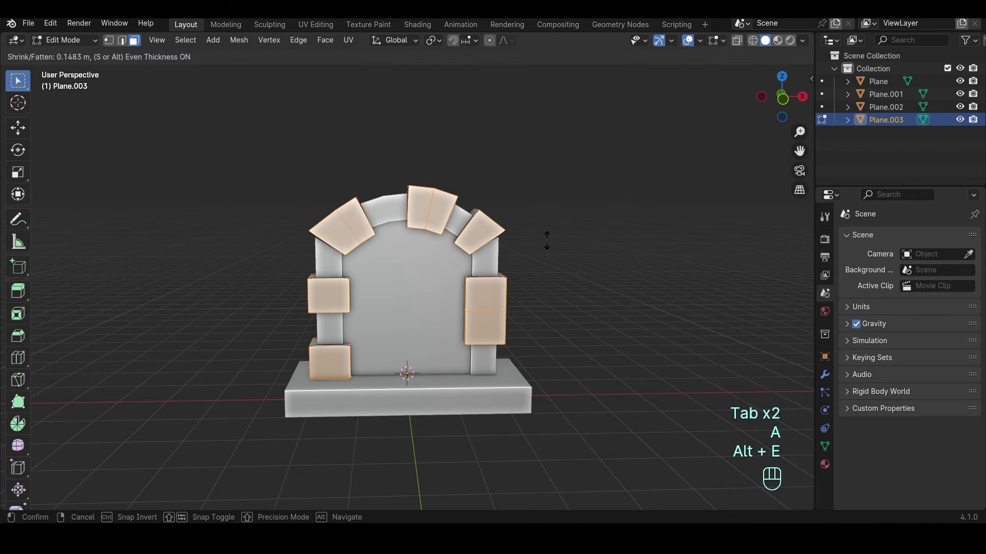
key(a)
key(shift+n)
key(Tab)
key(KP_1)
click(527, 252)
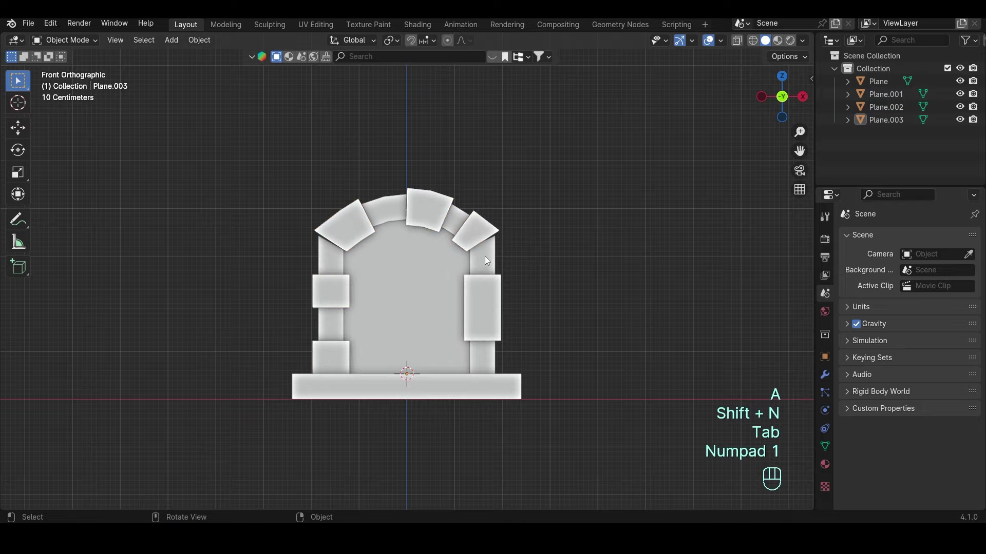
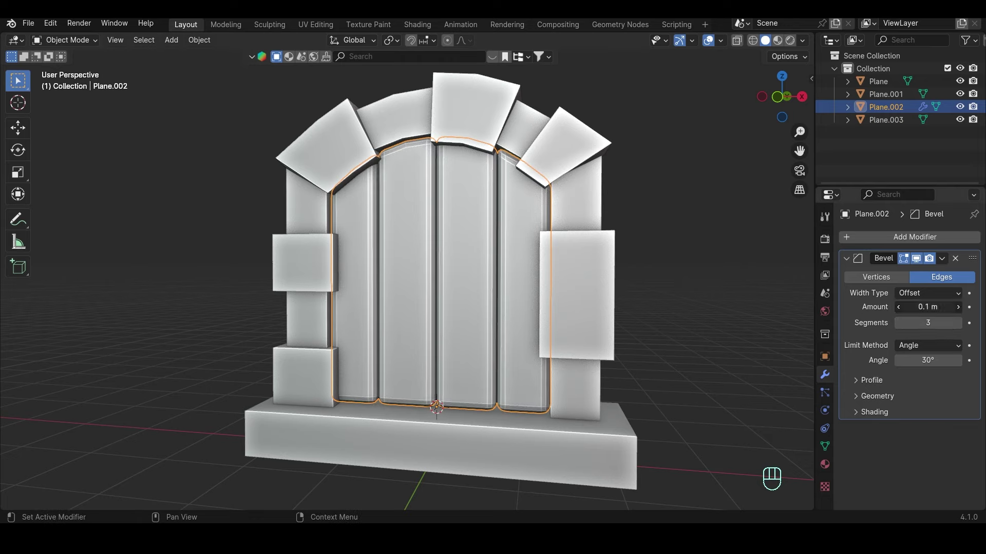
Add a Bevel modifier to the plank door and narrow its Amount for soft edges.
click(884, 403)
click(900, 472)
drag(913, 420, 907, 447)
Select the arch frame, stone blocks and base slab too and copy the bevel modifier onto them.
click(880, 402)
click(853, 416)
click(858, 414)
key(a)
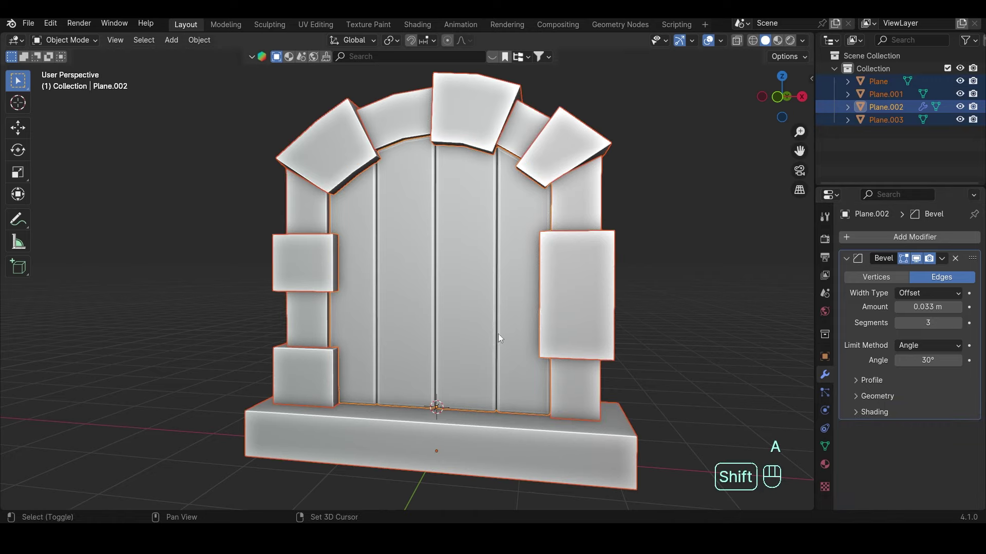
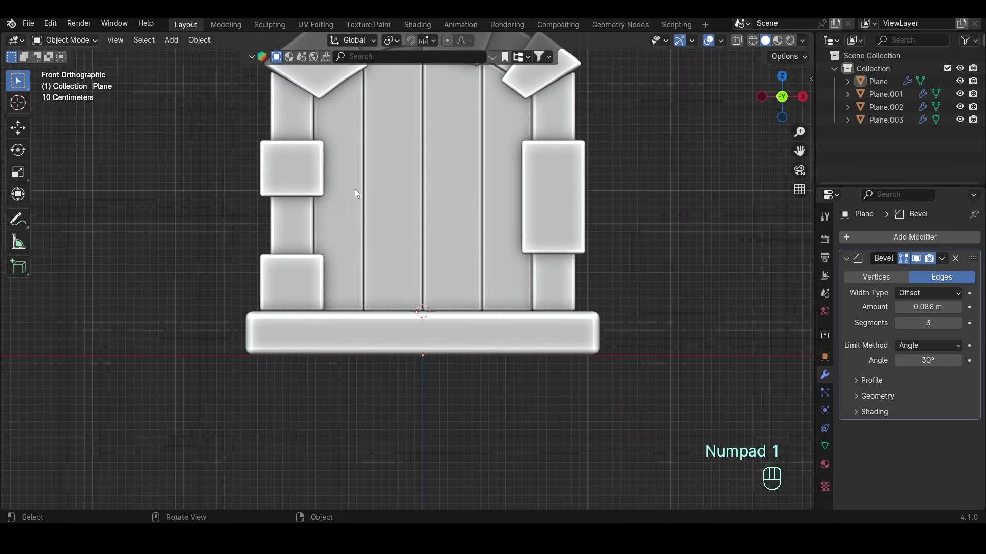
Zoom to the door's lower left and add a circle mesh there for the ring fitting.
drag(364, 204, 392, 239)
middle_click(416, 260)
drag(417, 261, 383, 276)
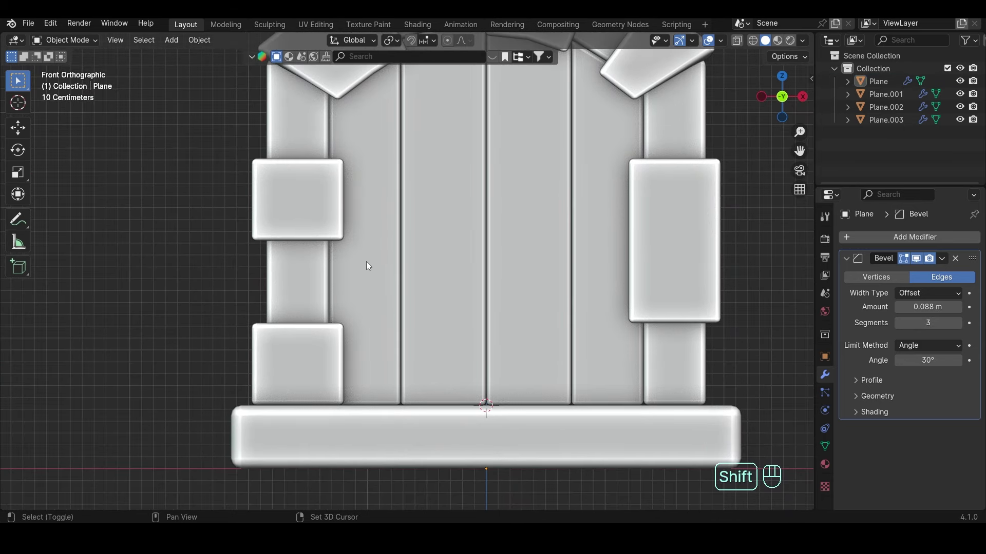
key(shift+a)
middle_click(500, 232)
drag(498, 240, 406, 276)
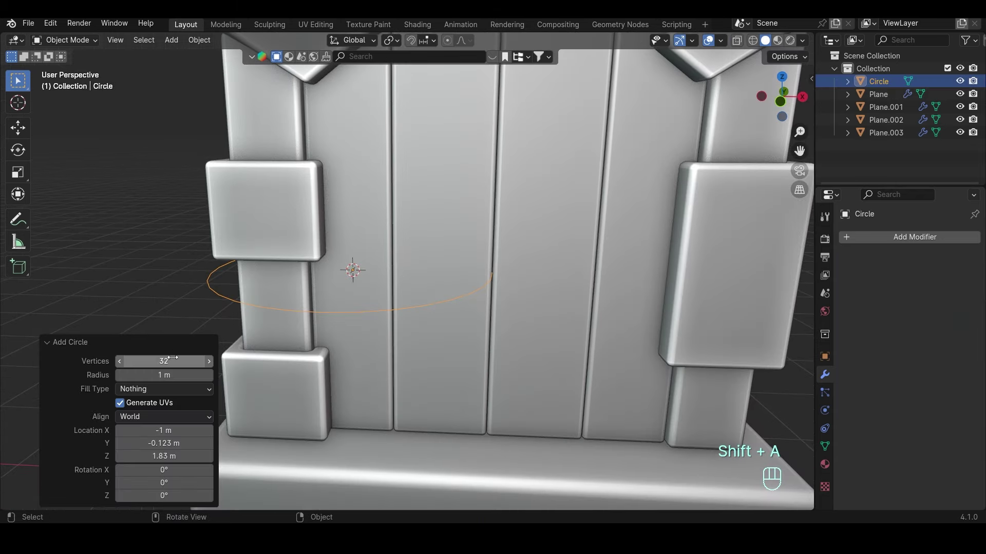
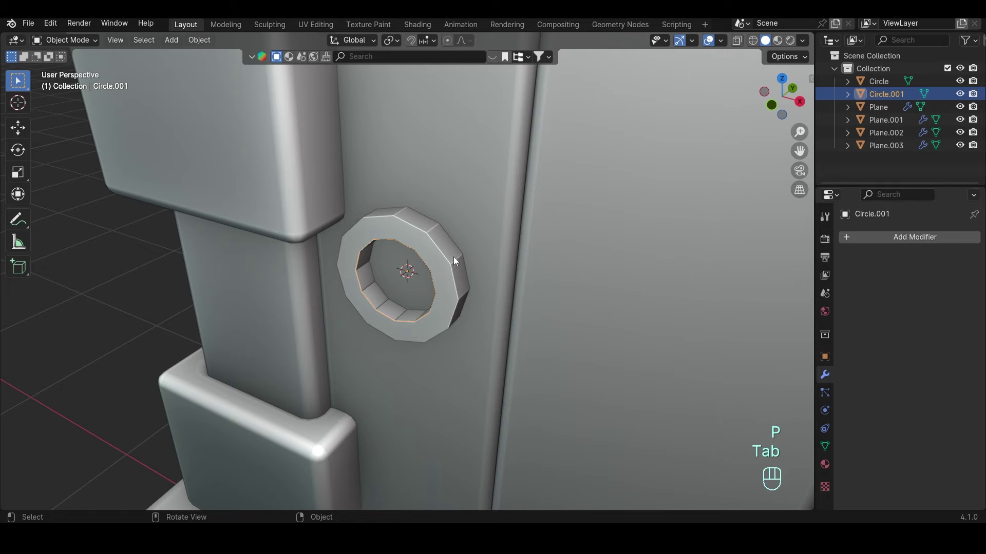
Lower the circle below its mount, convert it via Curve into a thick mesh ring and enlarge it slightly.
key(Tab)
key(a)
key(g)
key(KP_1)
key(g)
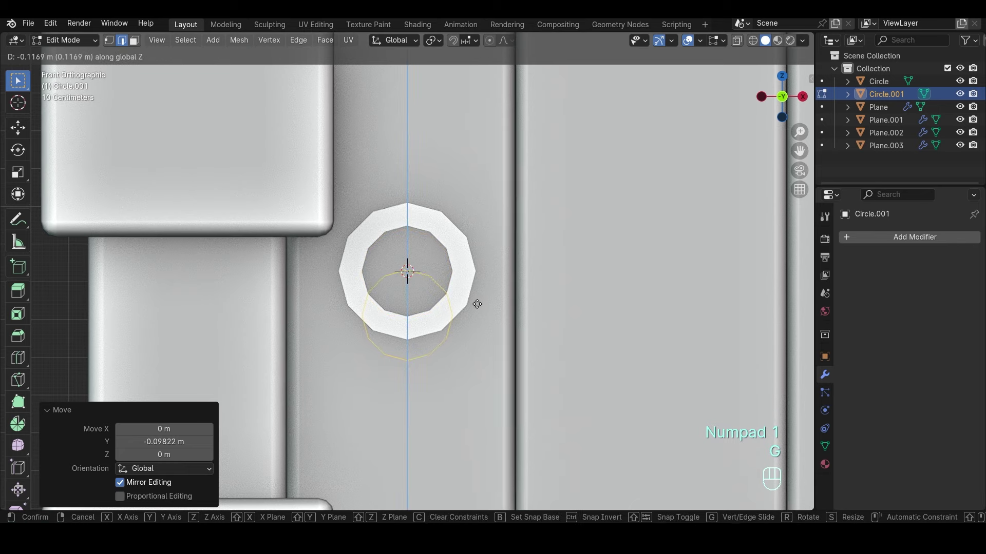
key(Tab)
key(q)
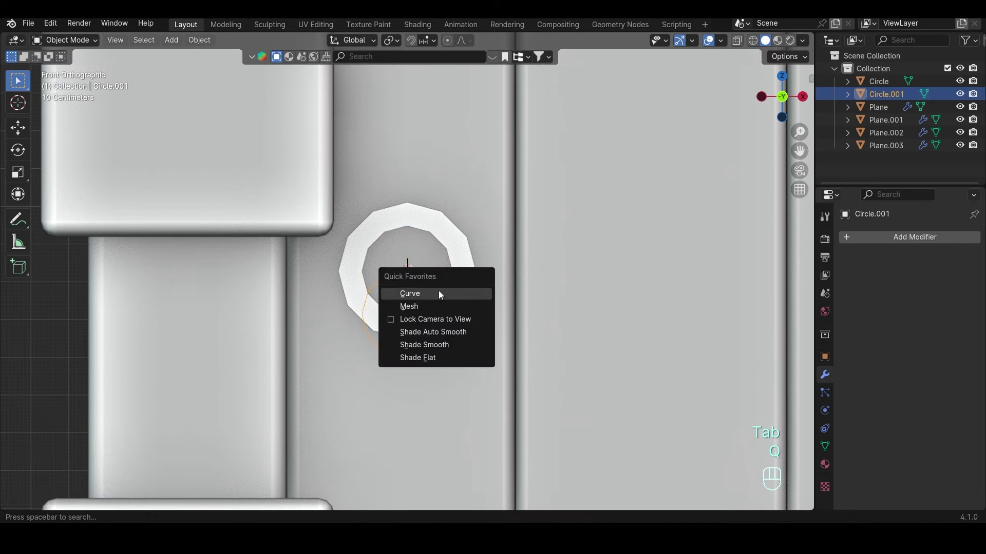
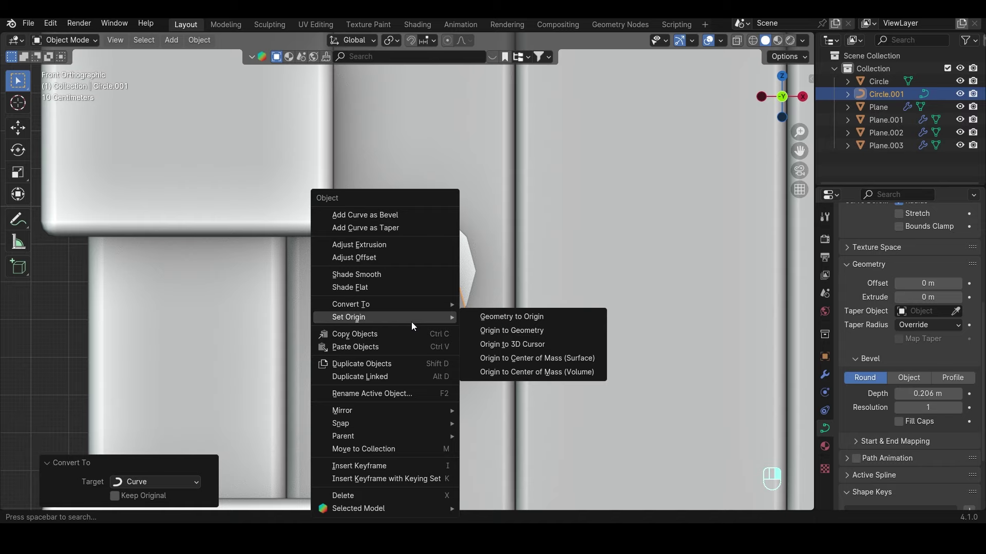
key(s)
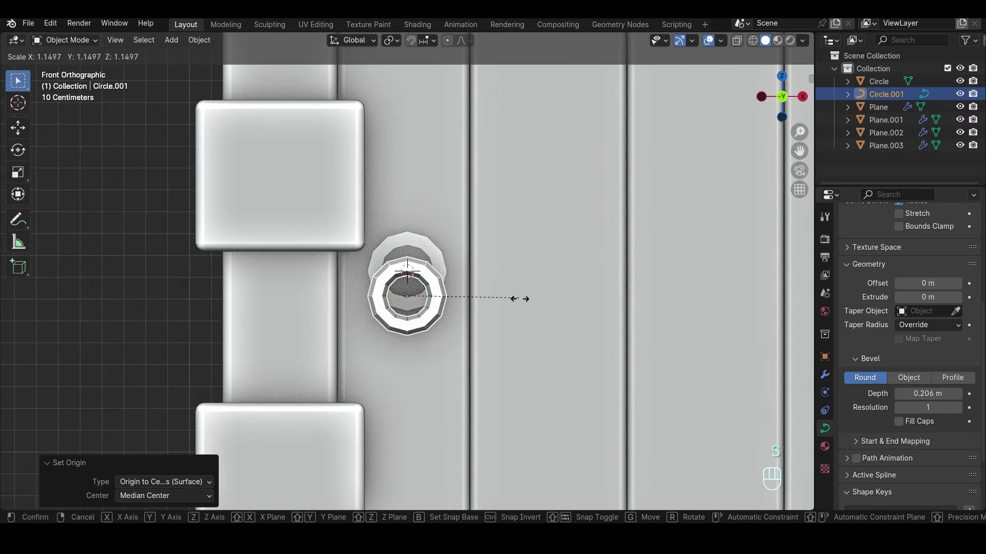
key(g)
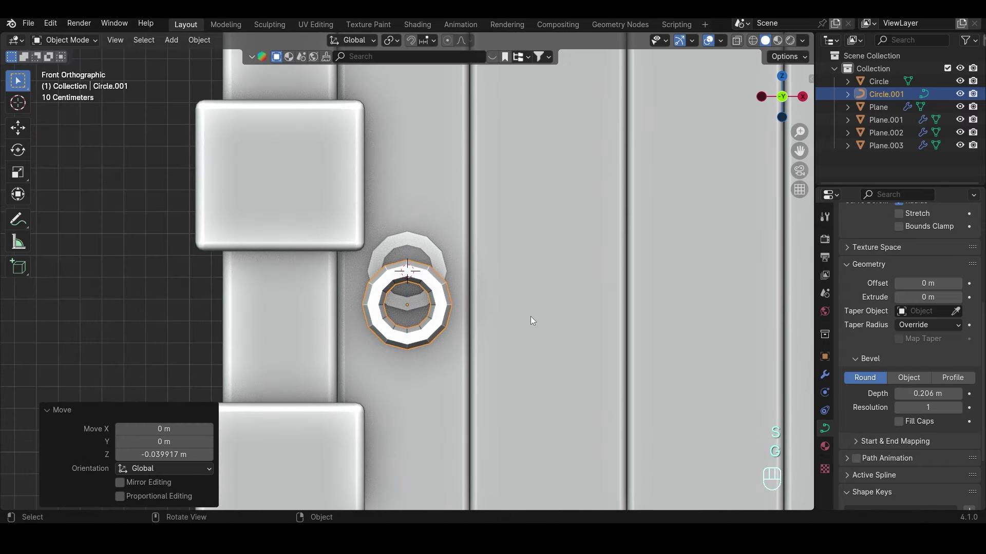
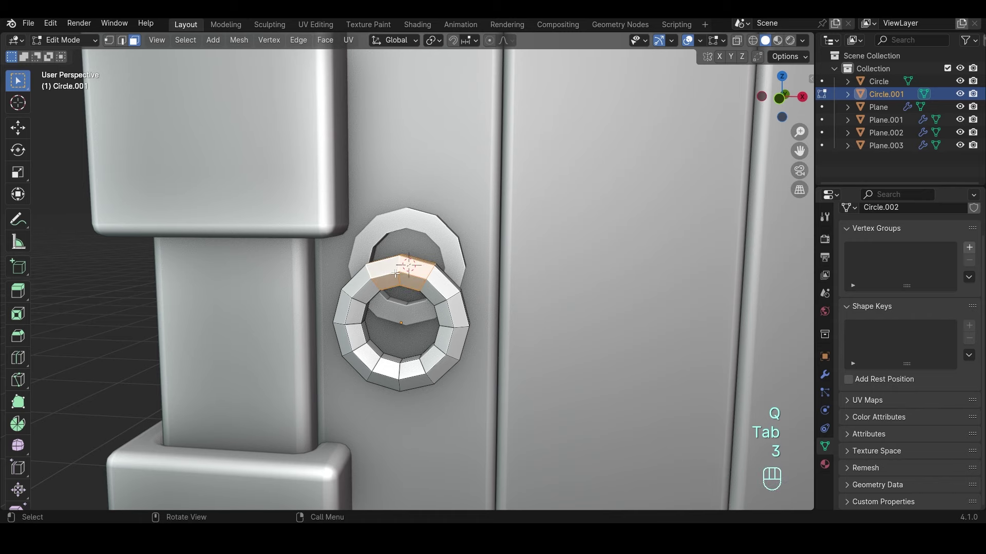
Duplicate and separate the ring's top faces into a small hanging bracket for the knocker.
key(shift+d)
key(p)
key(Tab)
click(415, 278)
key(Tab)
key(Tab)
key(Tab)
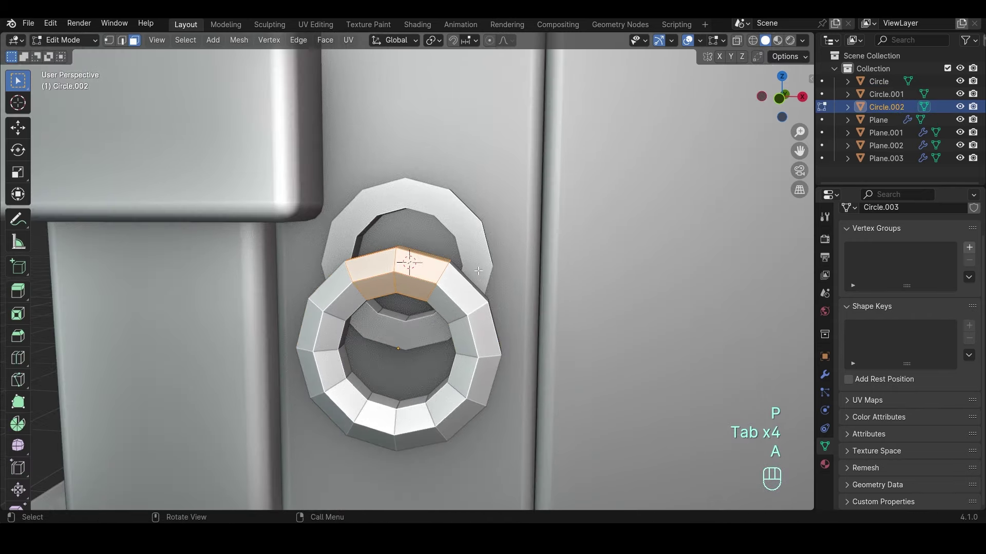
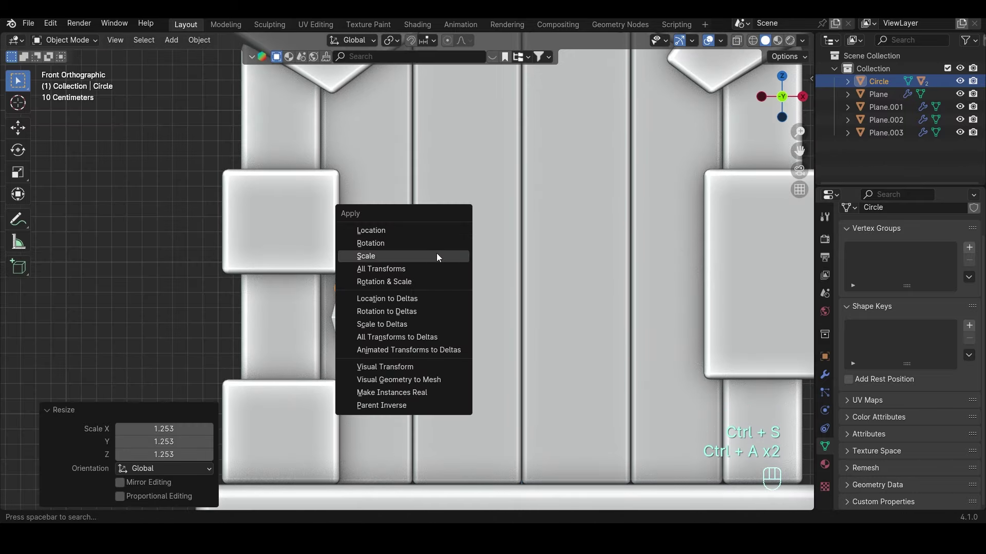
Nudge the knocker down-right, then loop-cut and narrow the bracket in local view.
key(g)
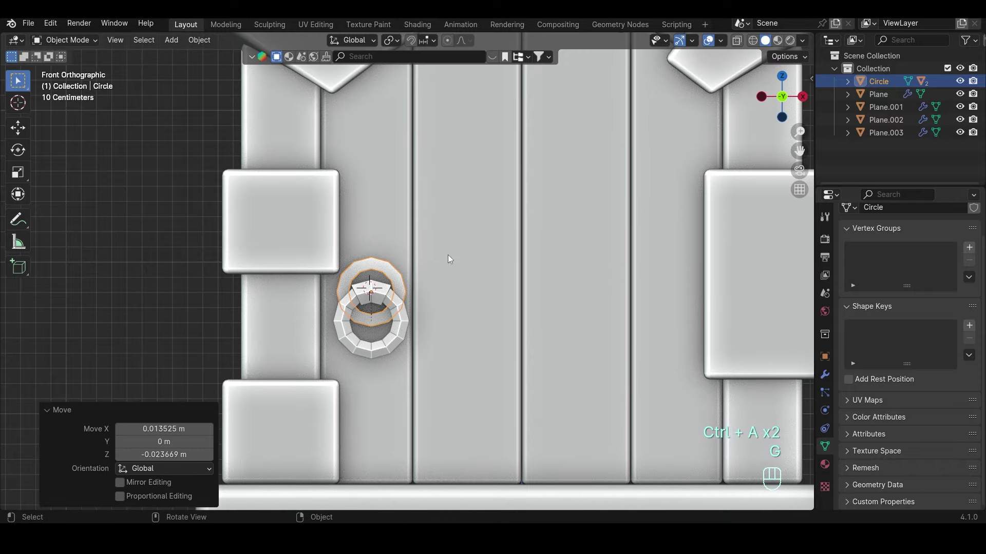
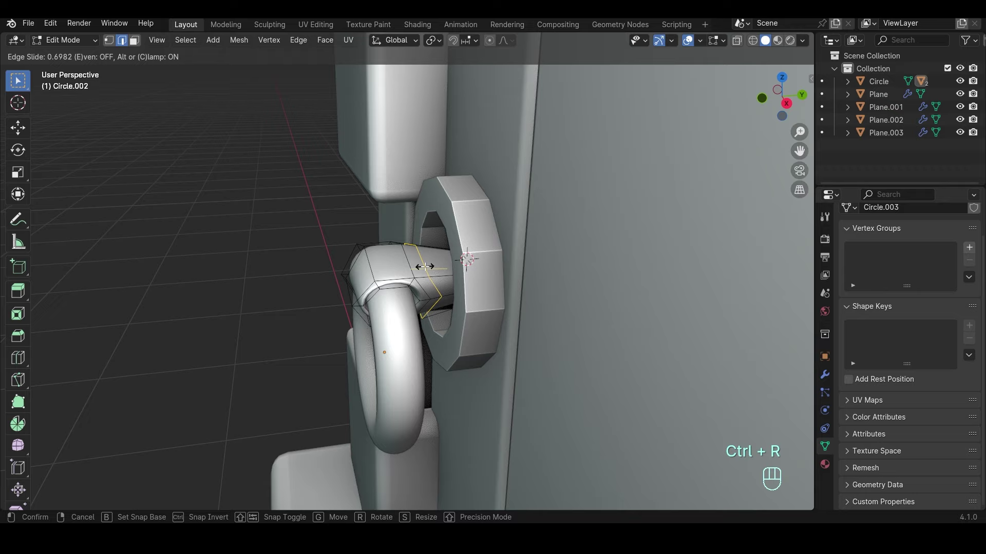
key(s)
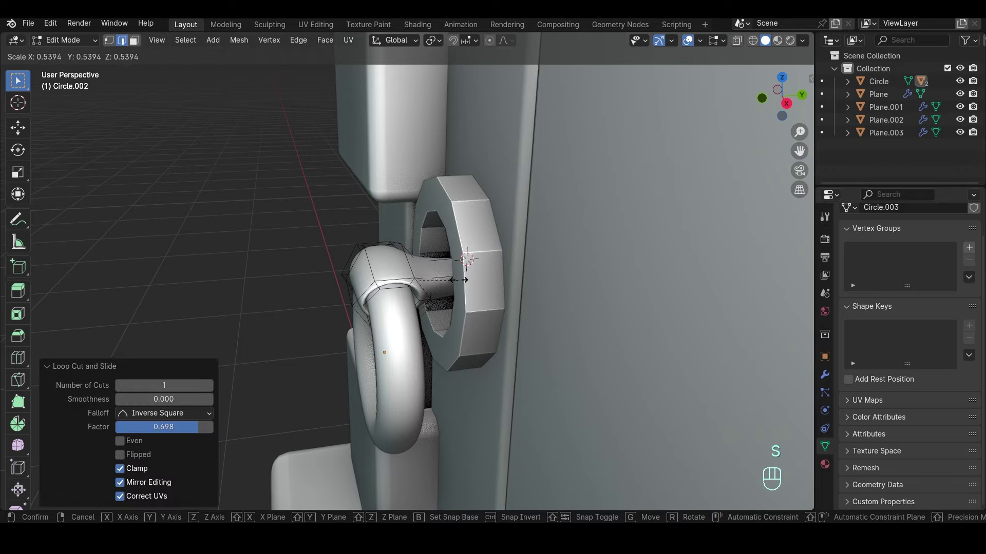
key(Tab)
drag(454, 263, 465, 247)
key(/)
drag(479, 291, 511, 303)
key(Tab)
key(ctrl+r)
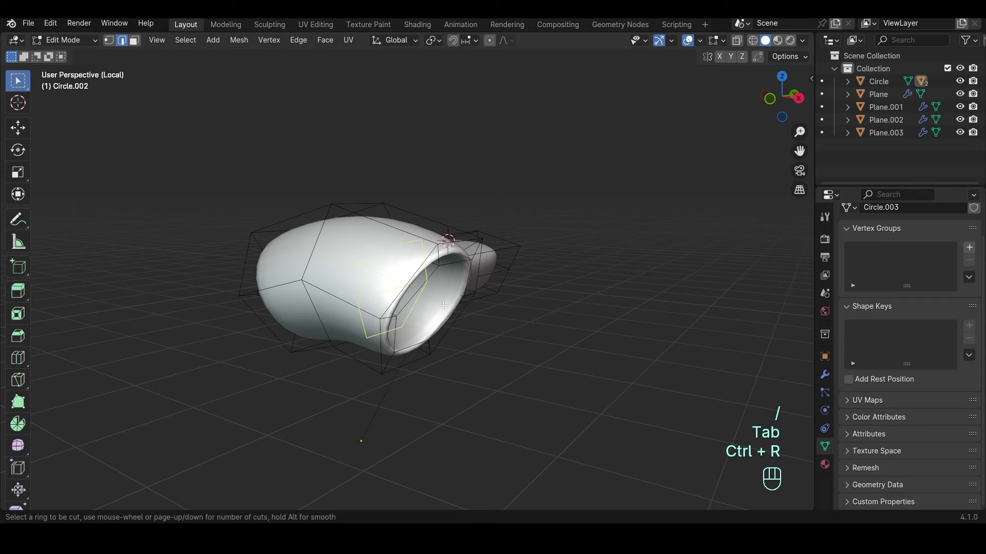
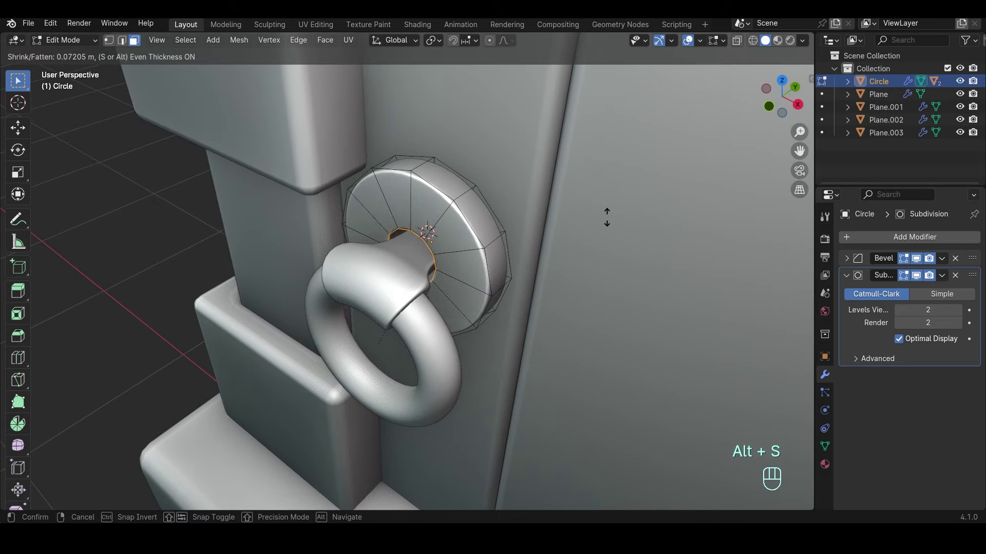
Thin the round back plate's outer rim so it closes around the bracket on the left plank.
key(Tab)
drag(587, 217, 626, 178)
drag(539, 246, 511, 264)
key(Tab)
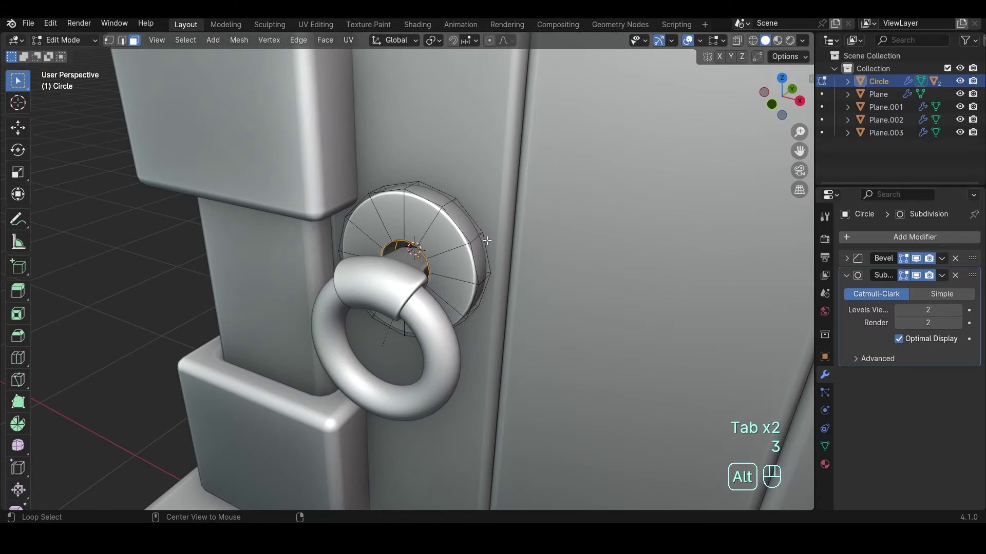
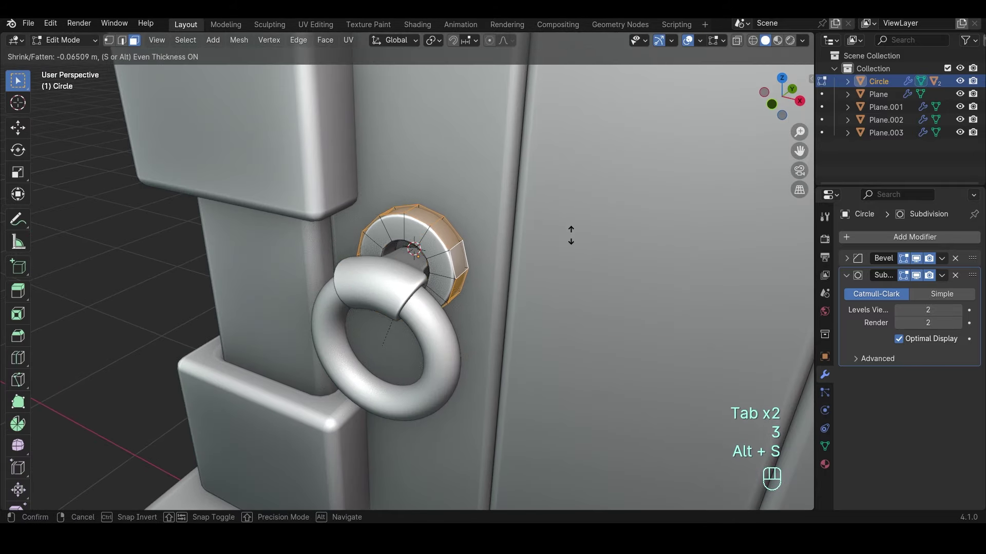
key(Tab)
drag(544, 247, 567, 229)
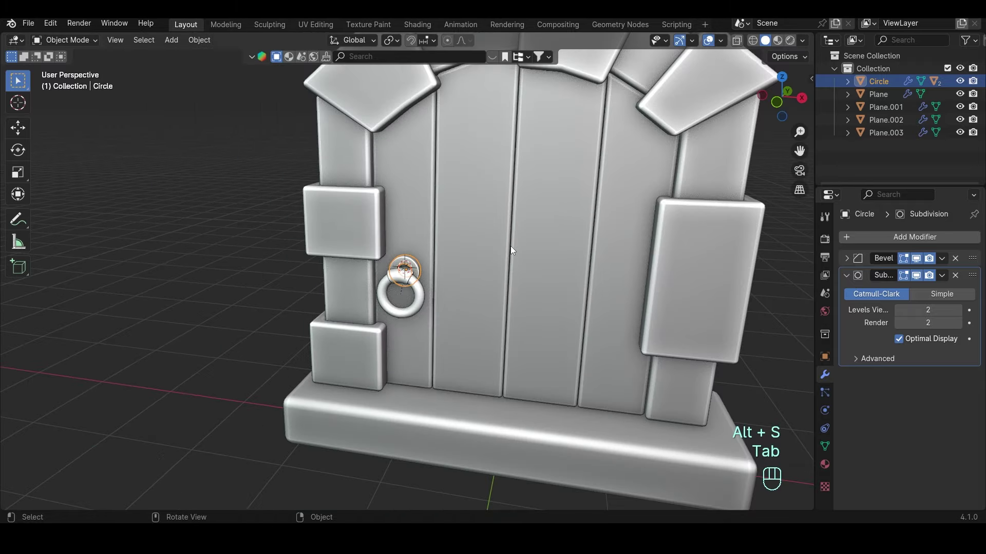
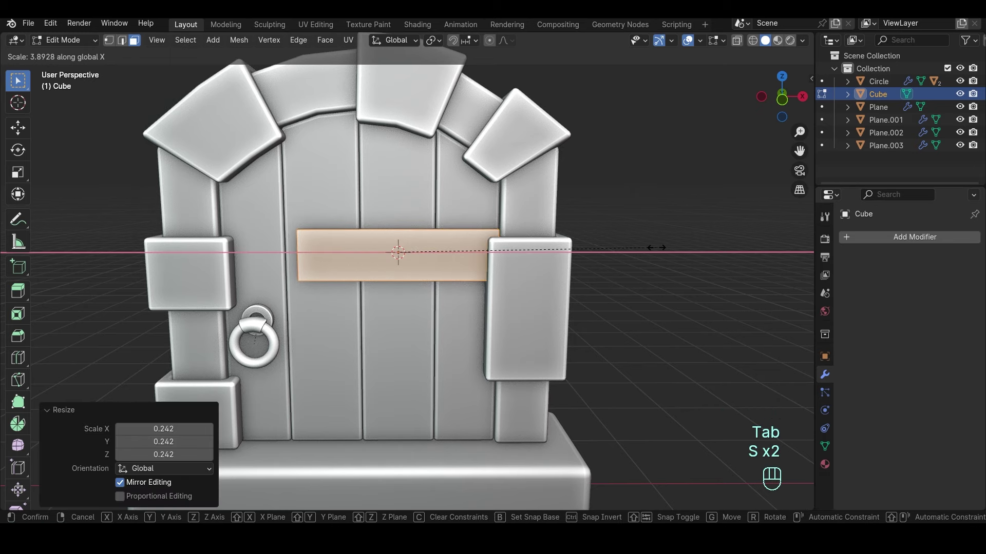
Flatten the cube into a thin horizontal bar and raise it across the upper door planks.
key(s)
key(KP_1)
key(Tab)
key(g)
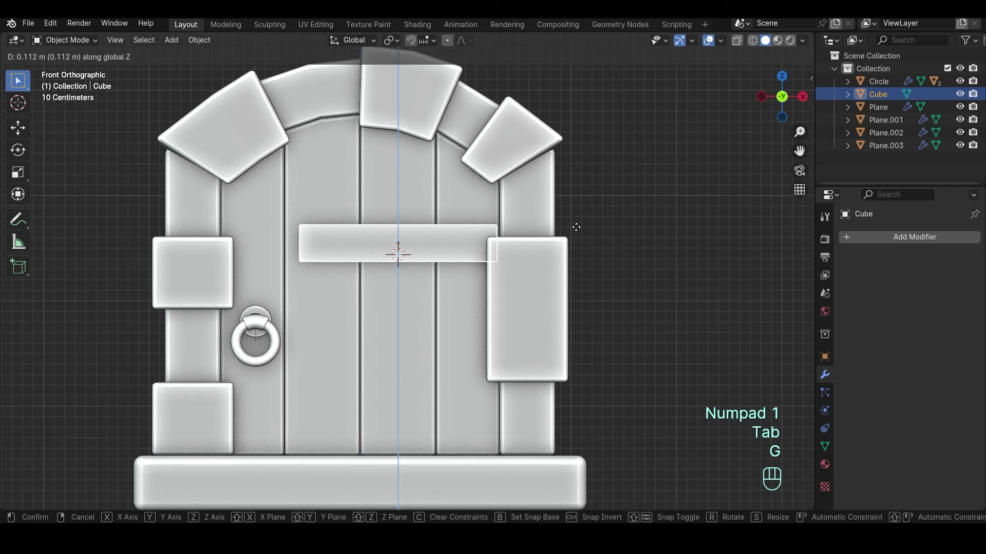
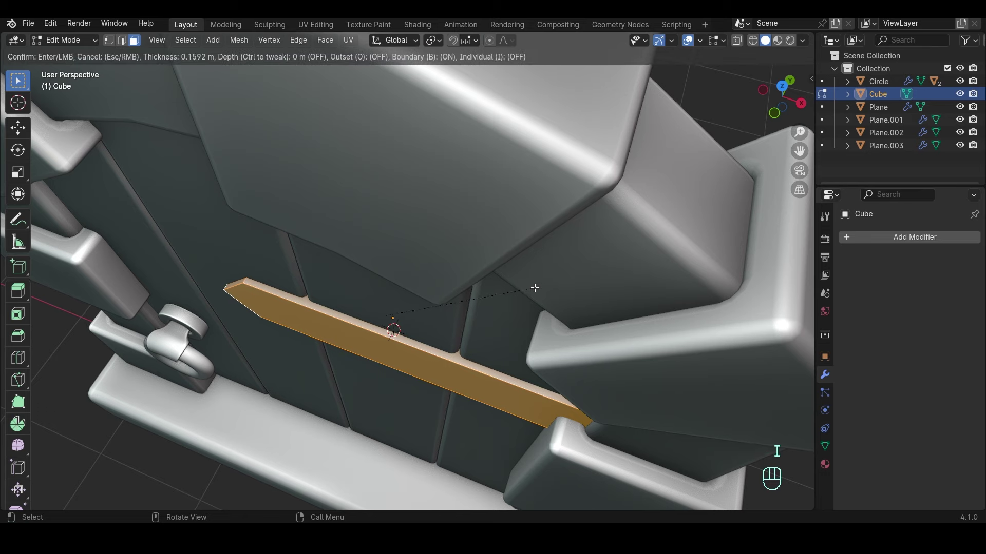
Give the strap a pointed left end and an inset front border, checking it in X-ray view.
key(ctrl+z)
key(3)
key(3)
key(Tab)
key(3)
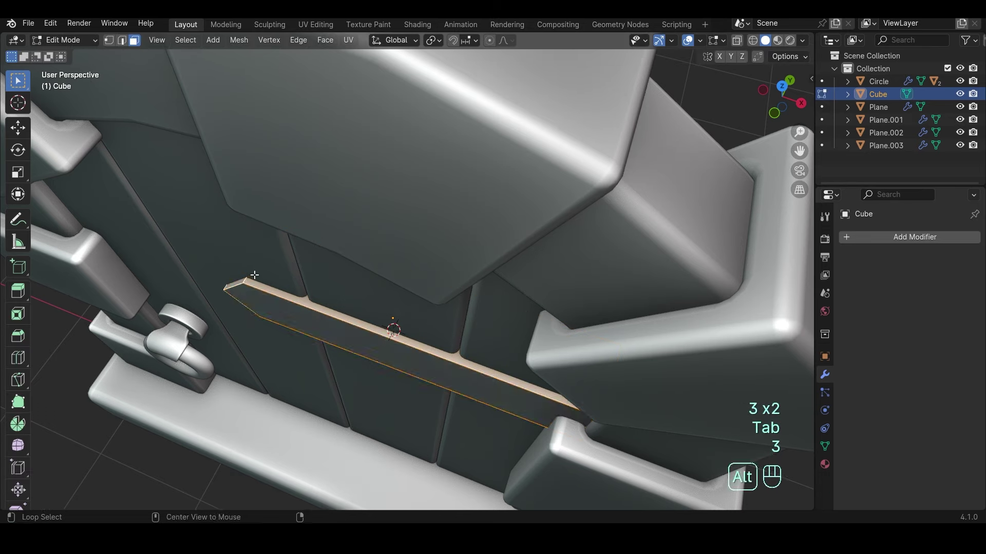
key(i)
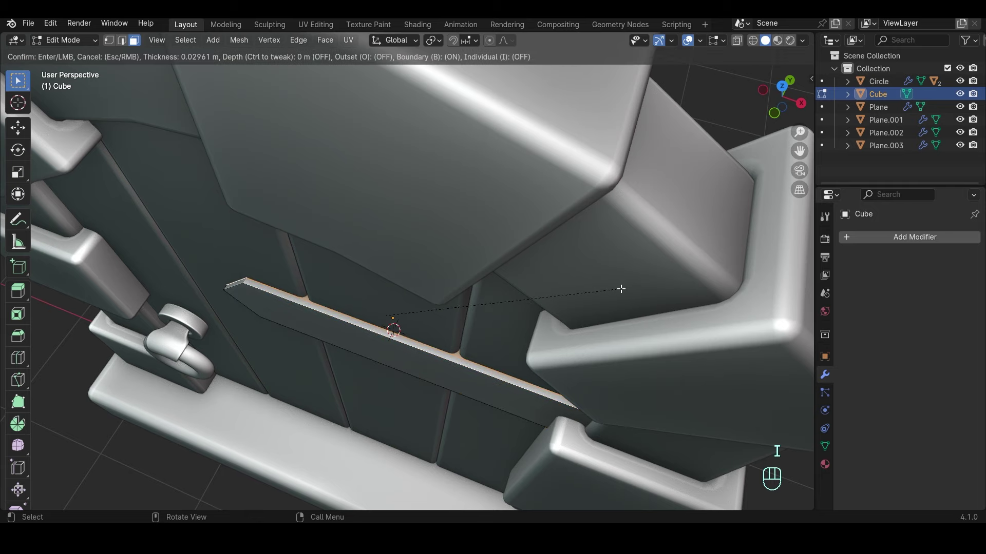
key(z)
key(x)
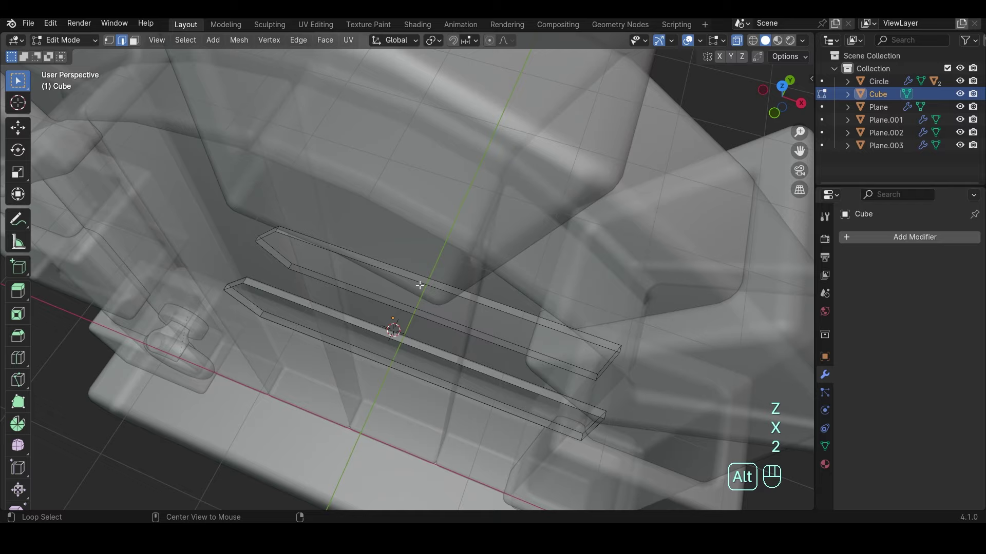
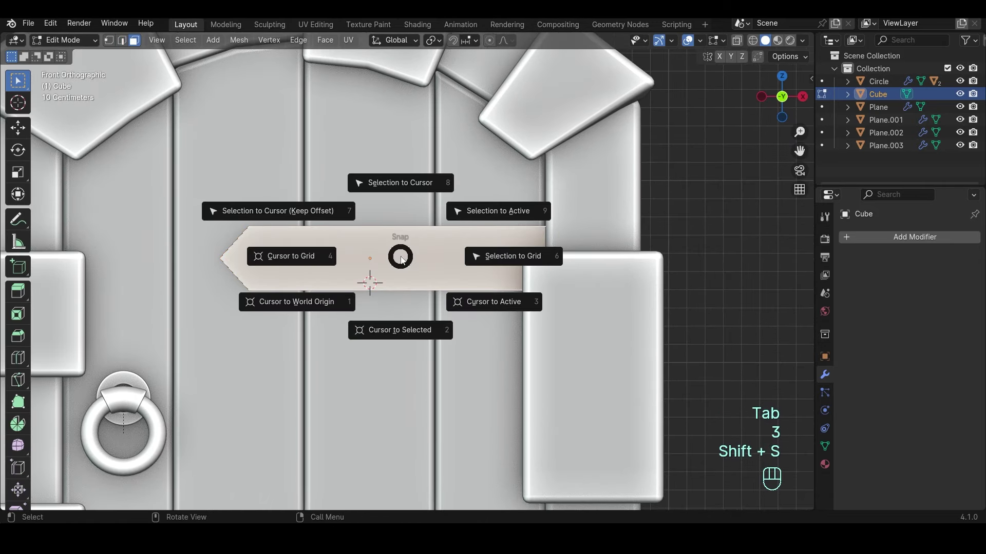
Add a six-sided circle on the strap, shrink it to bolt size and extrude it into a raised hex head.
key(Tab)
key(shift+a)
drag(407, 279, 329, 329)
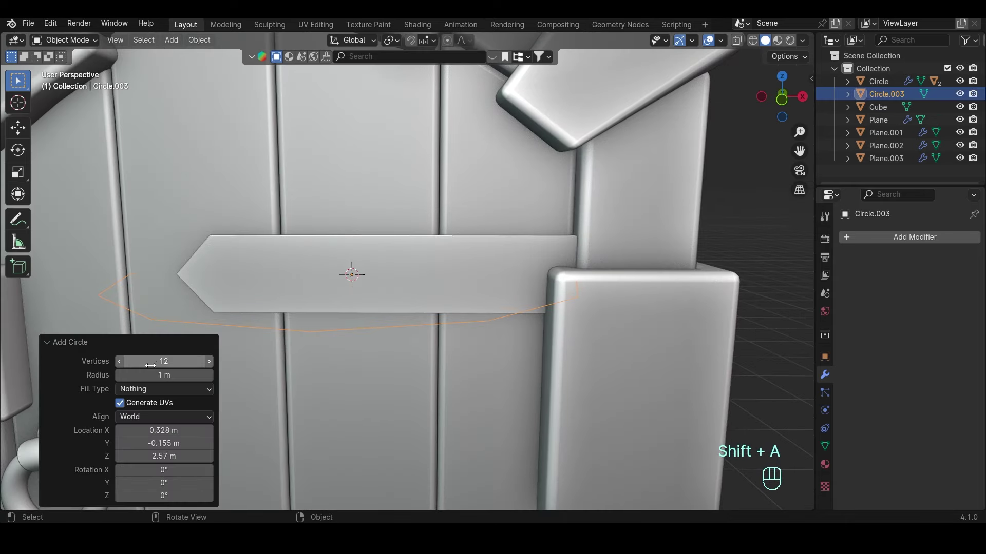
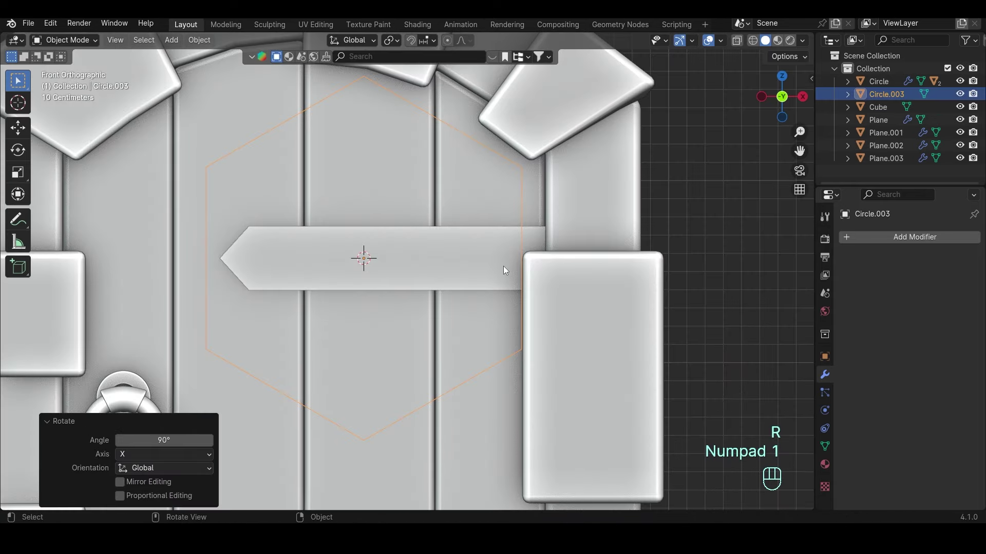
key(Tab)
key(1)
key(s)
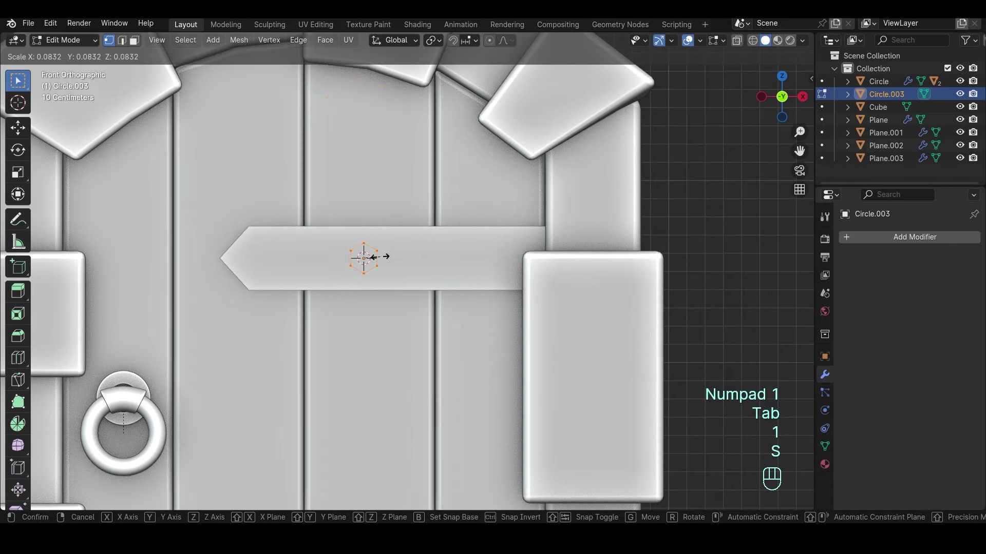
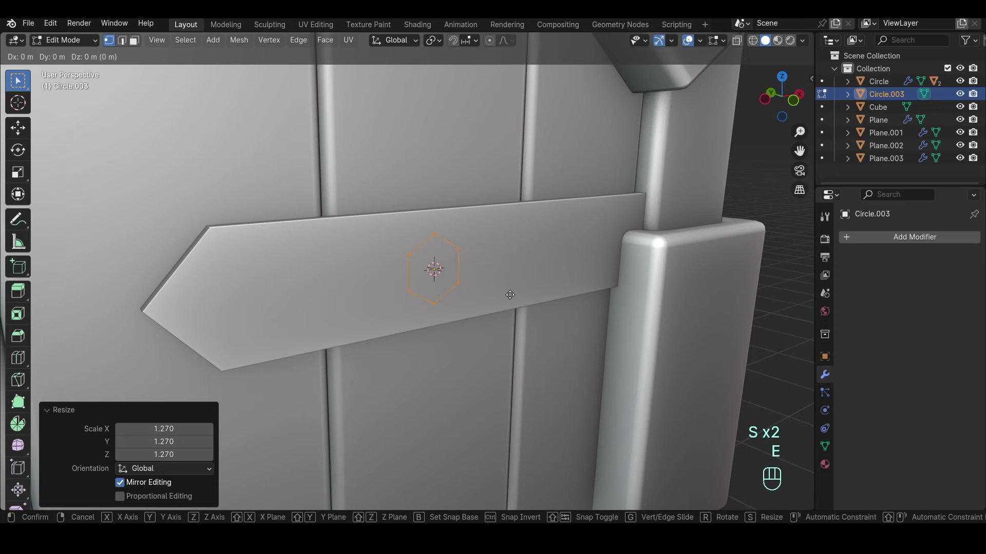
key(s)
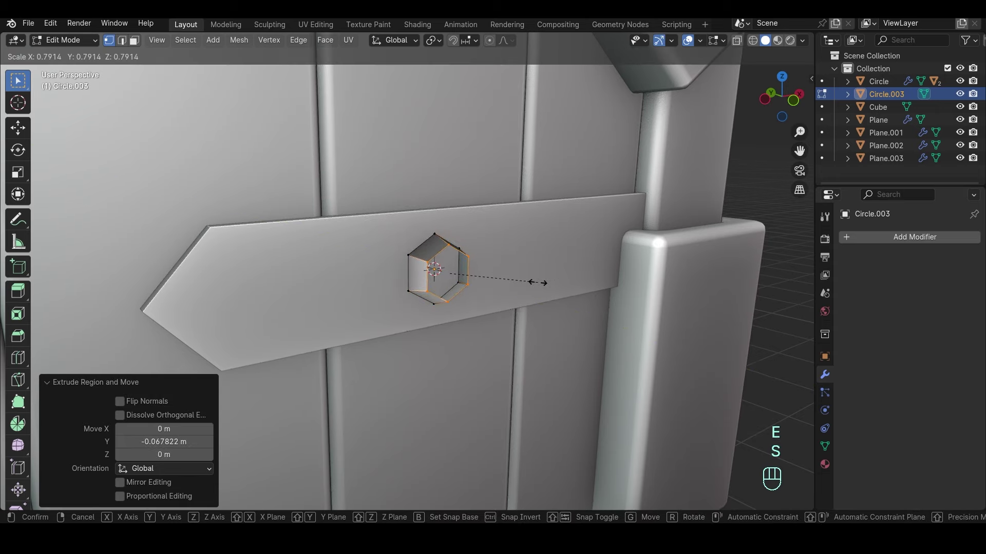
key(f)
key(g)
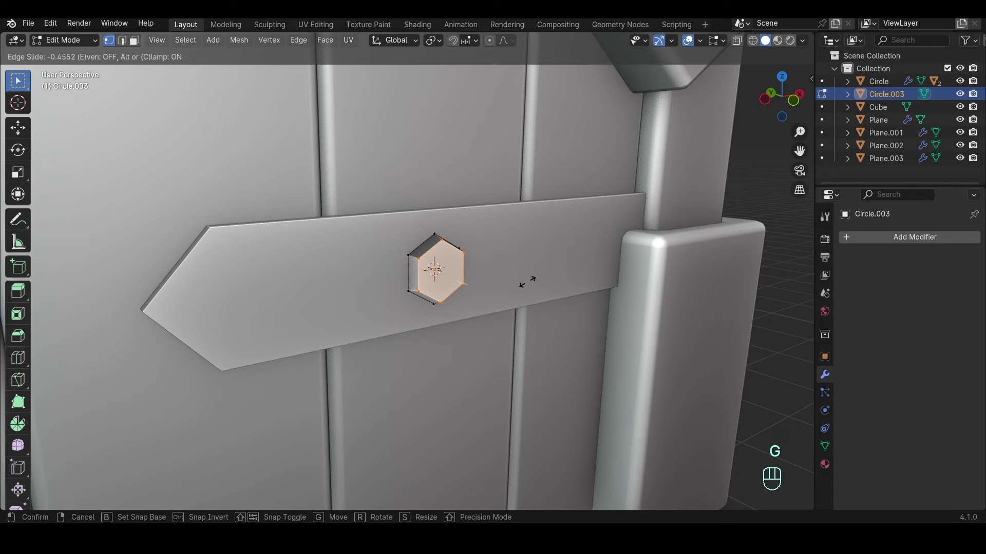
key(a)
key(shift+n)
Slide the bolt along X and Shift+D duplicate it twice for three evenly spaced bolts.
key(Tab)
key(KP_1)
key(Tab)
key(g)
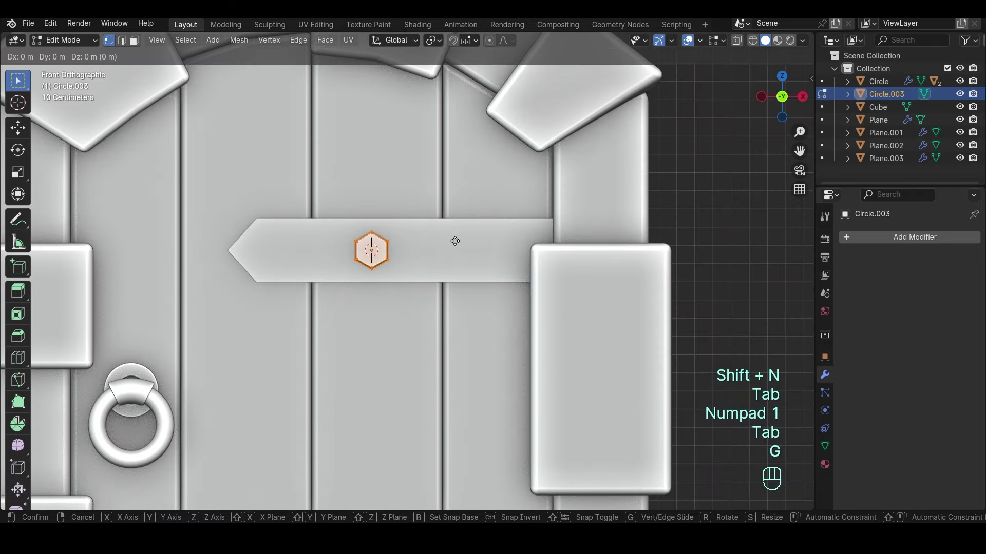
key(shift+d)
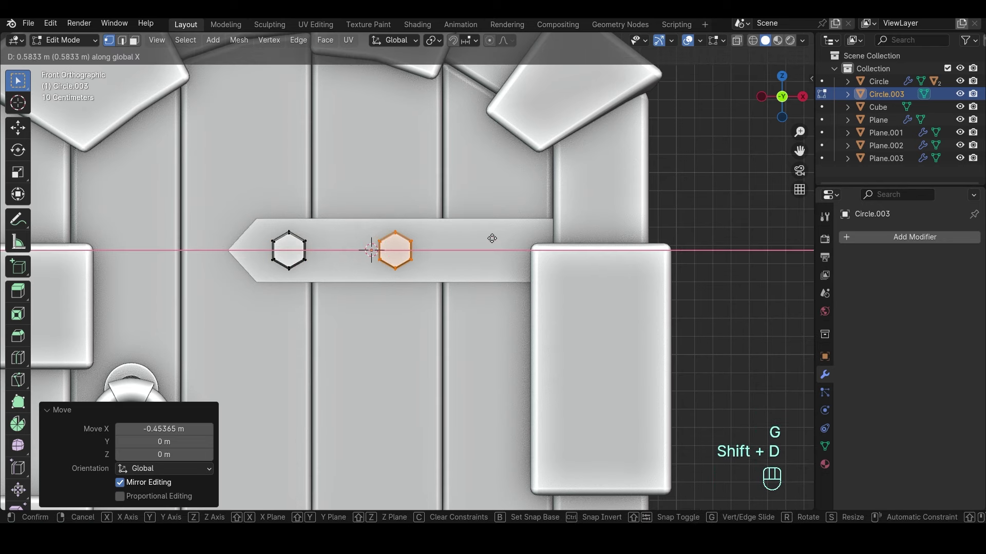
key(shift+d)
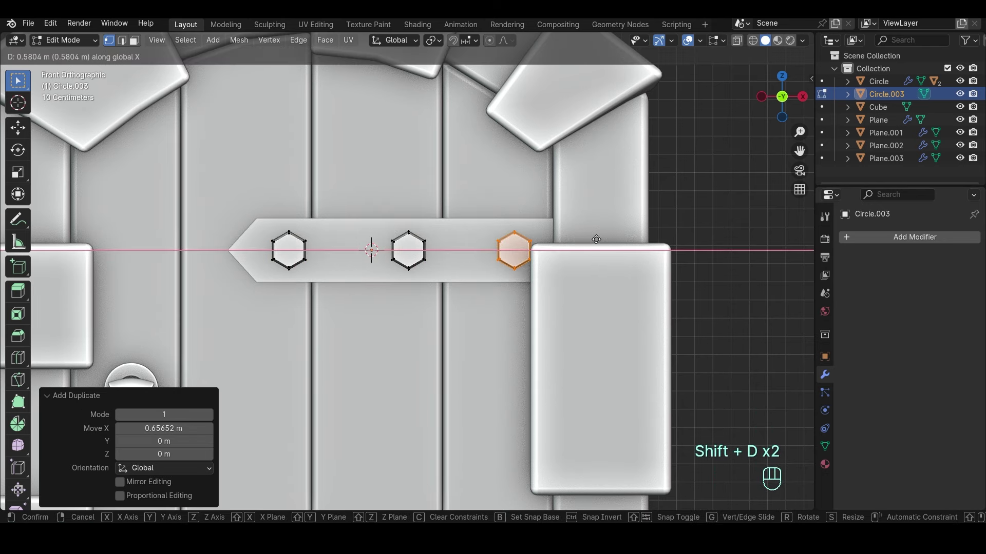
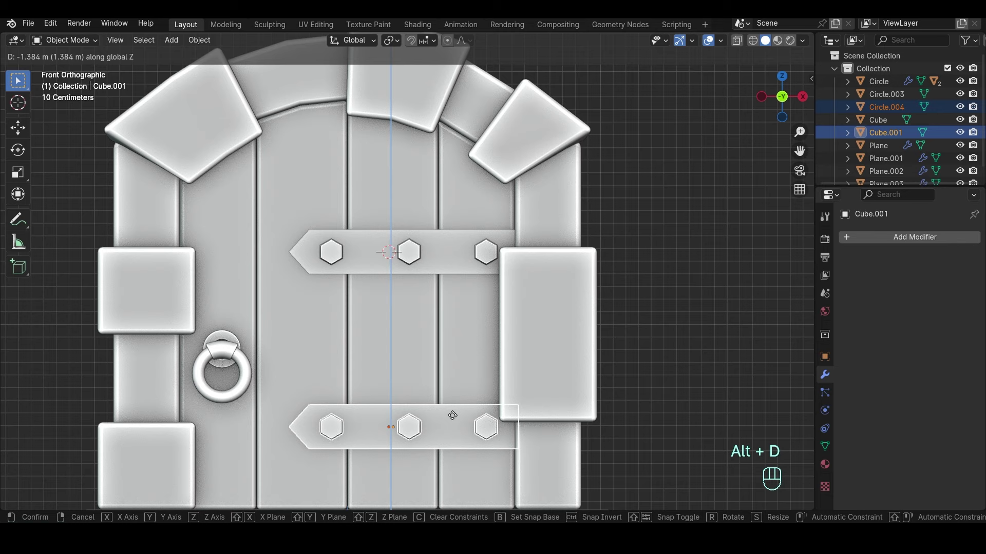
Place the Alt+D copy of the strap and bolts lower on the door along Z.
click(606, 318)
key(g)
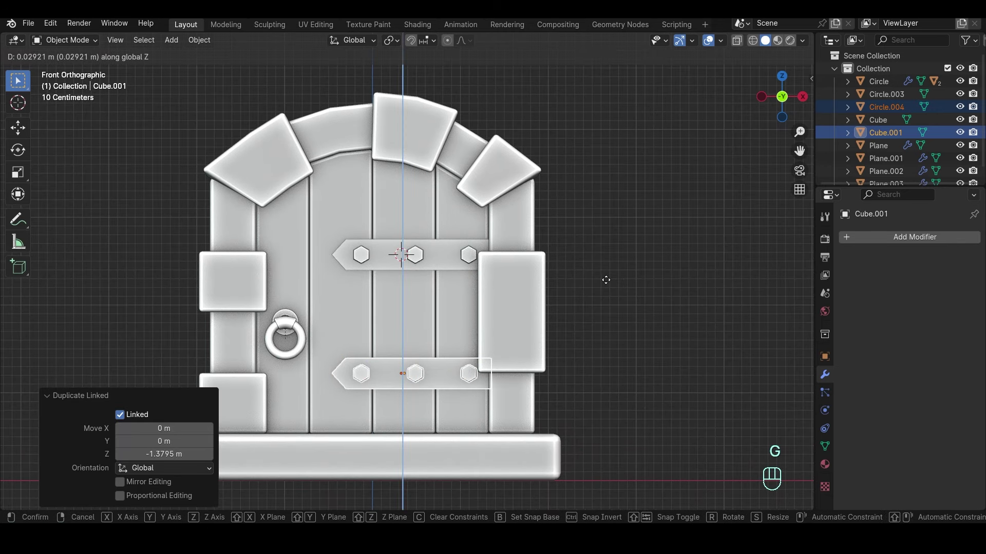
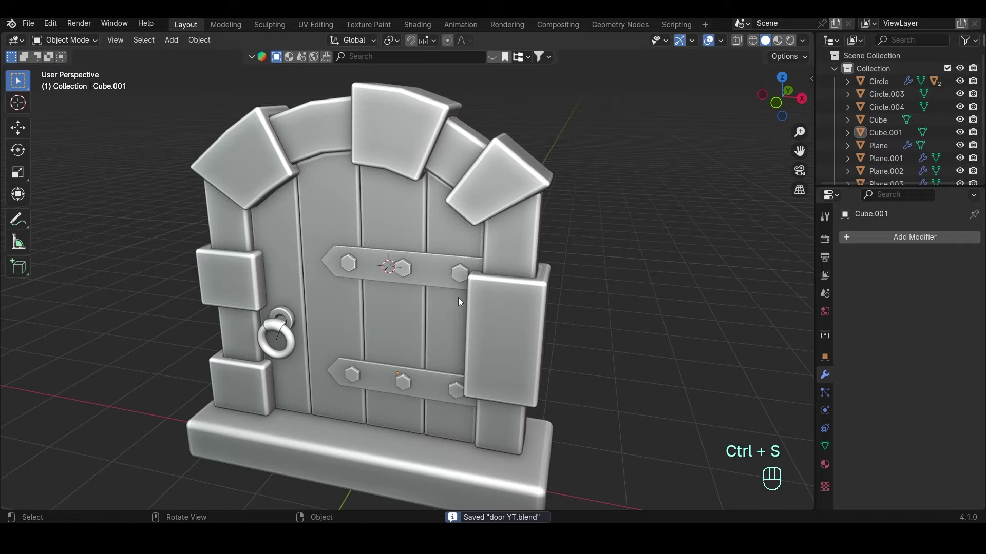
drag(551, 278, 548, 267)
Mirror the upper bolts vertically onto the lower strap using the strap as mirror centre.
click(477, 263)
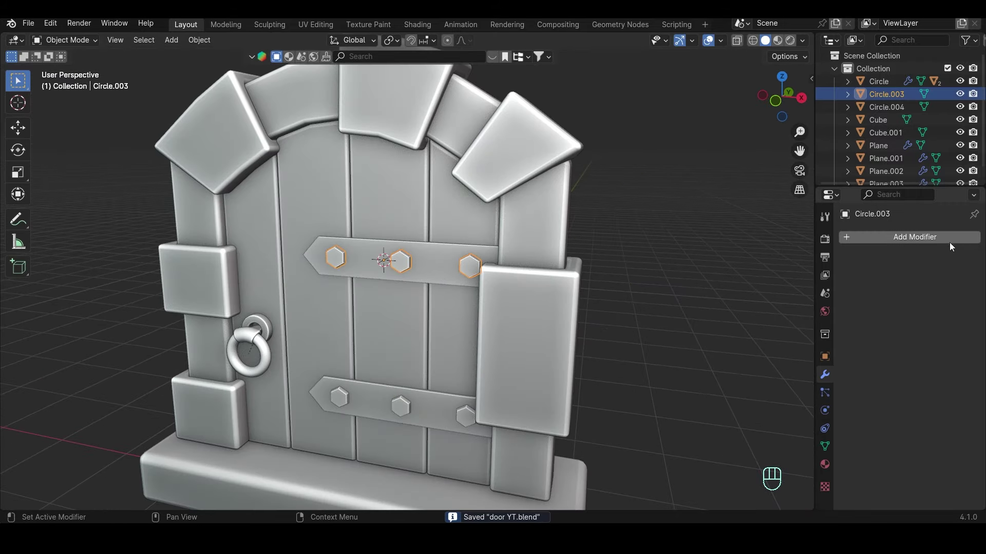
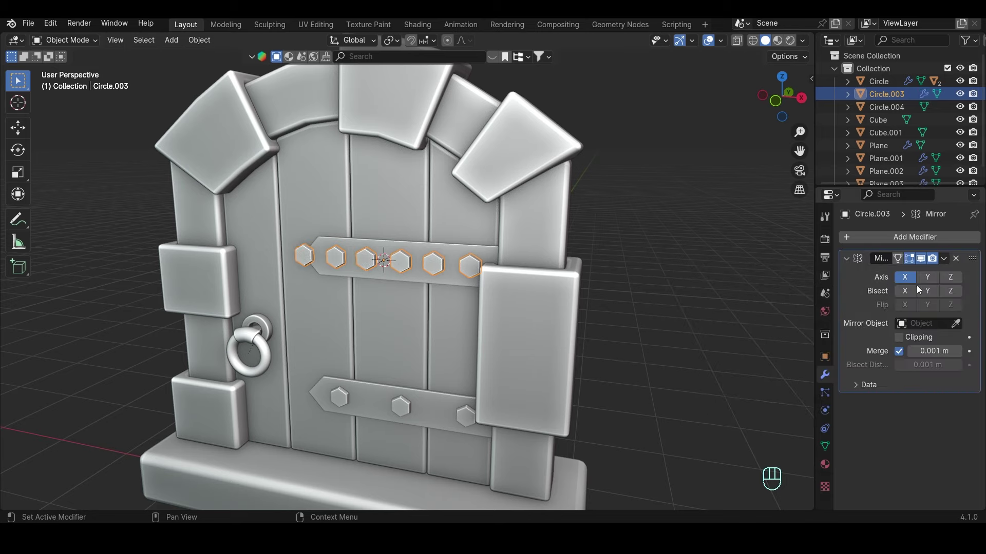
click(911, 282)
click(931, 277)
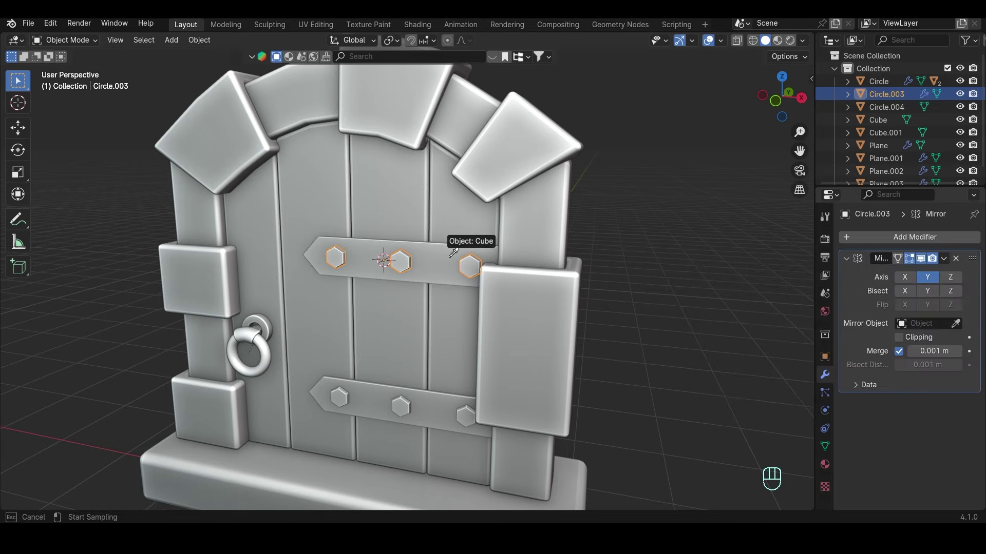
click(467, 417)
click(953, 258)
click(940, 260)
click(933, 258)
Give the straps and bolts fine Bevel modifiers.
drag(953, 256, 836, 290)
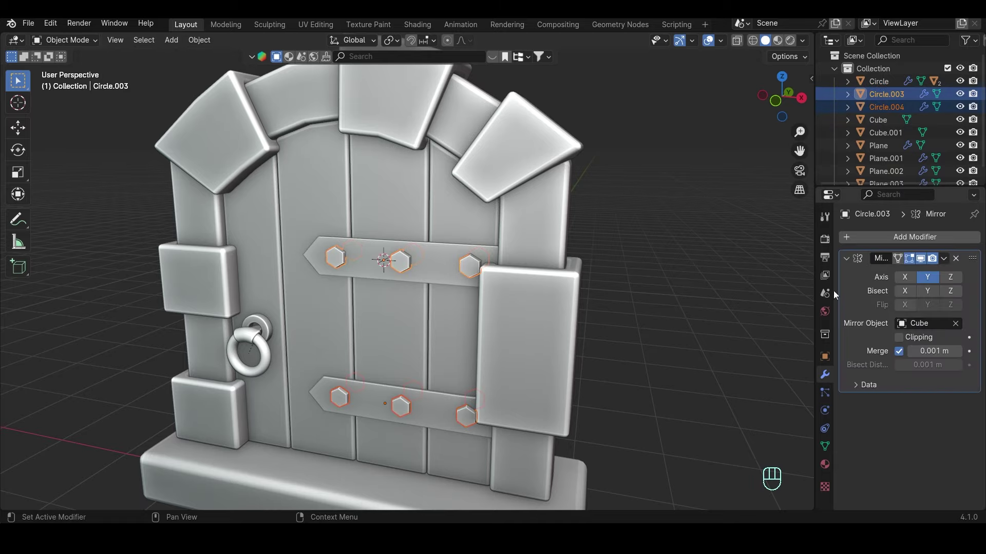
double_click(595, 261)
drag(632, 267, 632, 254)
click(630, 254)
click(494, 254)
drag(488, 259, 473, 254)
click(473, 258)
click(469, 251)
drag(452, 415, 542, 374)
click(549, 323)
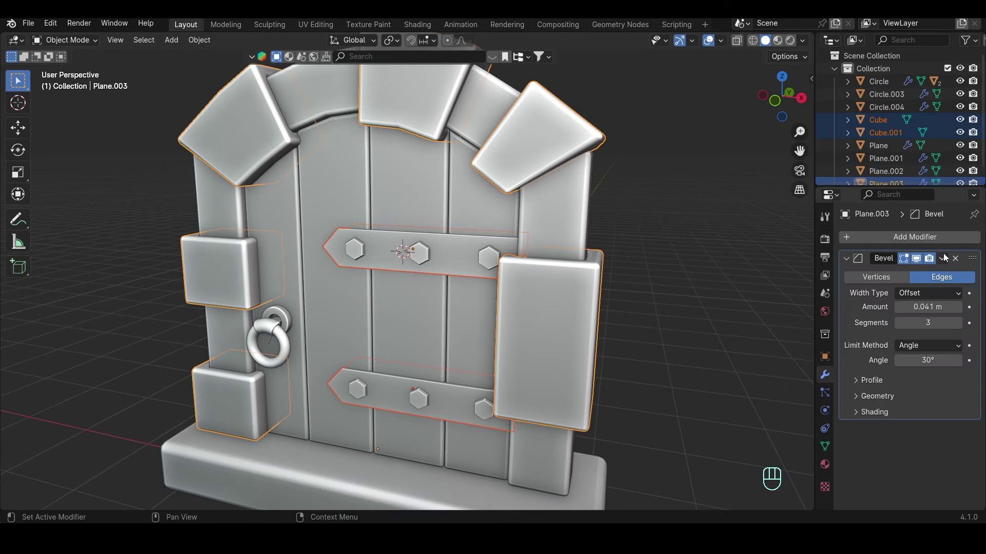
Bevel the stone blocks and shade straps, bolts and stones smooth by angle.
drag(944, 258, 869, 299)
double_click(457, 248)
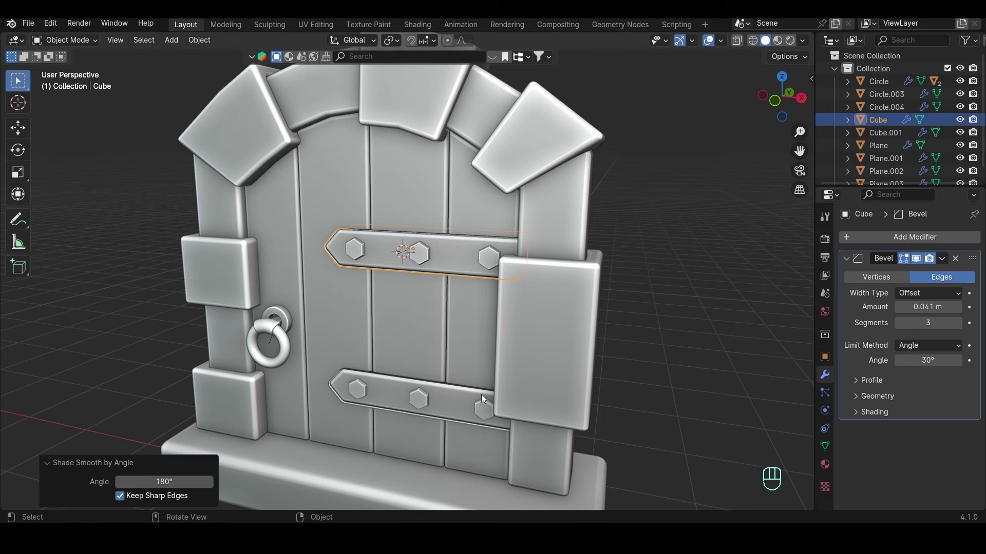
click(463, 400)
click(517, 277)
click(491, 265)
middle_click(517, 278)
drag(560, 271, 590, 287)
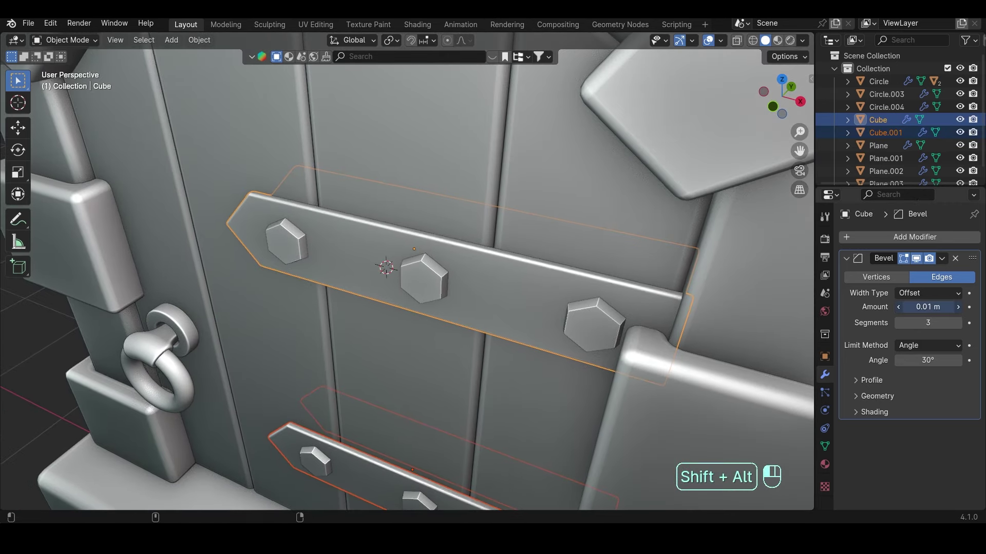
Combine the bolts with their straps into single objects.
click(577, 355)
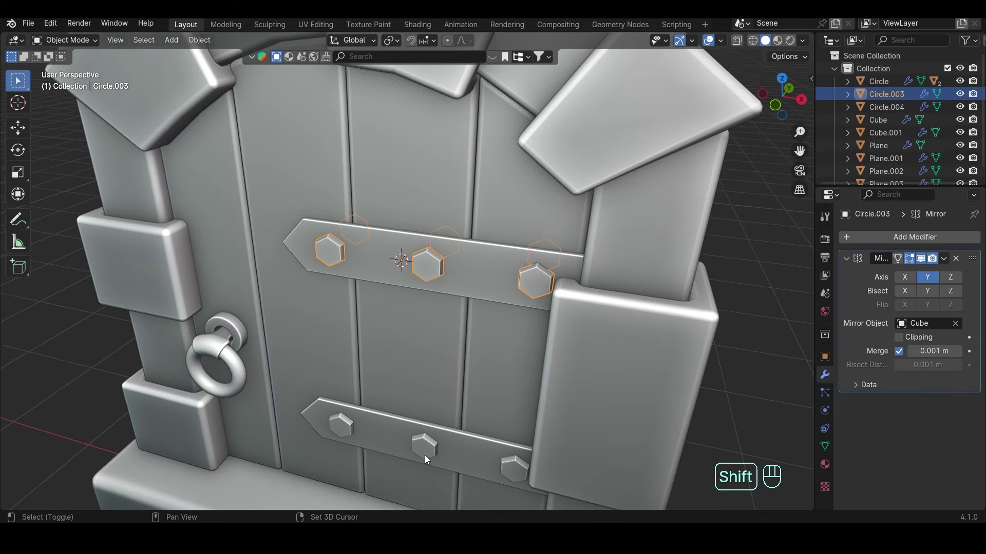
click(460, 448)
drag(951, 258, 897, 296)
drag(434, 276, 415, 265)
click(615, 291)
drag(609, 290, 613, 267)
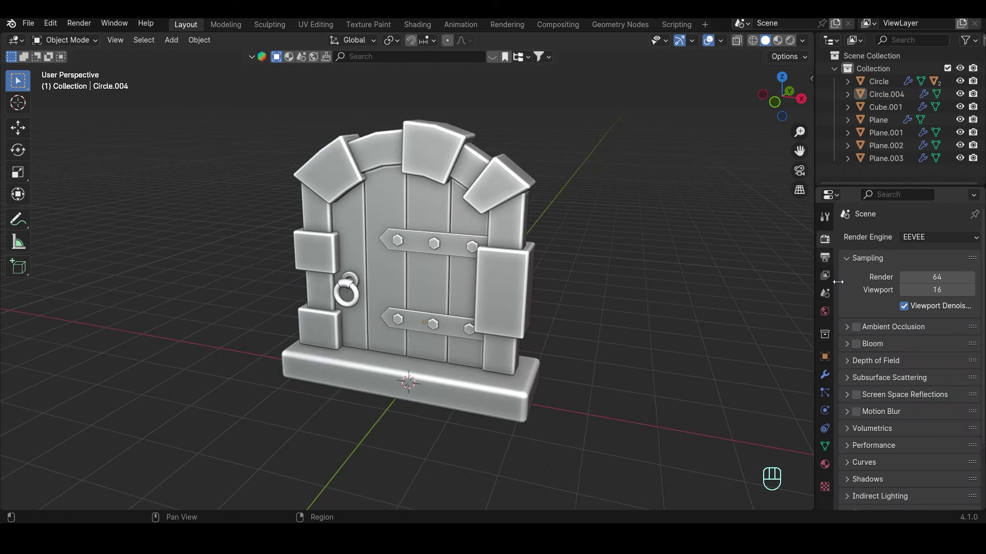
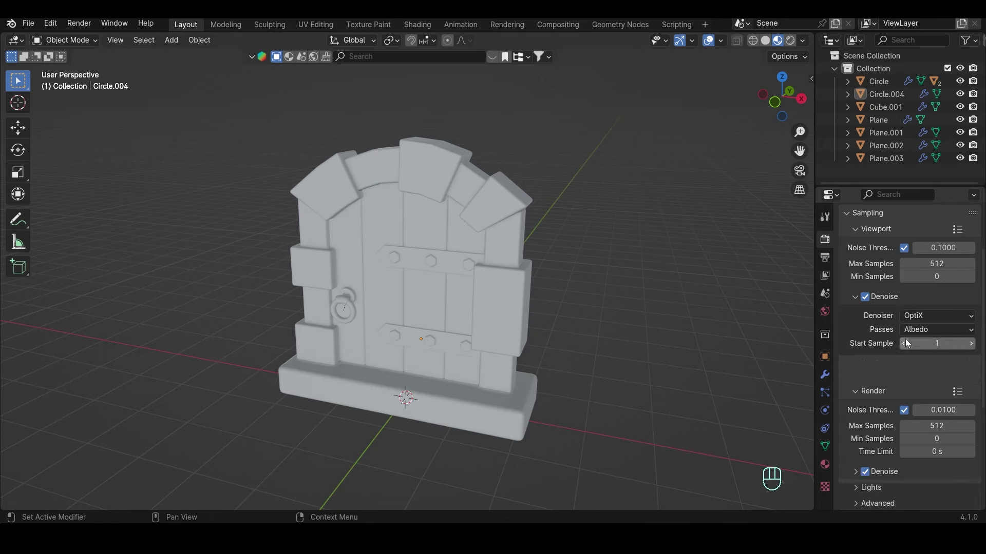
Switch to Cycles with OptiX denoising driven by albedo and normal passes.
drag(895, 295, 908, 351)
drag(910, 398, 921, 418)
drag(923, 418, 910, 422)
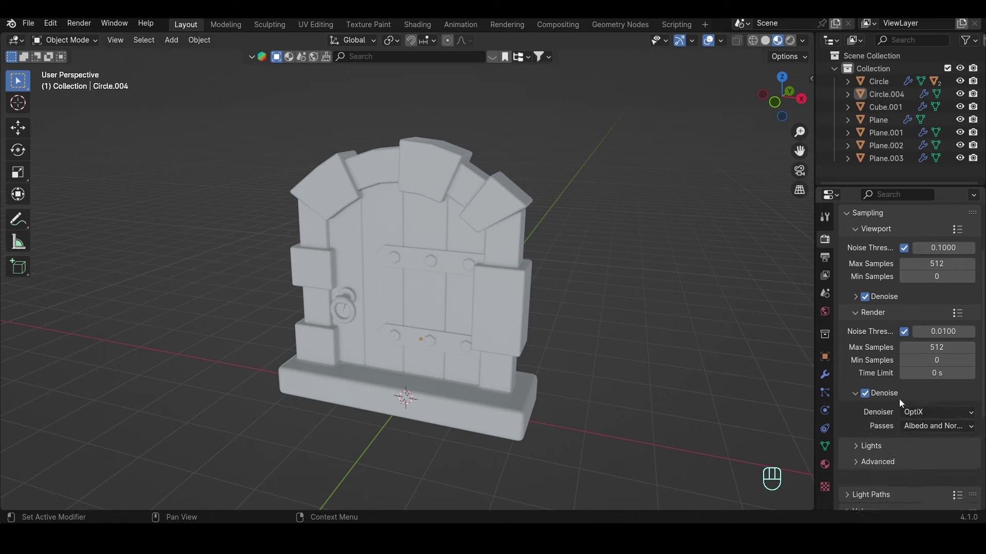
click(901, 402)
click(901, 444)
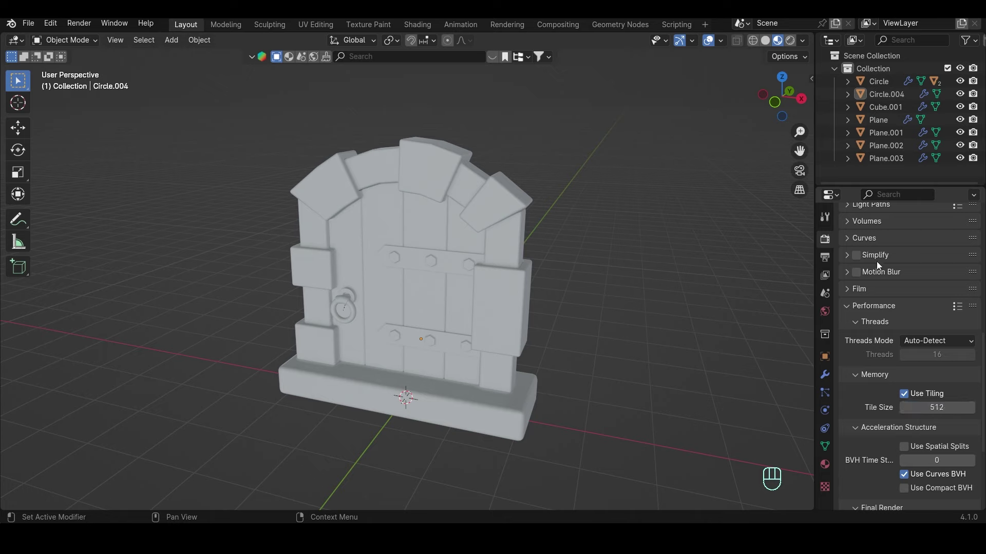
Set 512 samples/tile size and a Filmic very-high-contrast look.
drag(892, 310, 912, 373)
drag(929, 416, 923, 440)
drag(924, 427, 816, 323)
Save the file, then add a plane and scale it into a large floor.
key(ctrl+s)
key(shift+a)
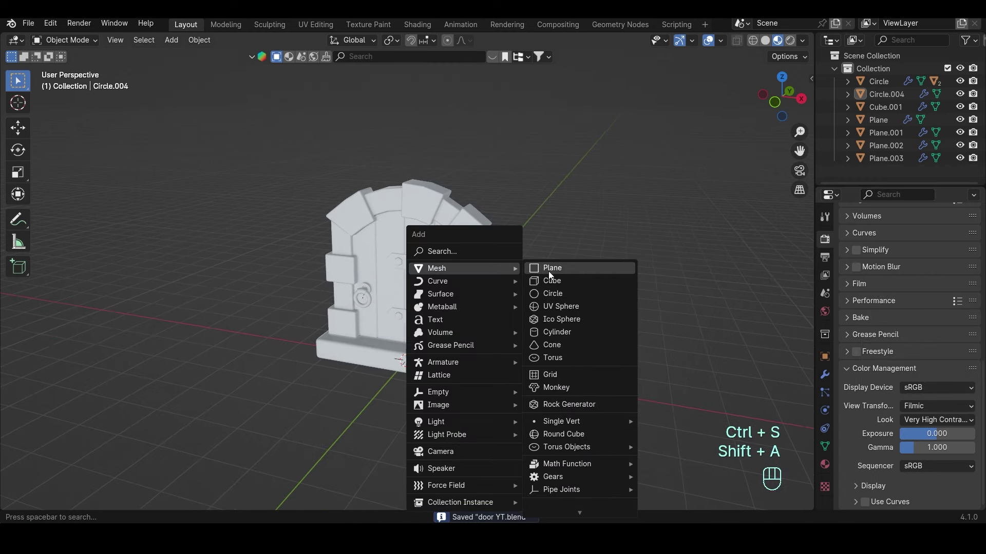
click(554, 301)
key(Tab)
key(s)
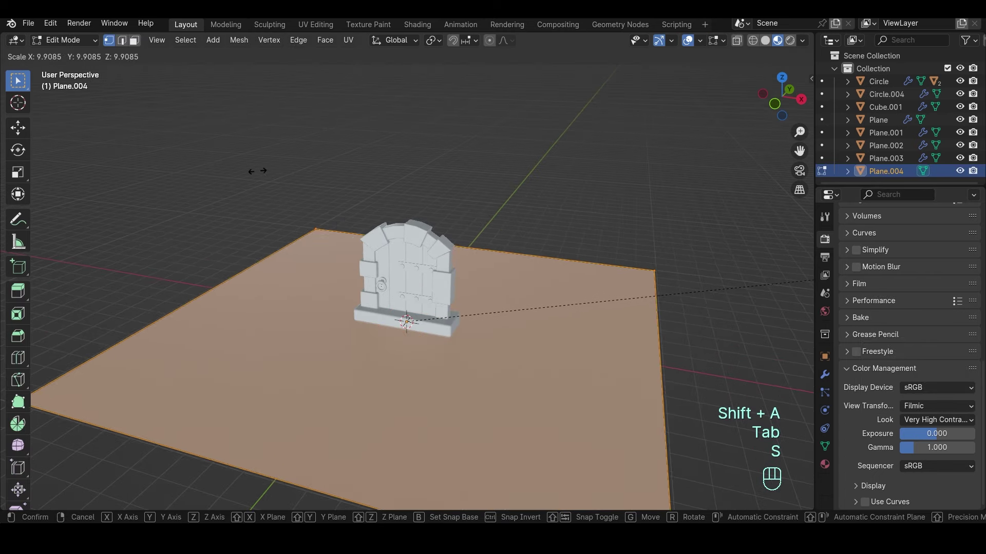
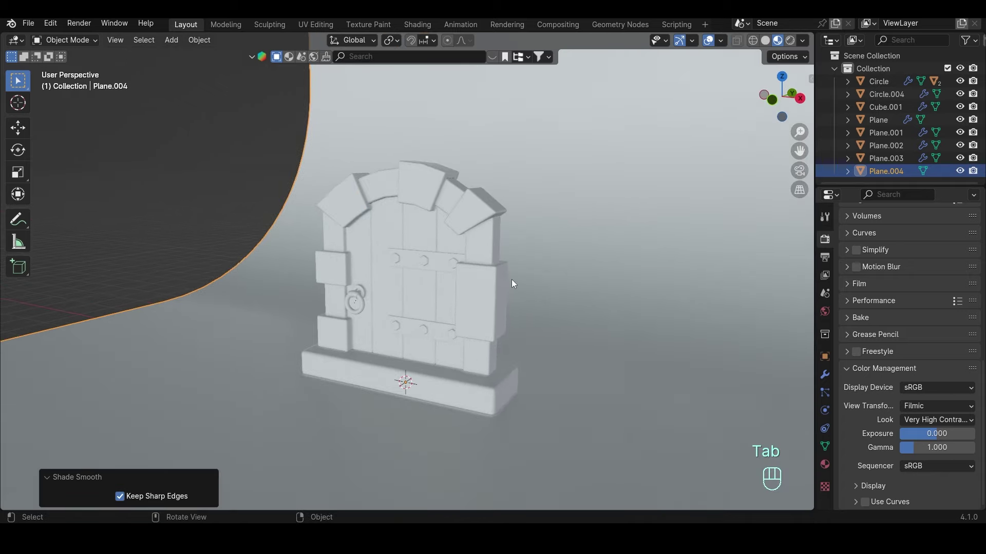
Curve the plane's back edge into a smooth backdrop and add a camera viewing the scene.
click(517, 291)
drag(518, 286, 505, 267)
key(shift+a)
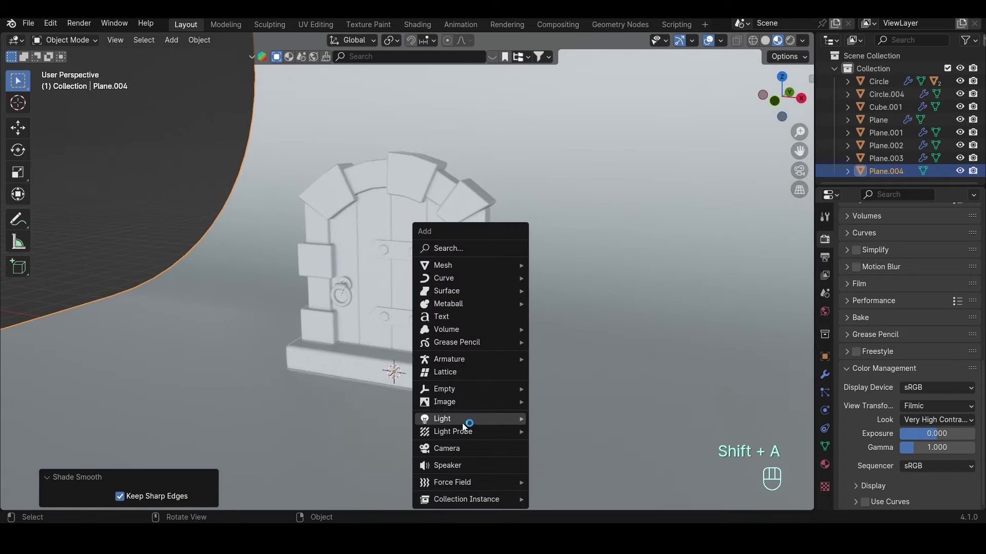
key(ctrl+alt+KP_0)
Align the camera to view, set 900×1080 resolution, reposition it to frame the door and save.
key(ctrl+b)
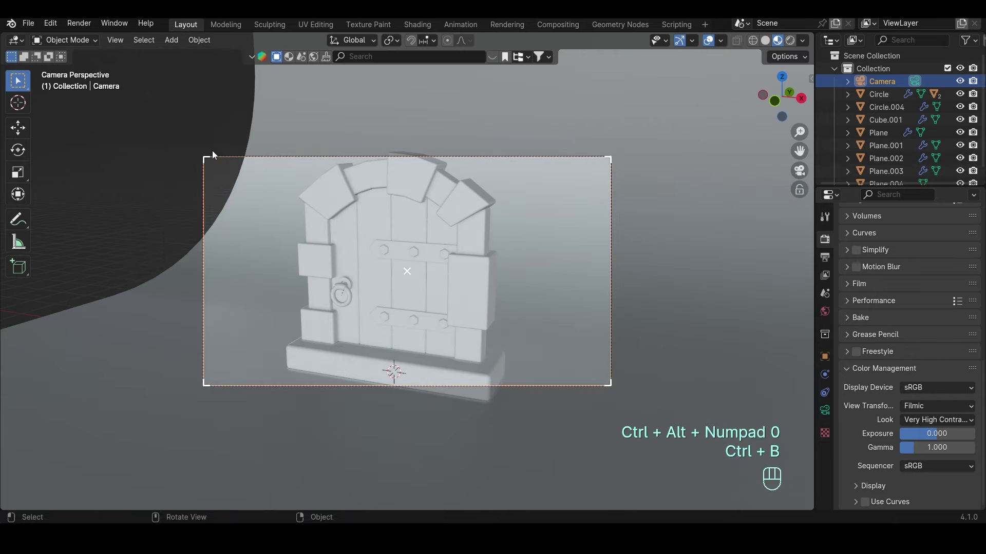
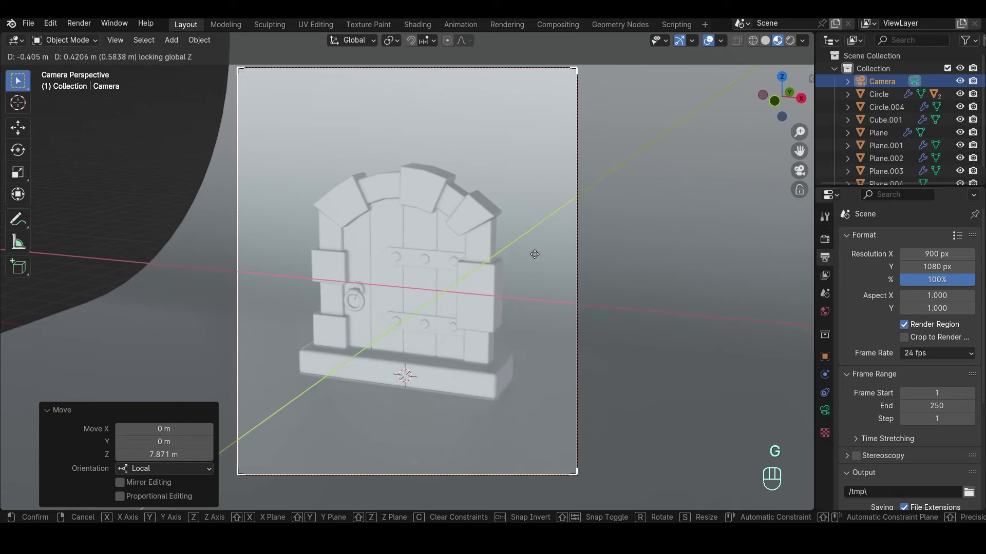
key(g)
key(g)
key(ctrl+s)
Select the curved backdrop and give it a new material.
drag(571, 232, 583, 243)
click(582, 242)
key(g)
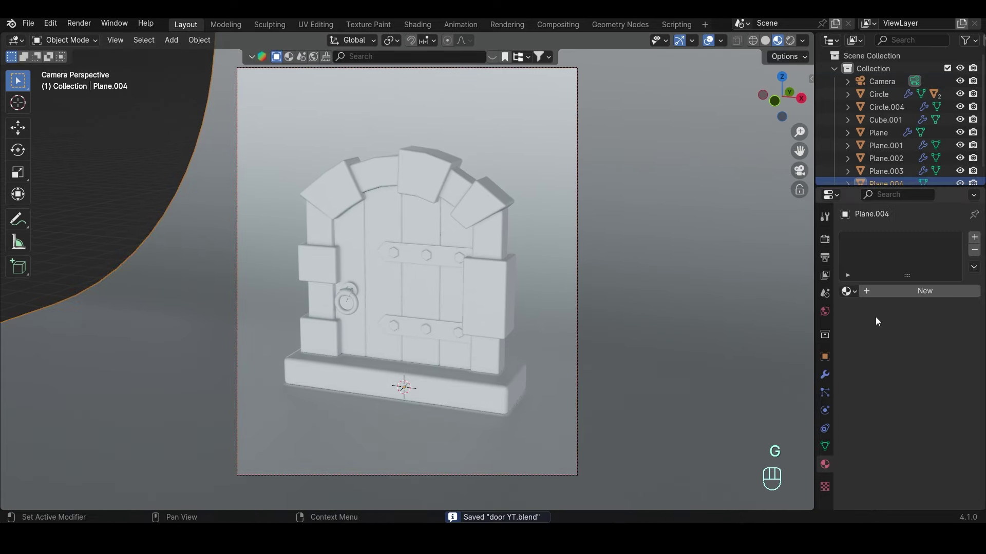
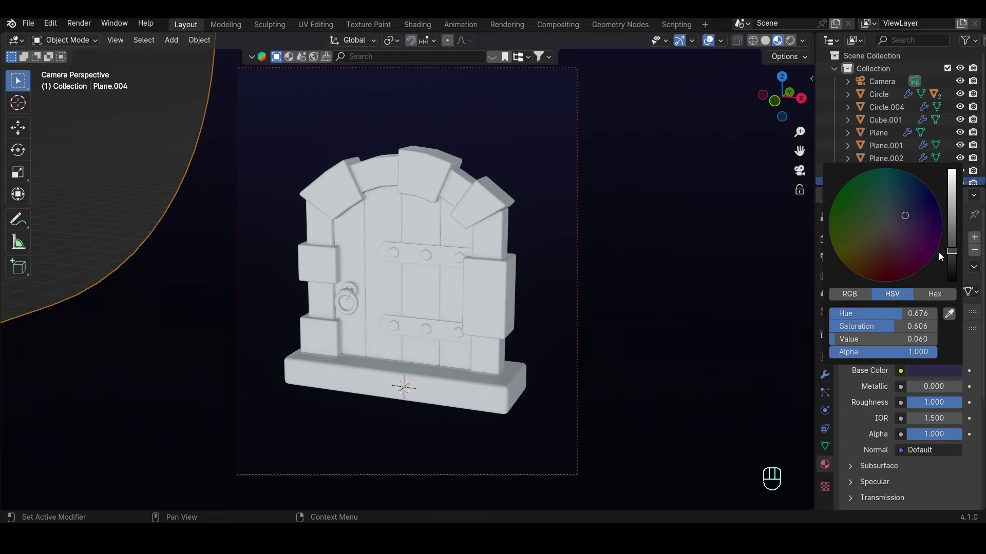
Save the blend file after making the backdrop dark navy.
key(ctrl+s)
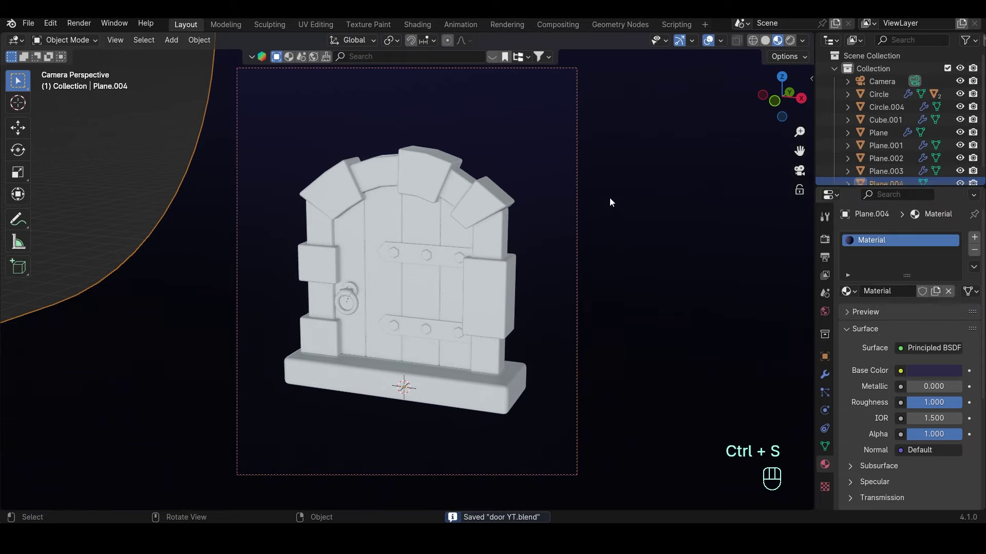
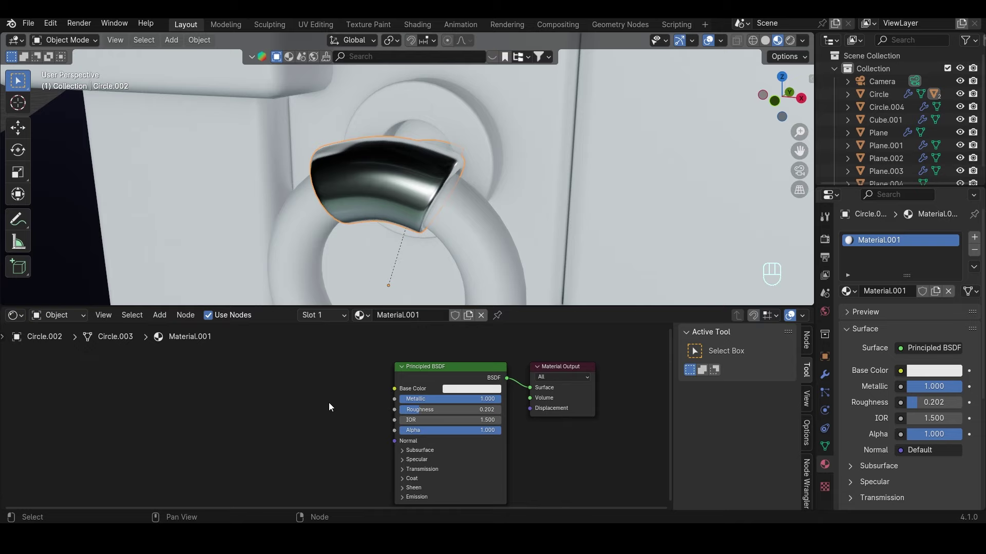
Add Edges and Mix Color nodes, mask into Factor, result into Base Color with dark grey A.
drag(390, 399, 374, 403)
click(374, 403)
key(shift+a)
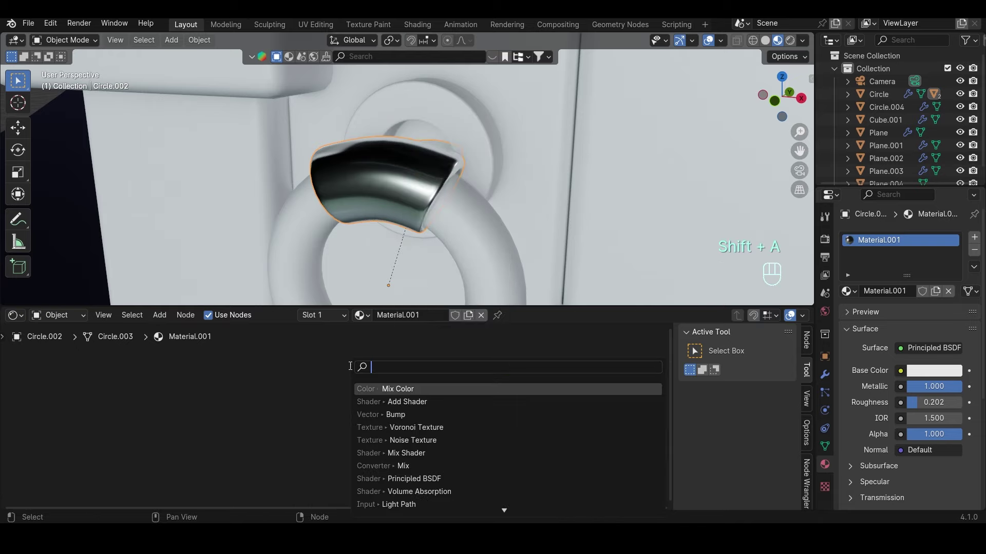
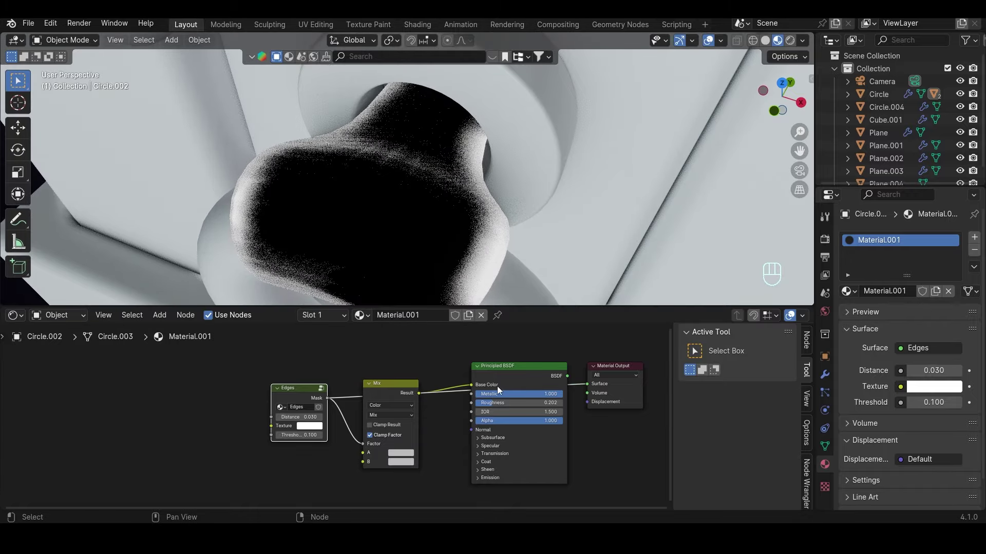
click(497, 375)
drag(489, 213, 495, 191)
middle_click(475, 211)
Save the file and select the ring to share the worn metal material.
drag(408, 462, 419, 436)
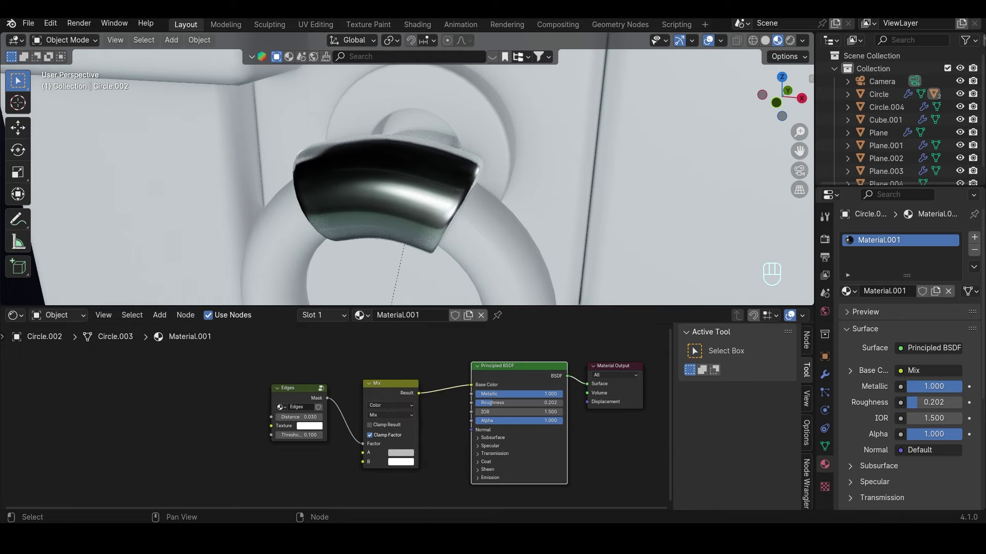
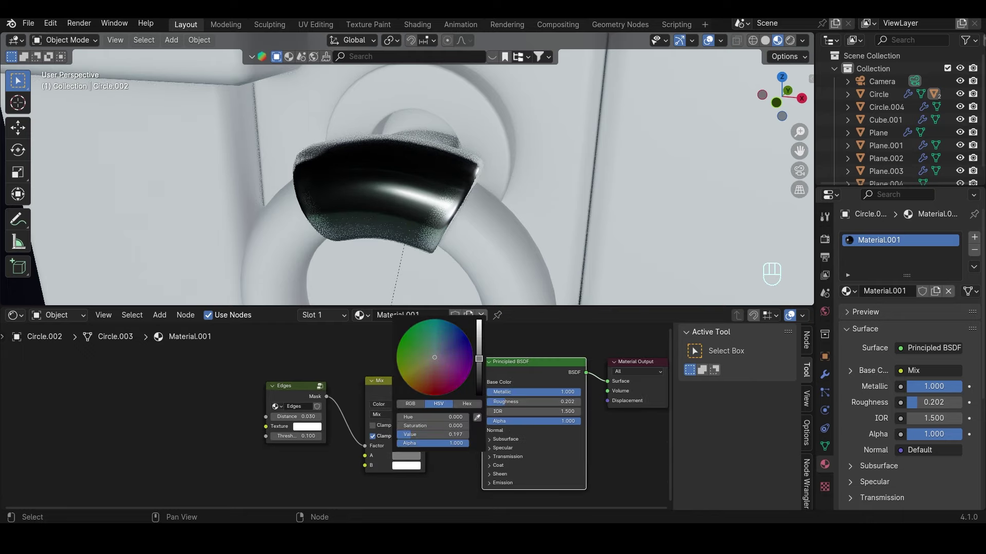
key(ctrl+s)
click(464, 214)
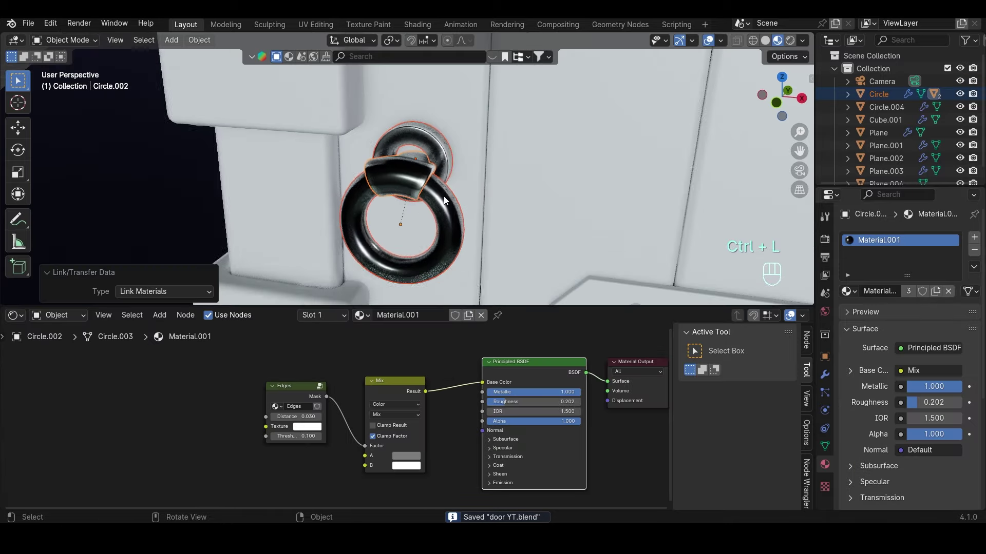
Select both straps then the handle and link the handle's material onto them with Ctrl+L.
drag(472, 180, 482, 165)
middle_click(483, 171)
drag(501, 187, 475, 202)
click(465, 239)
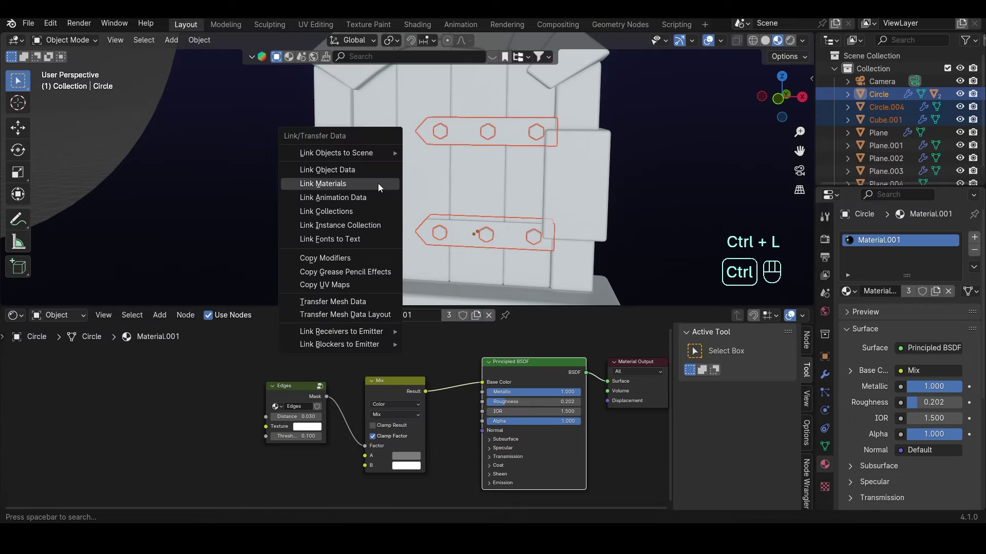
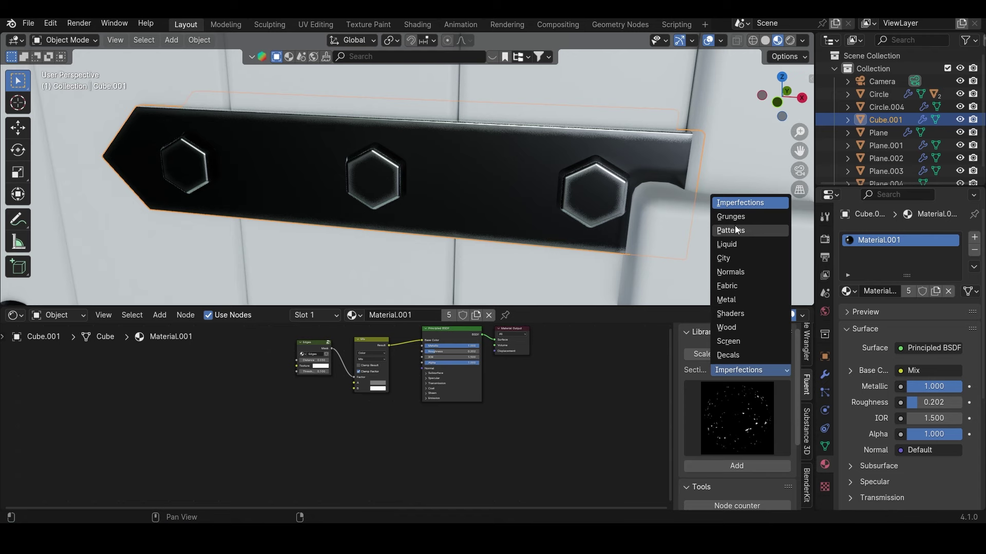
Drag Grunge 04 from the asset browser into the strap material's Roughness.
drag(738, 222, 736, 357)
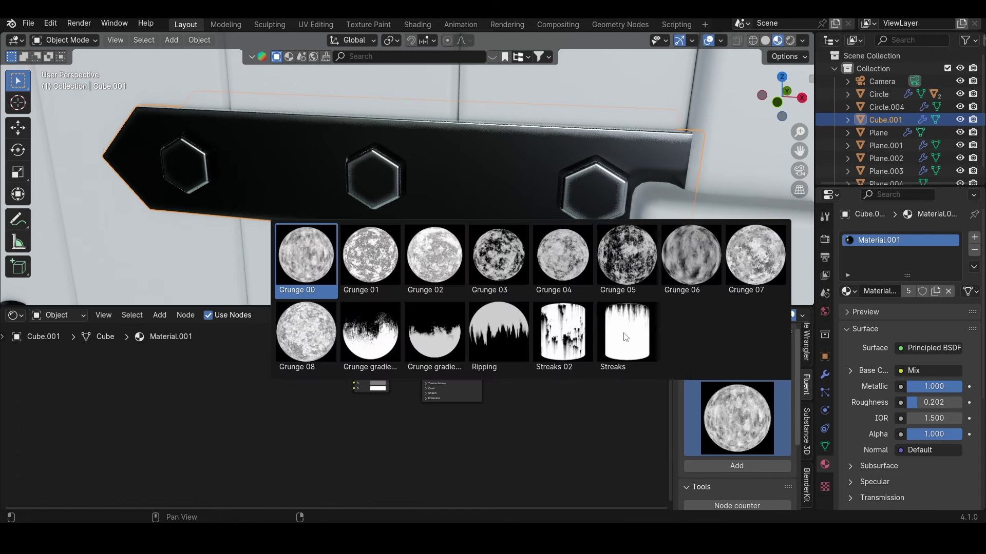
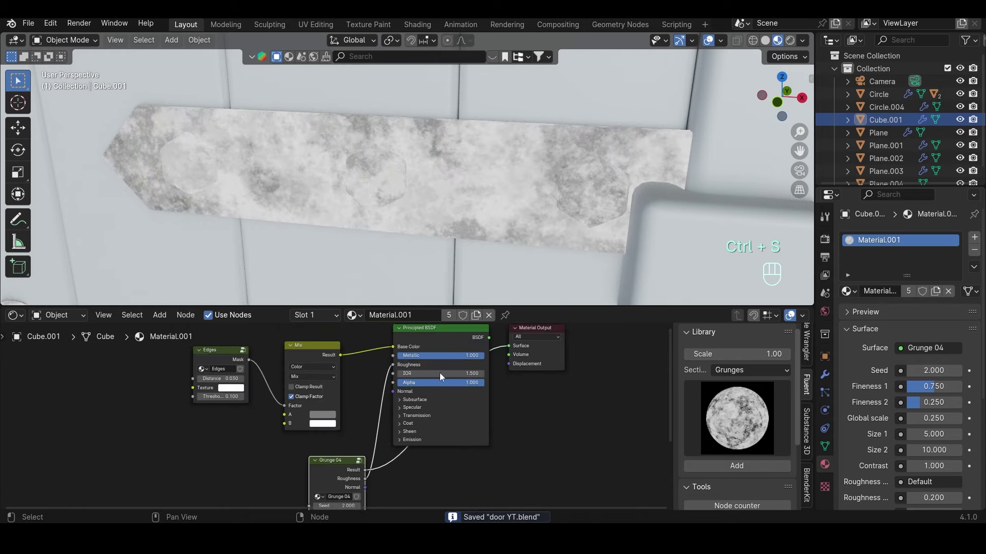
click(440, 338)
middle_click(544, 158)
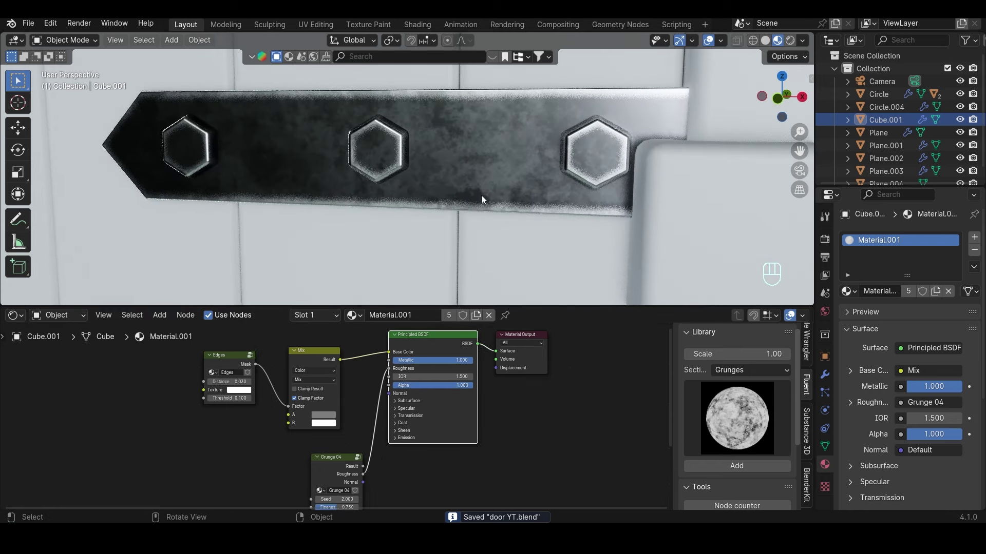
click(430, 249)
double_click(334, 456)
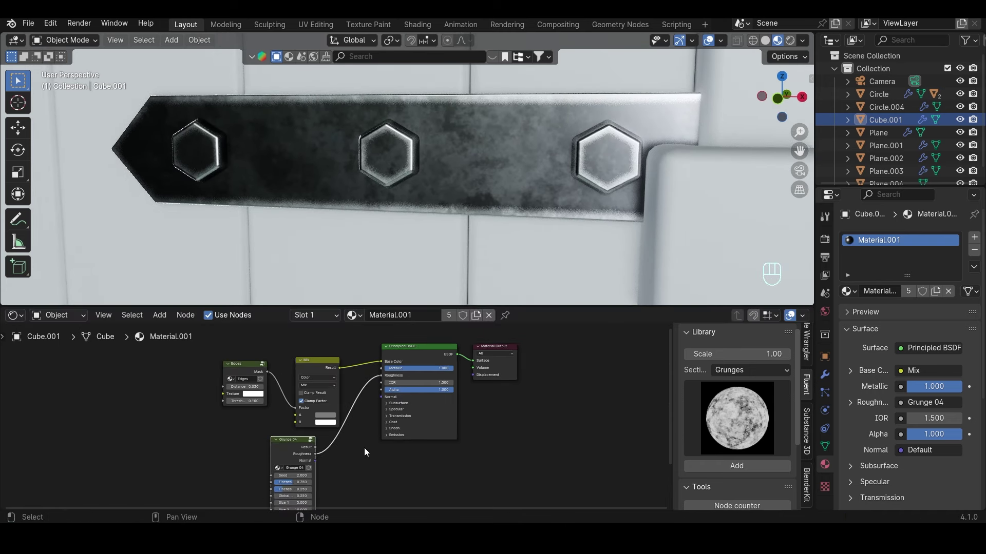
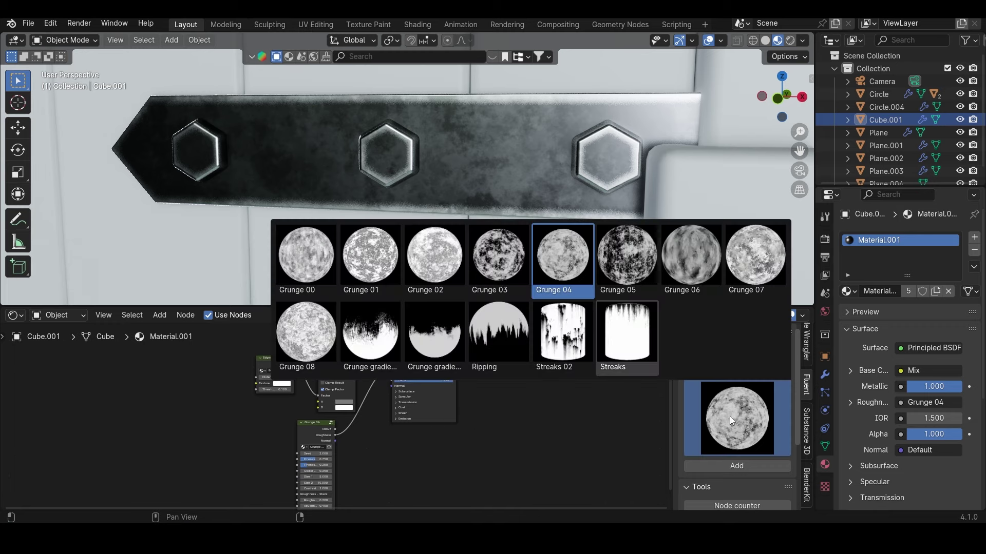
drag(729, 414, 737, 376)
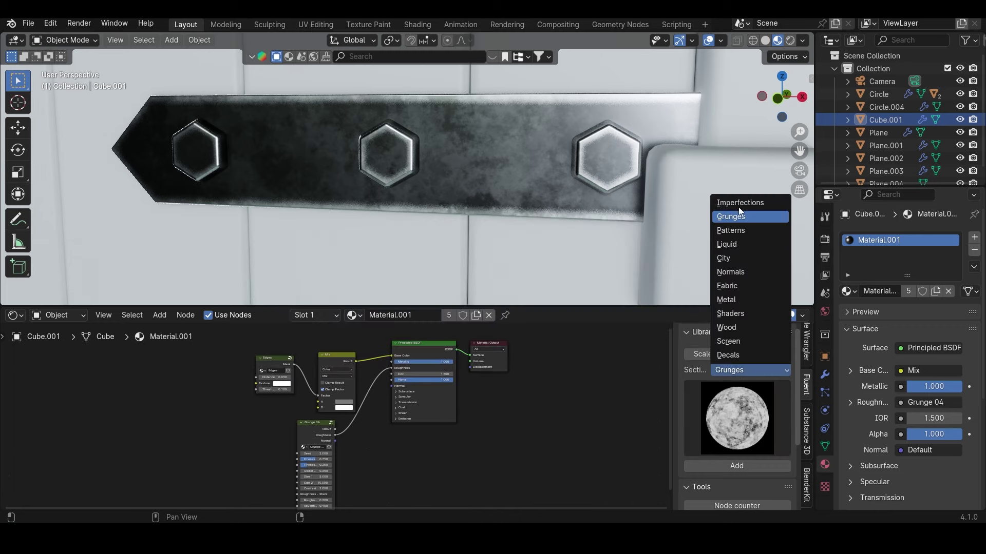
Add the Scratches Normal texture to the BSDF Normal input, save and preview it.
click(741, 212)
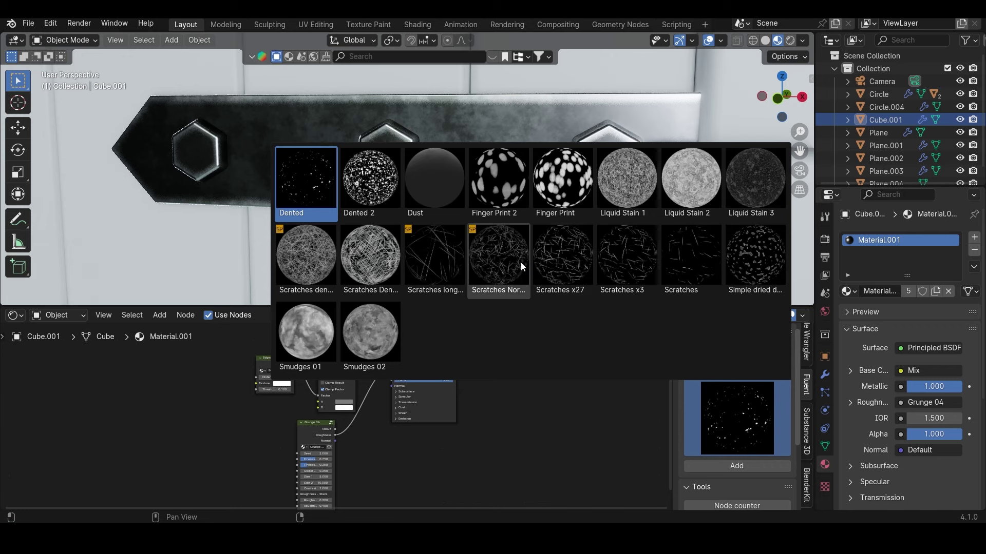
drag(373, 476, 310, 440)
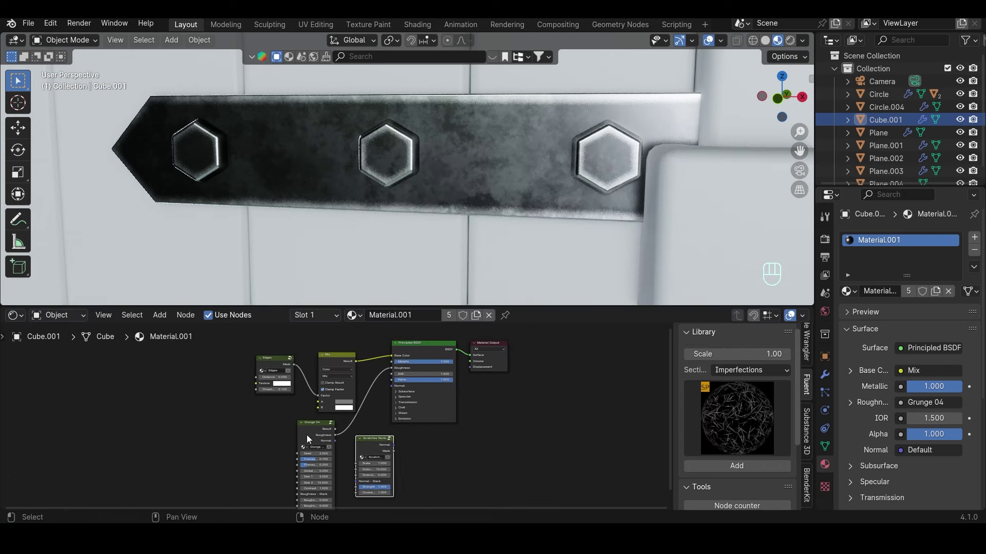
double_click(310, 427)
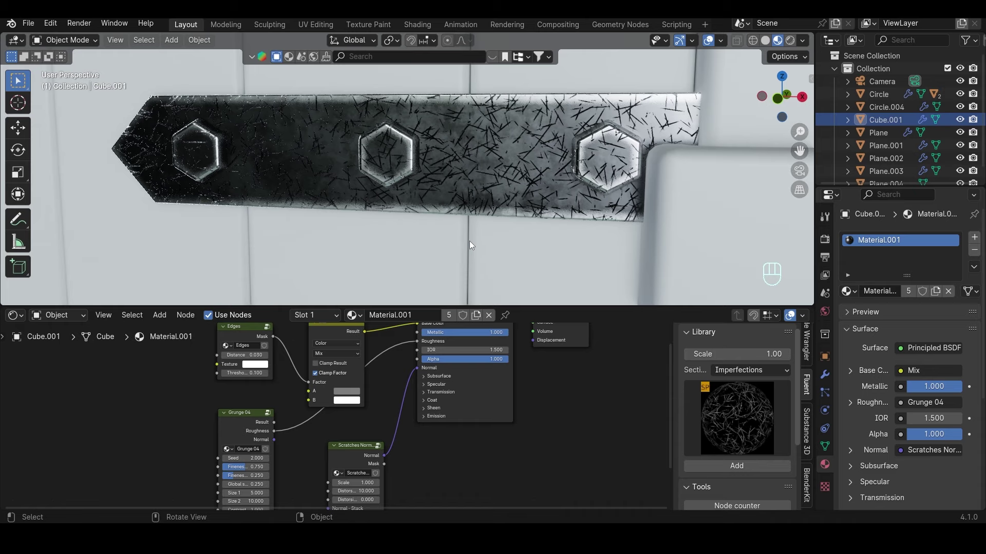
key(ctrl+s)
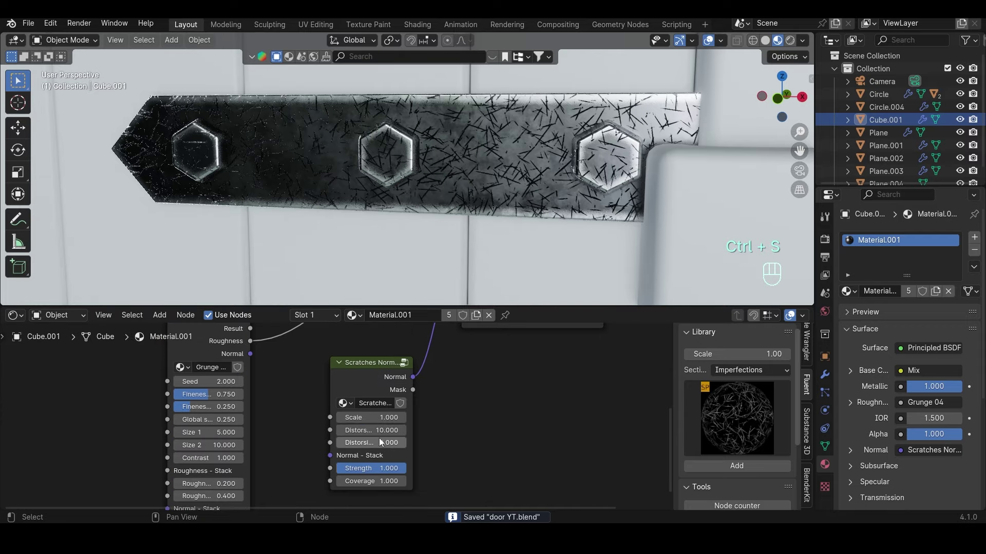
click(375, 379)
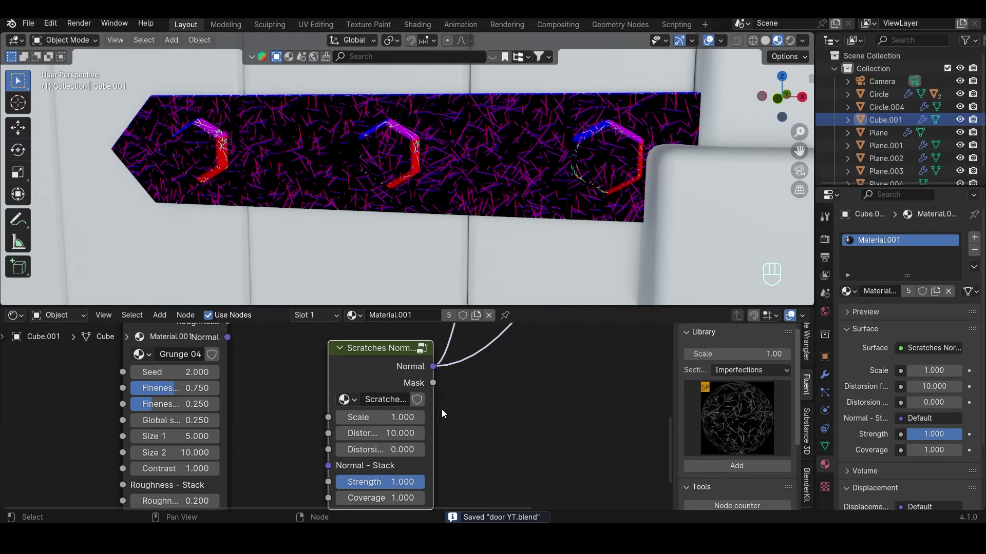
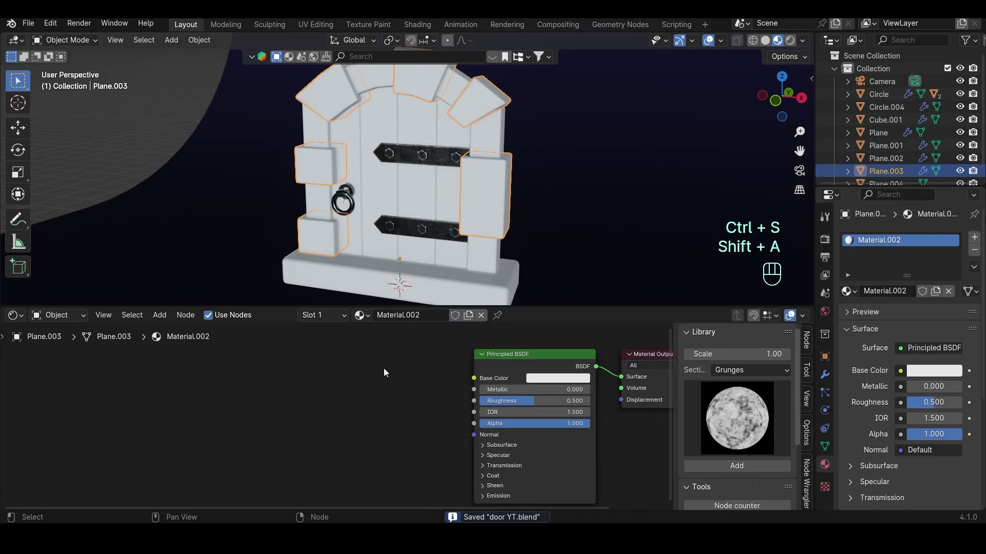
Mix two grey stone colours by an Edges mask into Material.002's Base Color.
key(shift+a)
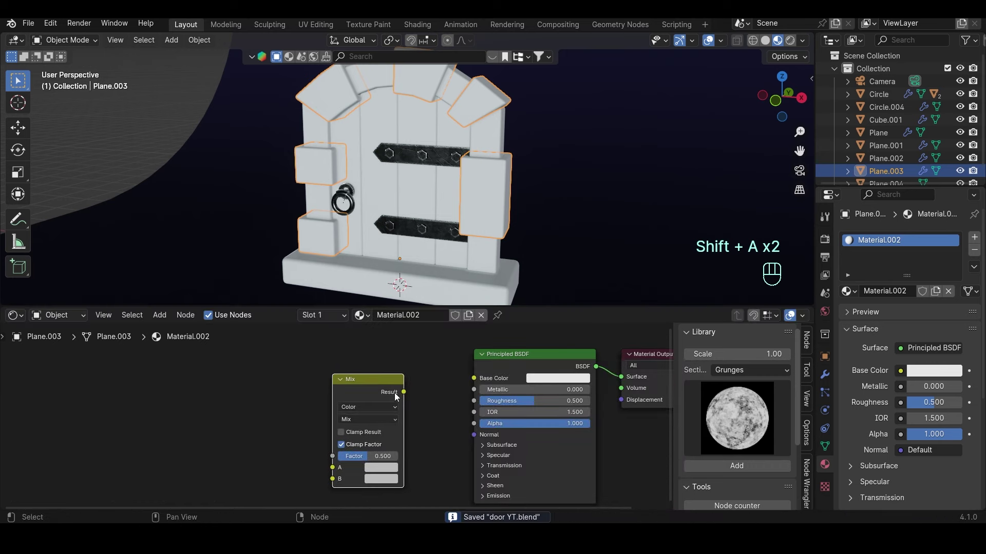
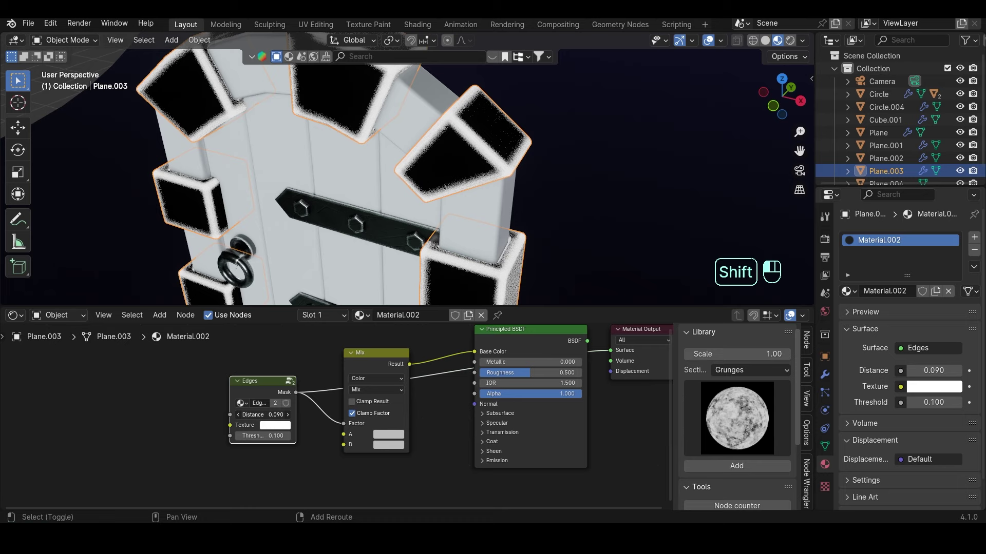
drag(459, 243, 473, 204)
click(453, 221)
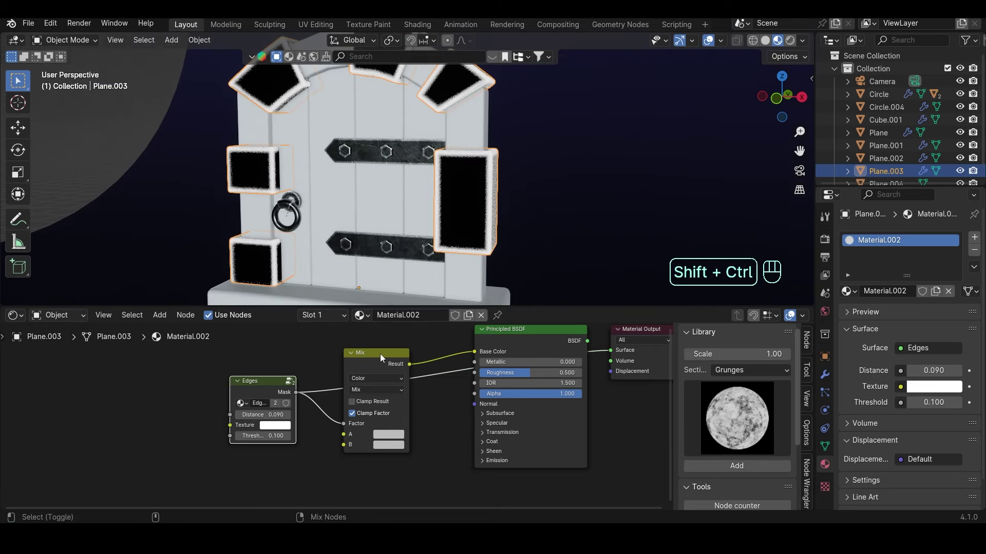
click(496, 340)
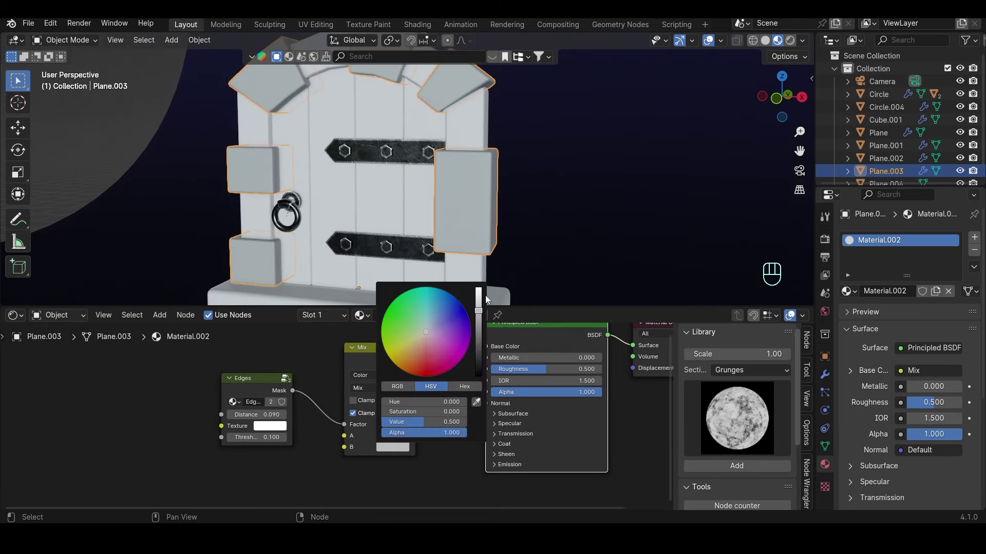
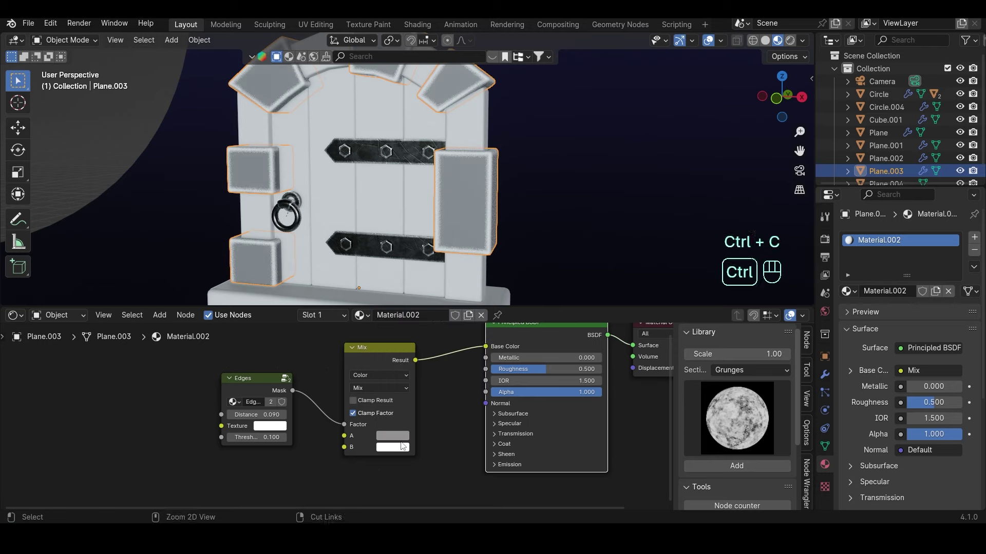
key(ctrl+v)
click(403, 446)
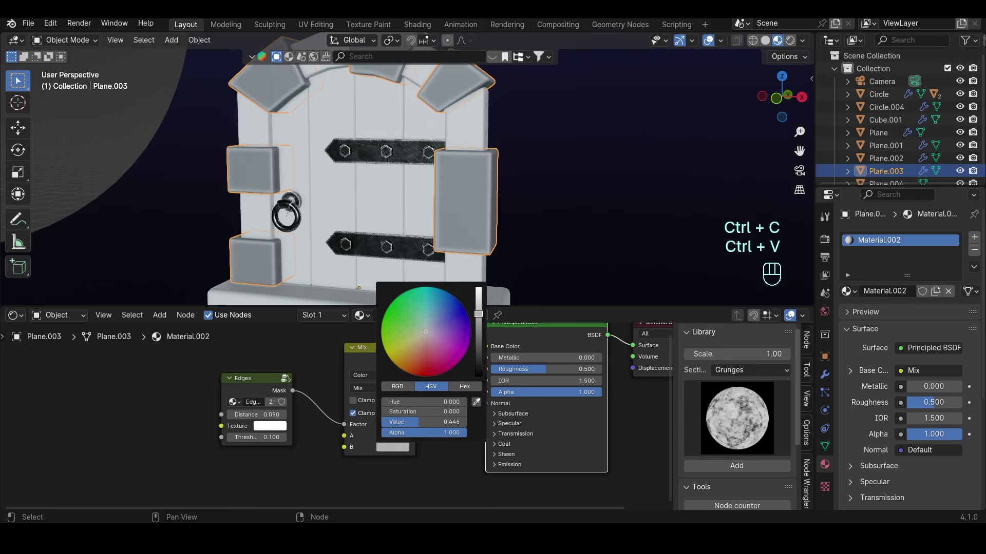
Save, then feed Grunge 04 into the stone's Roughness.
key(ctrl+s)
middle_click(574, 119)
click(528, 375)
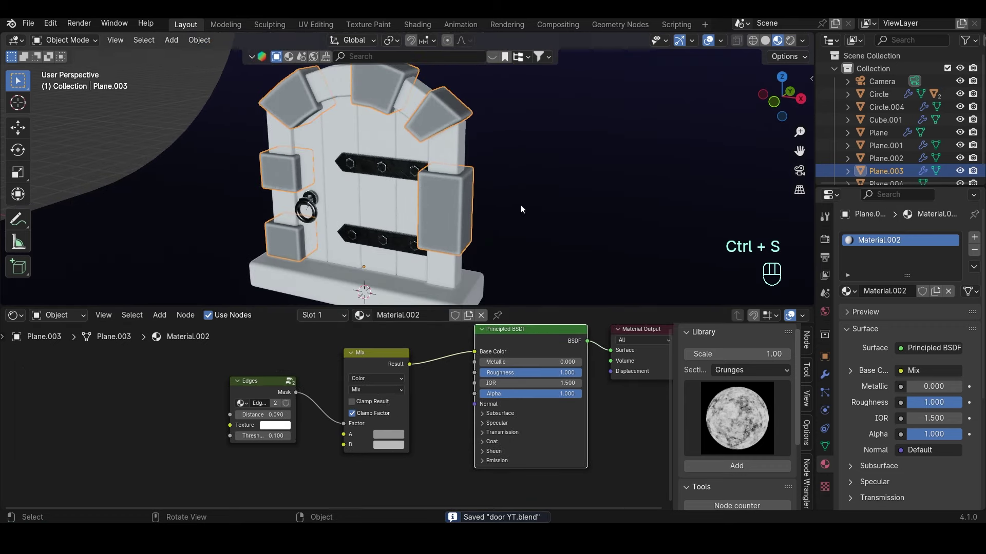
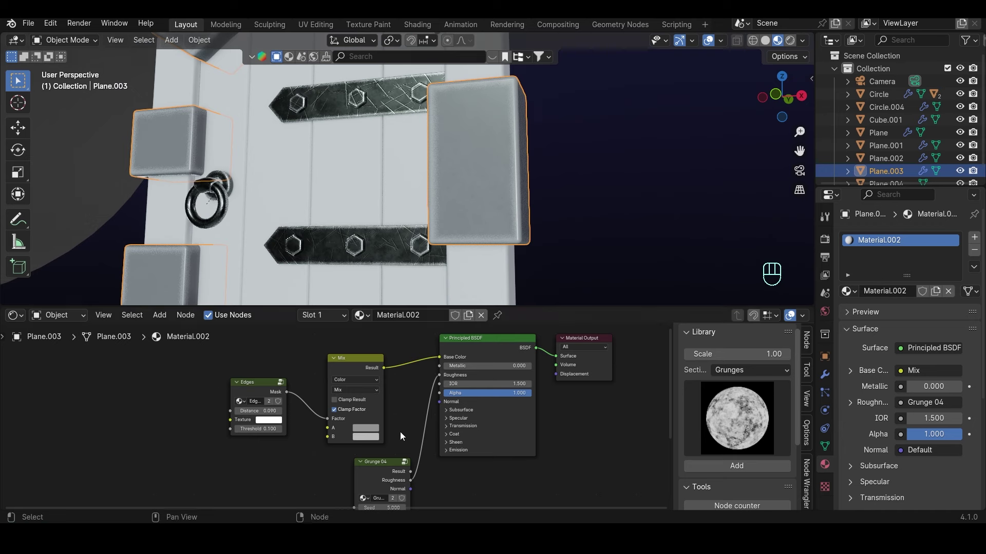
Wire the Edges Mask into the Mix factor and the Mix result into Base Color, then save.
click(387, 460)
click(381, 465)
middle_click(407, 441)
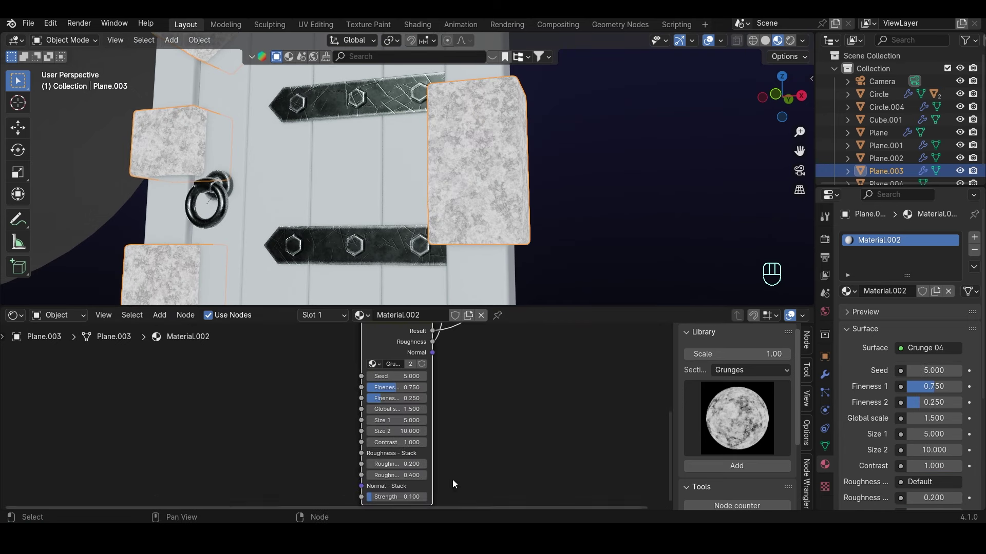
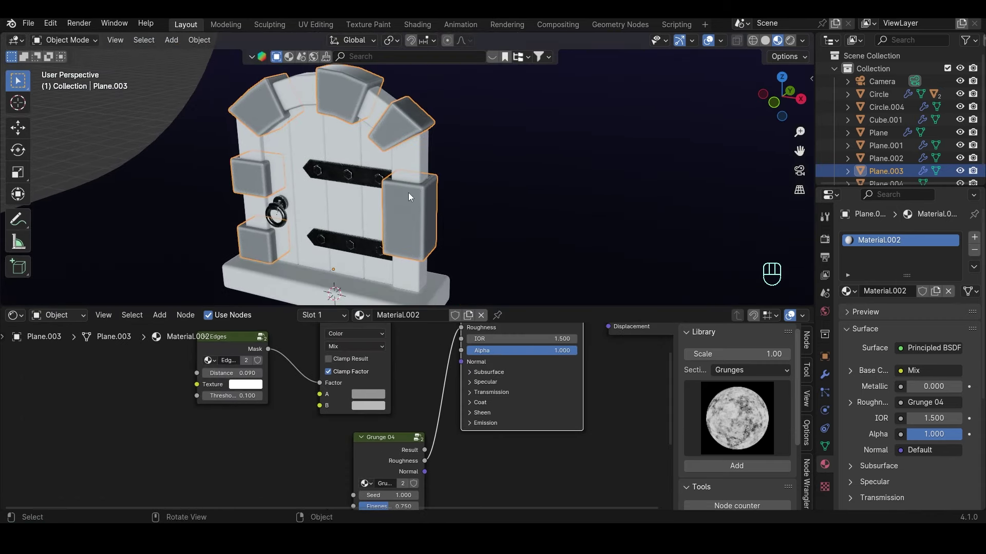
key(ctrl+s)
Feed the Grunge 04 texture into the shader's Roughness and shift the BSDF node aside for room.
click(409, 196)
click(401, 199)
double_click(373, 426)
double_click(280, 378)
drag(346, 355, 325, 351)
double_click(350, 356)
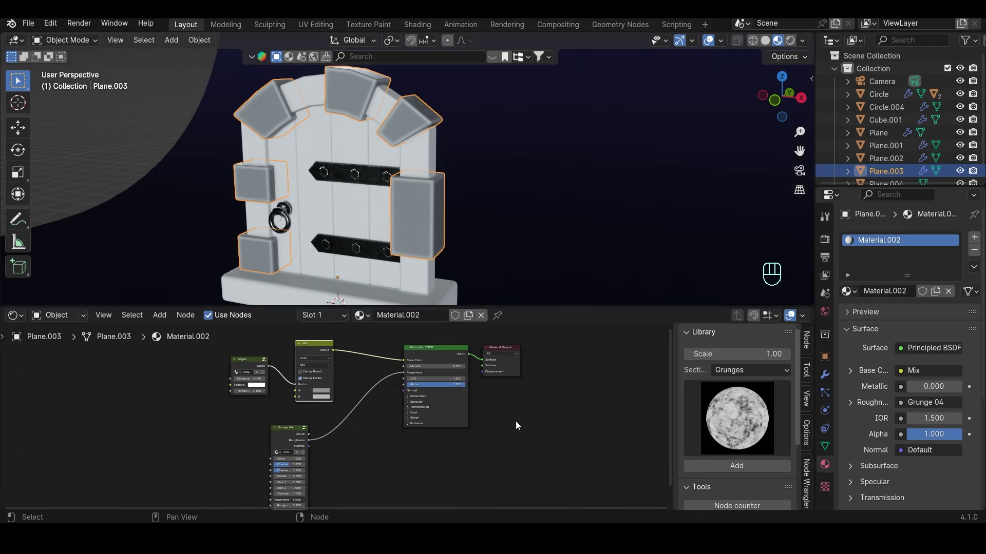
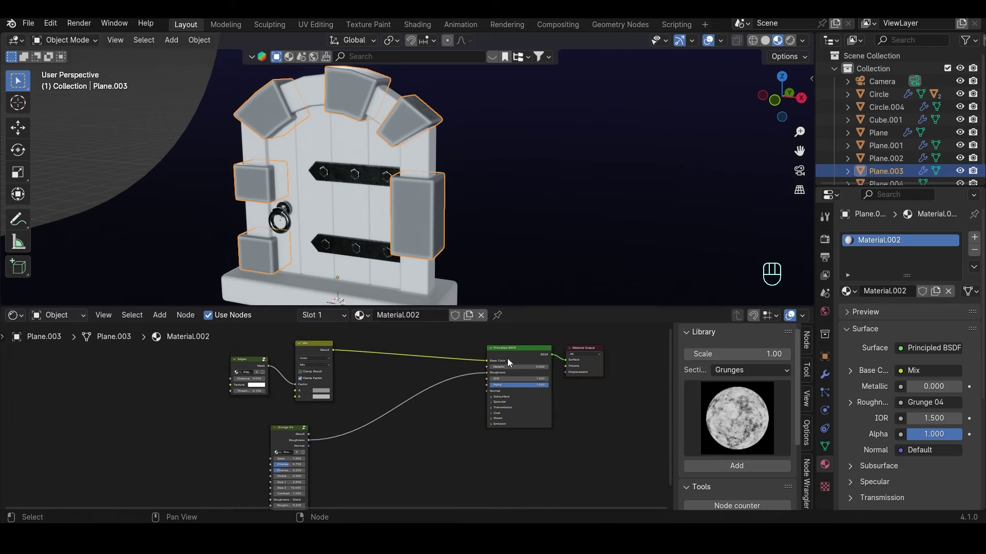
Insert a Mix Layers node before the shader and feed the edge-mix colour into Color 1.
click(510, 355)
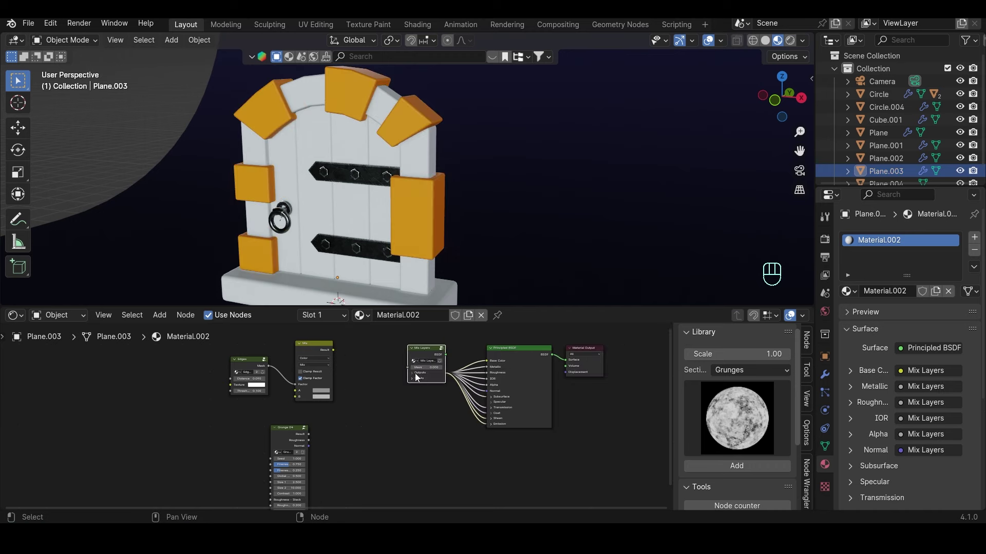
click(435, 363)
drag(378, 391, 330, 361)
drag(324, 336, 363, 376)
click(453, 377)
click(451, 374)
click(449, 384)
drag(324, 334, 430, 399)
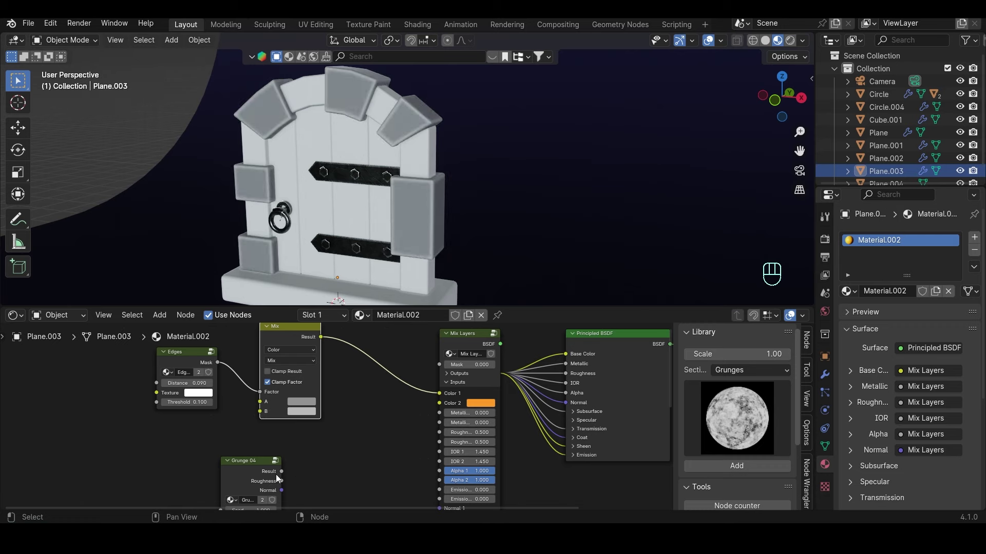
Connect the grunge roughness to Roughness 1 and start the Texture Coordinate, Mapping and Voronoi chain.
click(287, 482)
drag(395, 453, 406, 442)
click(253, 468)
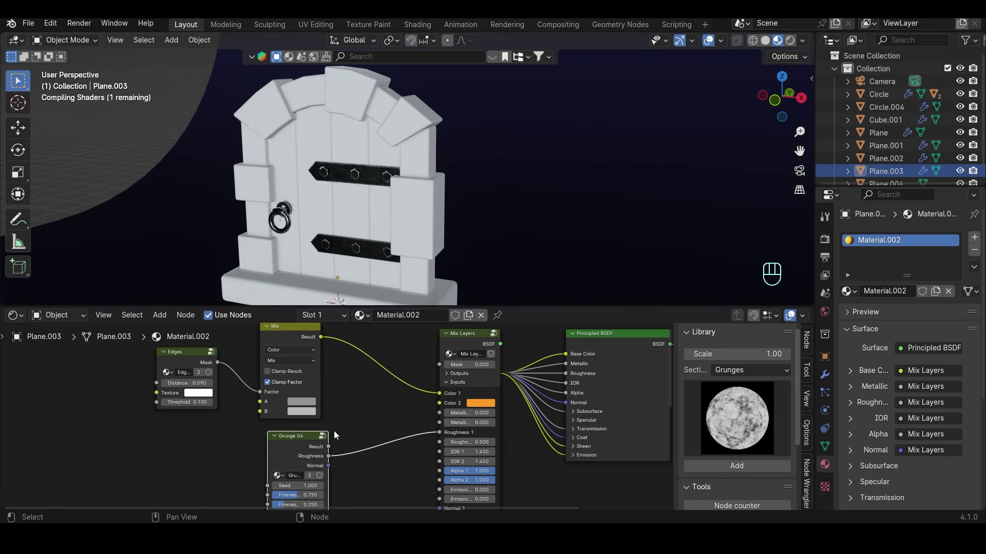
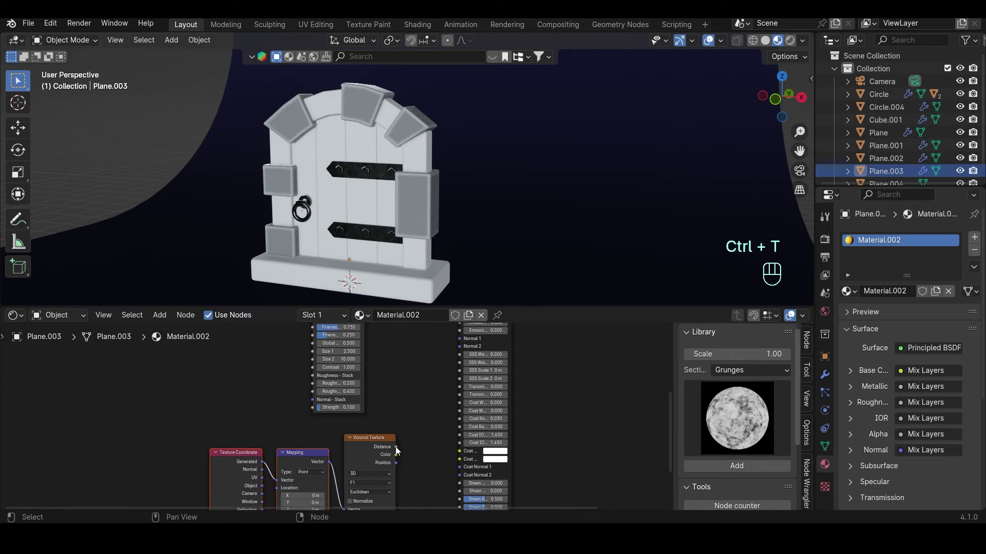
Add a Bump node, driving Height from Voronoi Distance and the shader Normal from Bump.
drag(400, 447, 401, 426)
click(417, 432)
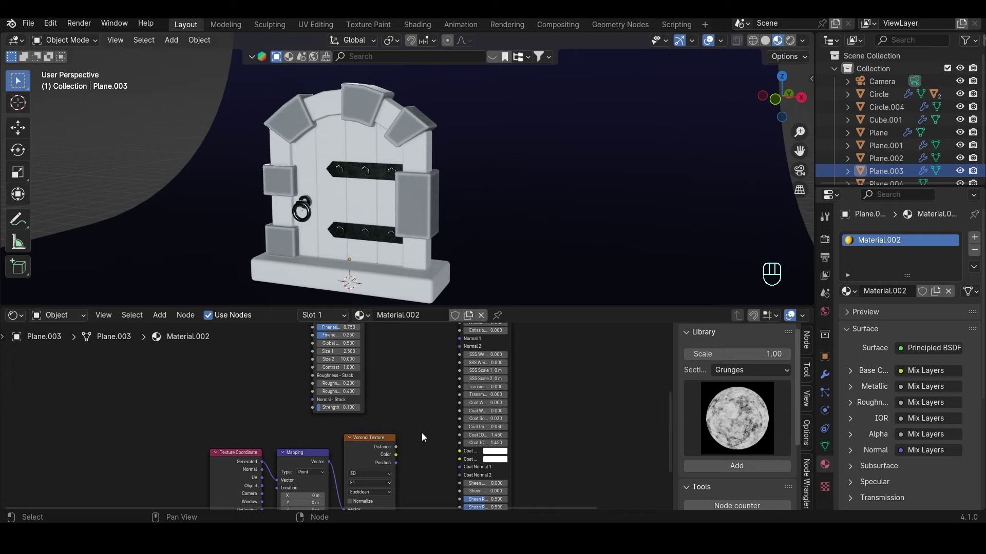
click(421, 433)
click(357, 444)
click(386, 441)
key(shift+a)
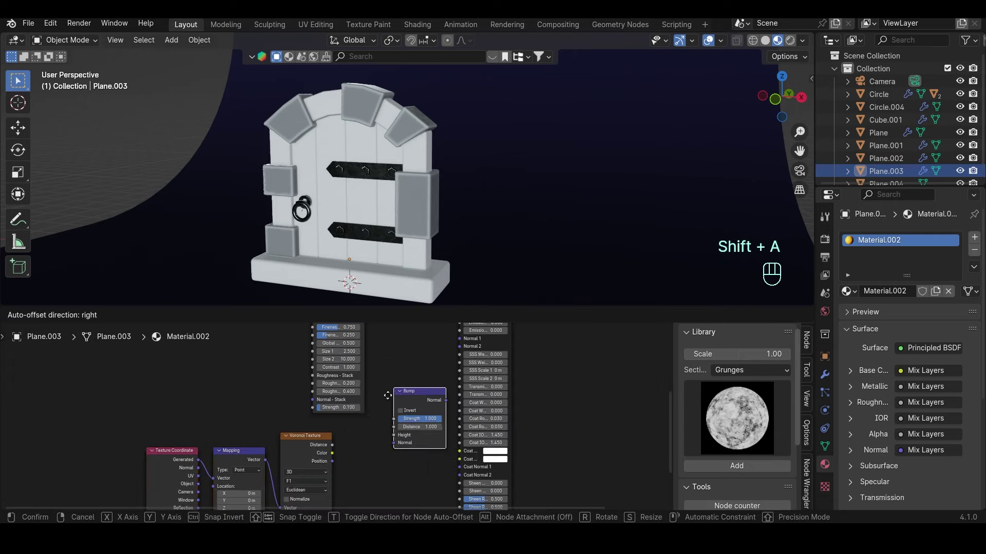
click(337, 448)
click(369, 474)
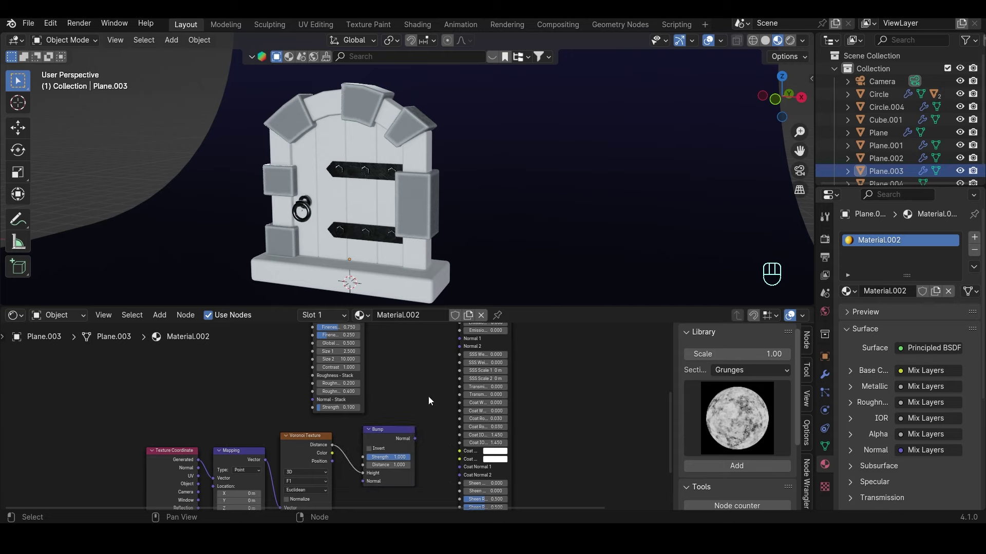
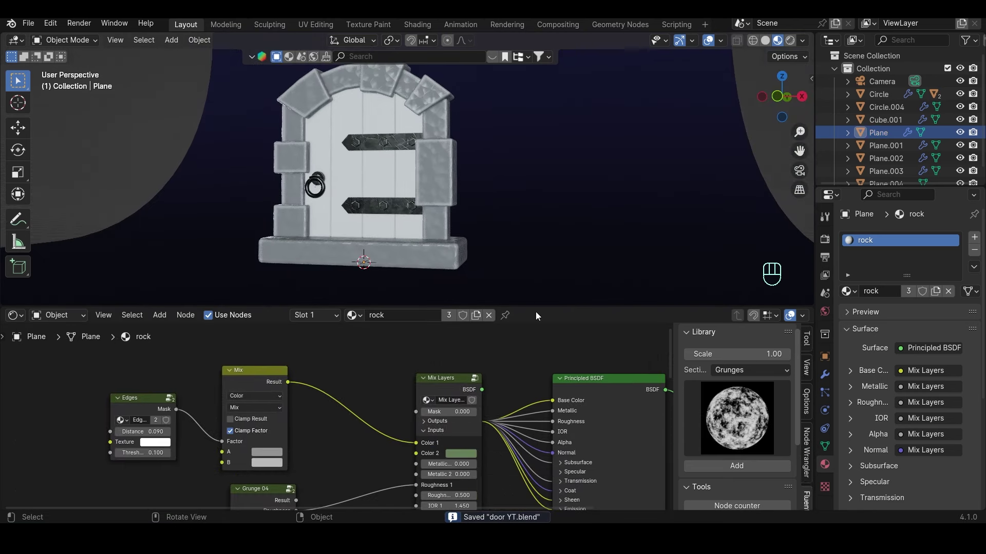
Join areas to remove the Shader Editor and orbit the enlarged 3D view around the door.
drag(540, 317, 477, 399)
middle_click(466, 296)
middle_click(448, 271)
middle_click(468, 282)
middle_click(462, 284)
middle_click(458, 280)
drag(457, 276, 481, 279)
middle_click(479, 280)
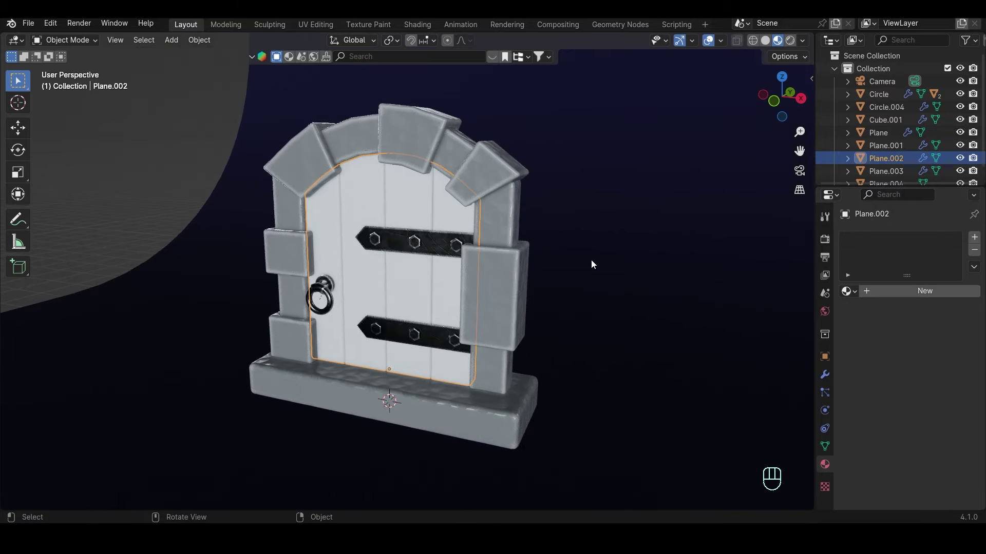
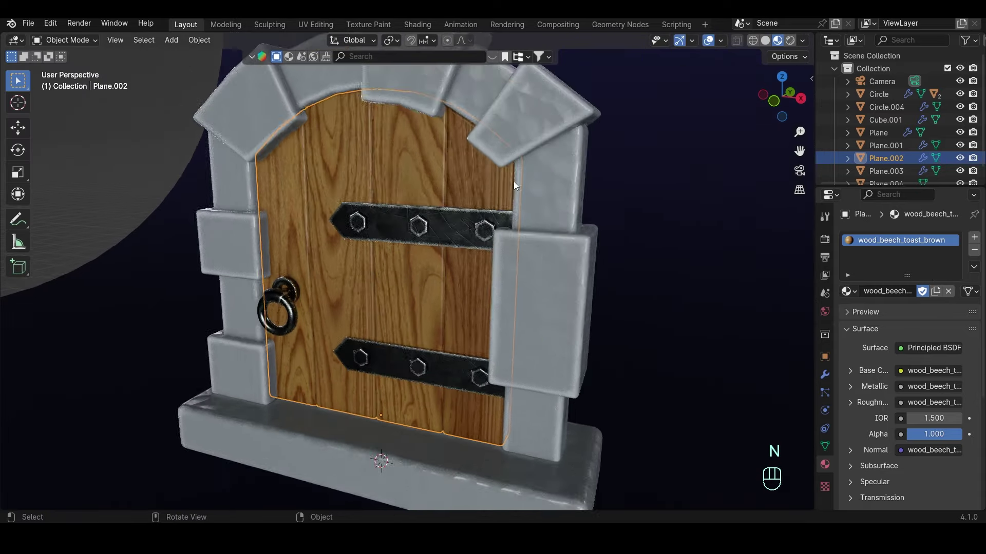
Apply the wood_beech_toast_brown material to the door planks and frame the whole door in view.
drag(573, 209, 519, 206)
drag(493, 205, 547, 194)
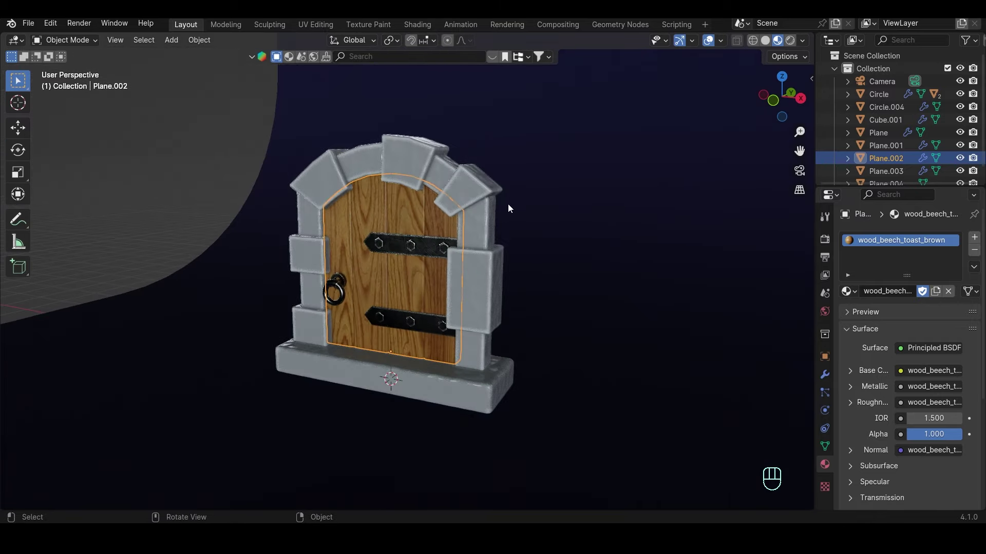
click(506, 211)
Save, add a point light and move it behind the door as seen through the camera.
key(ctrl+s)
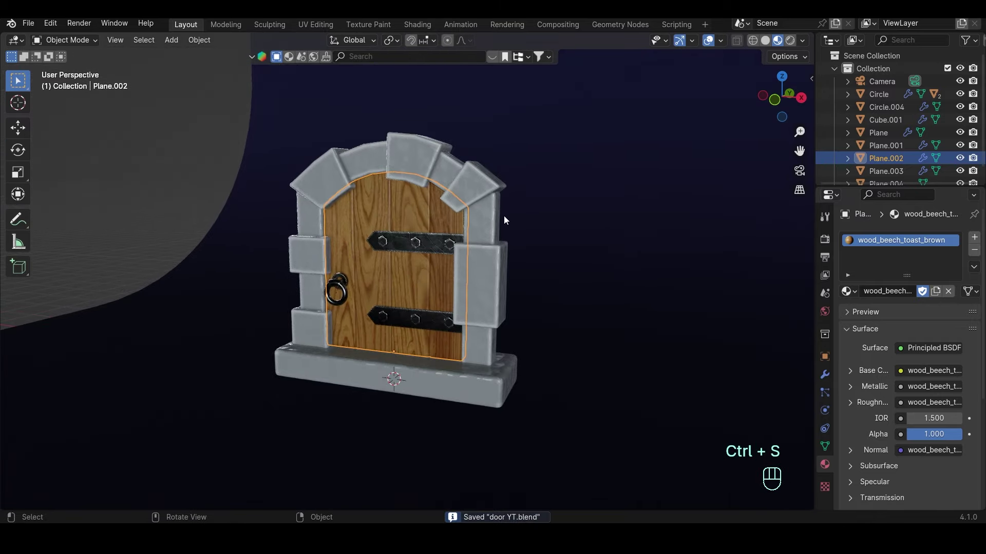
key(KP_0)
key(shift+a)
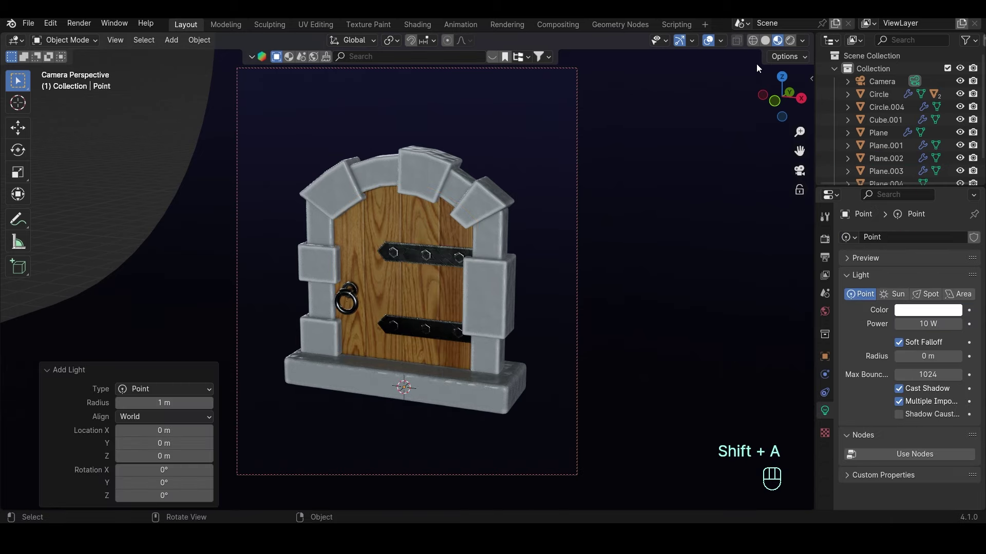
drag(802, 41, 633, 209)
key(KP_3)
key(g)
key(KP_0)
key(g)
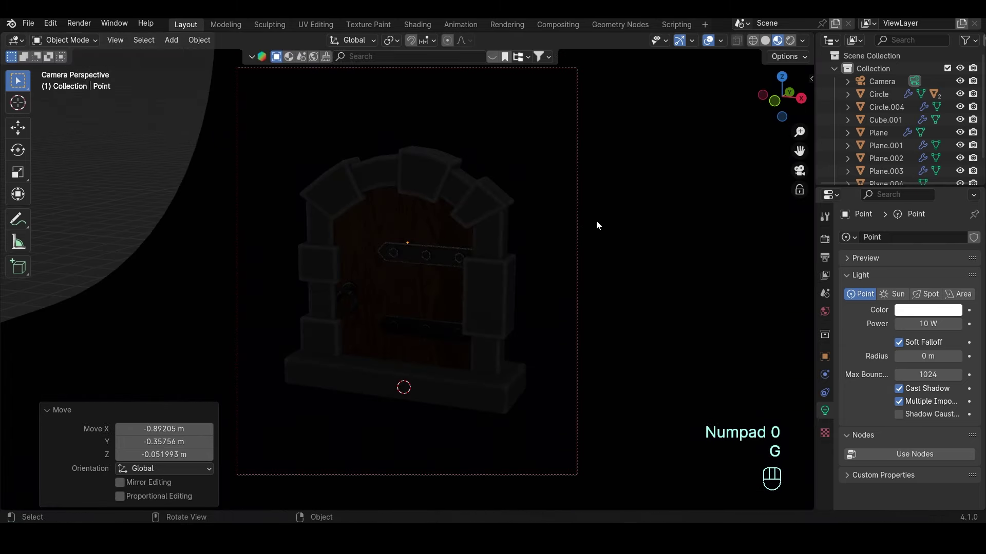
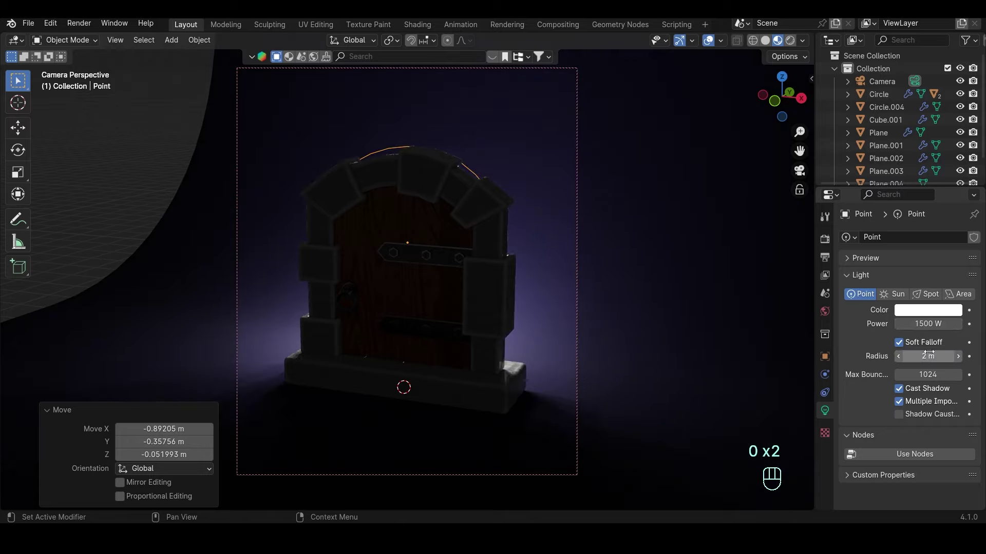
Set the light to 1500 W, 2 m radius and a pale lavender colour.
click(919, 317)
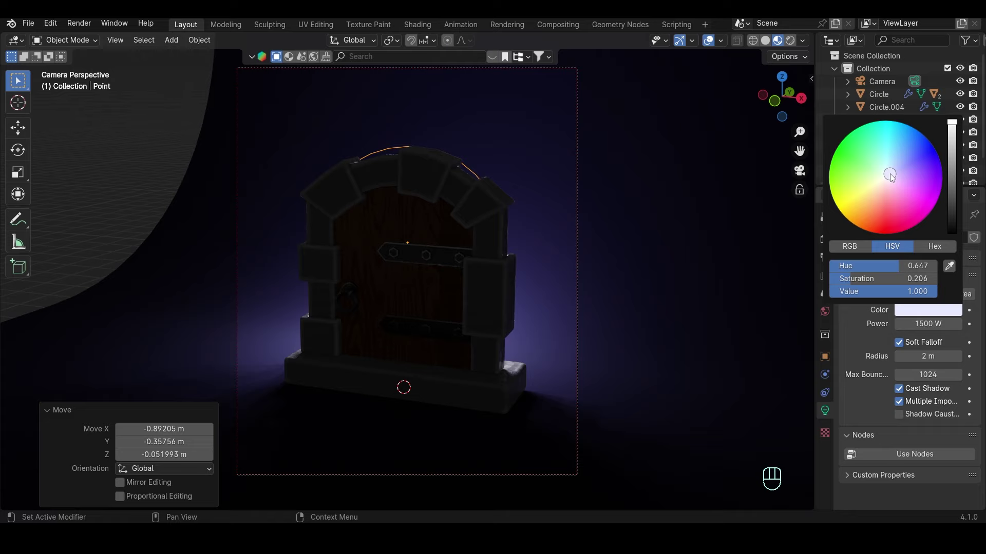
key(shift+a)
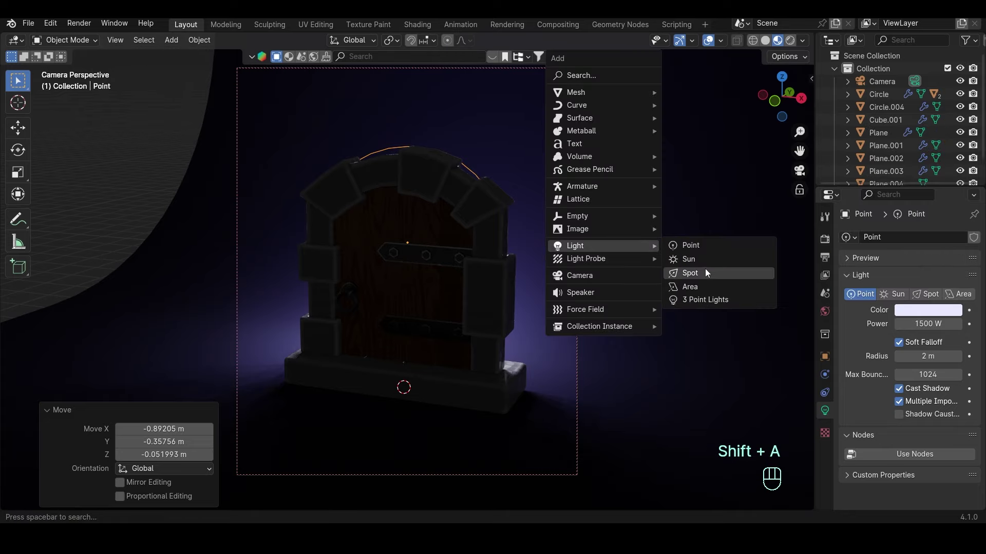
Raise a sun light above the door, trackball-aim it across with strength 2 and 17.1° angle, then add a point light.
key(g)
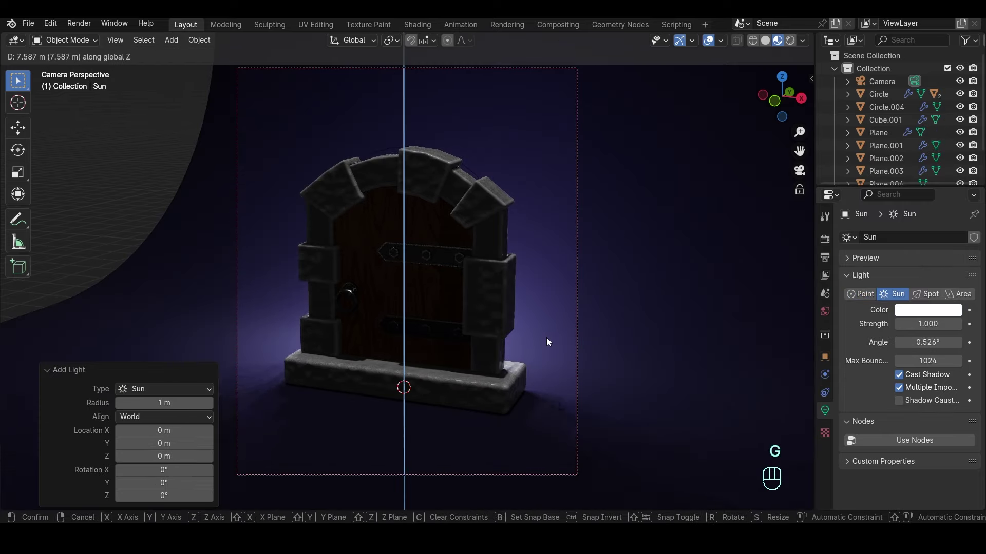
key(KP_7)
key(r)
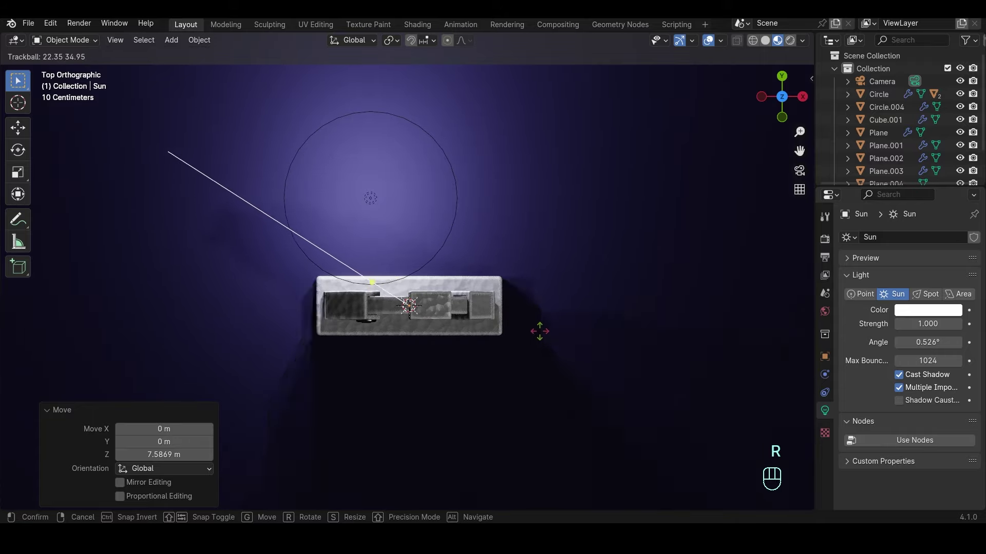
key(KP_0)
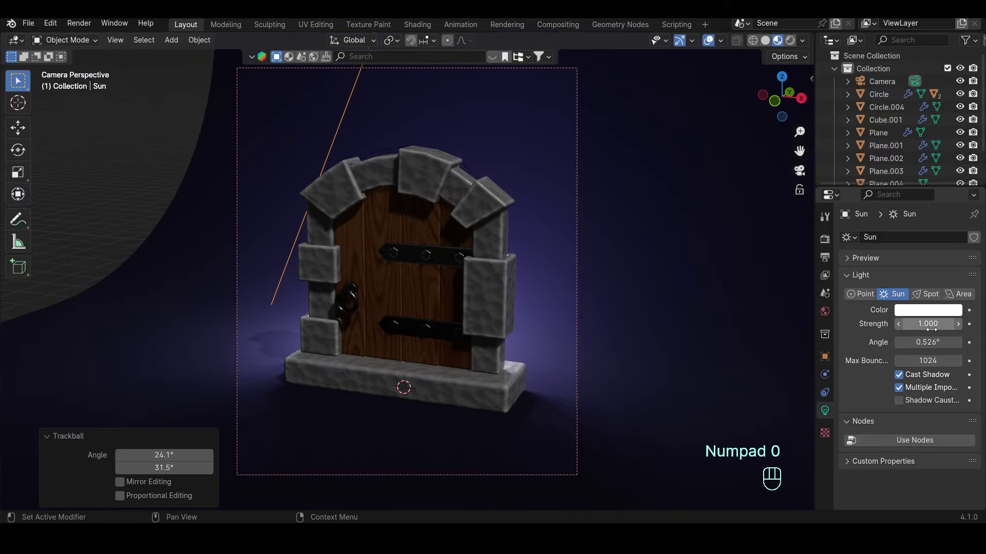
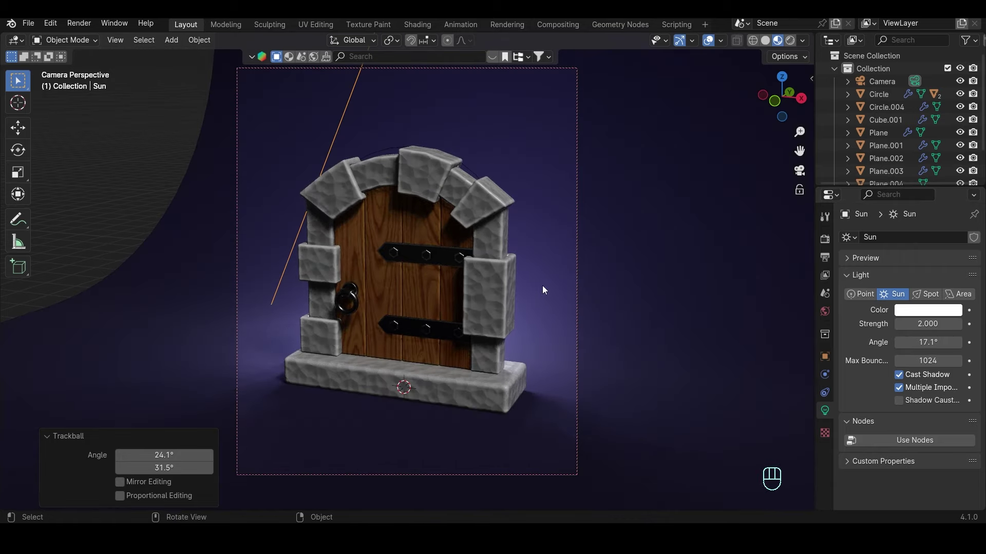
key(shift+a)
key(KP_7)
Move the new point light up by the arch and make it a warm 500 W light with 1 m radius.
key(g)
key(KP_0)
key(g)
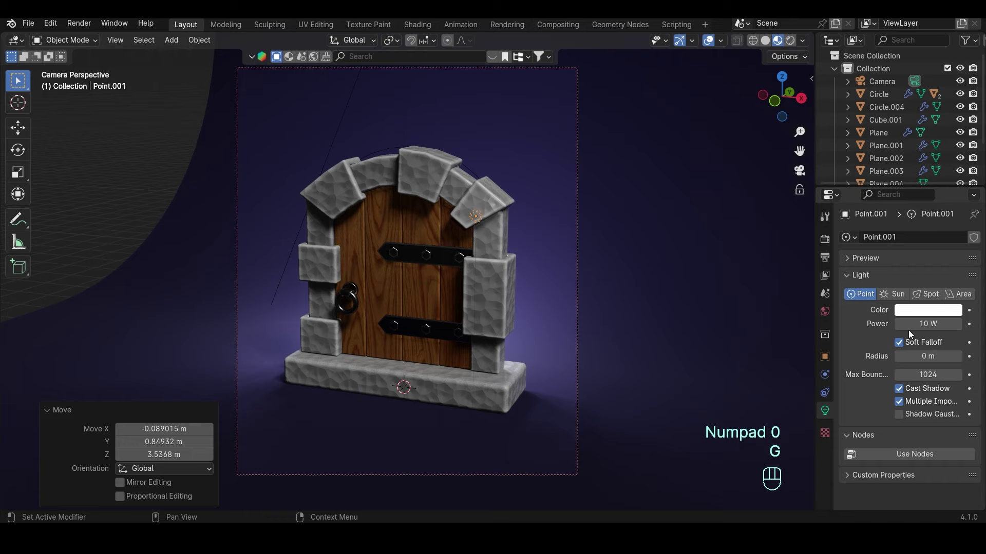
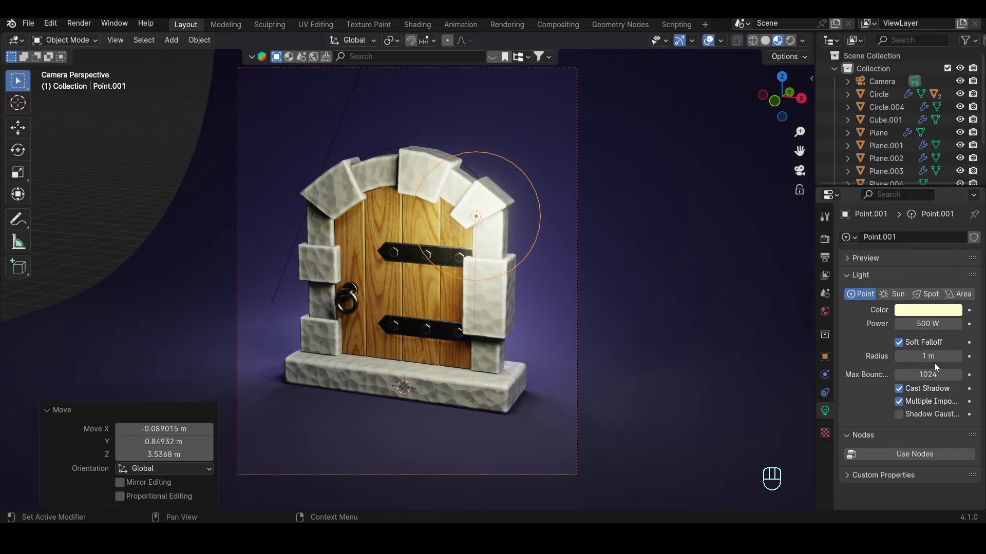
key(KP_7)
Duplicate the warm light to the door's left as an orange 250 W light and adjust its height.
key(g)
key(shift+d)
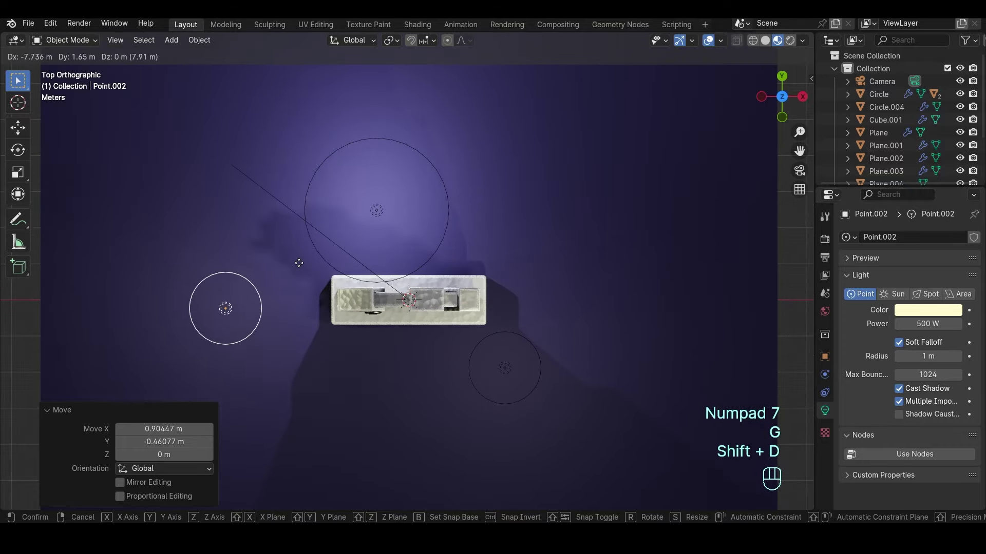
key(KP_0)
key(g)
key(g)
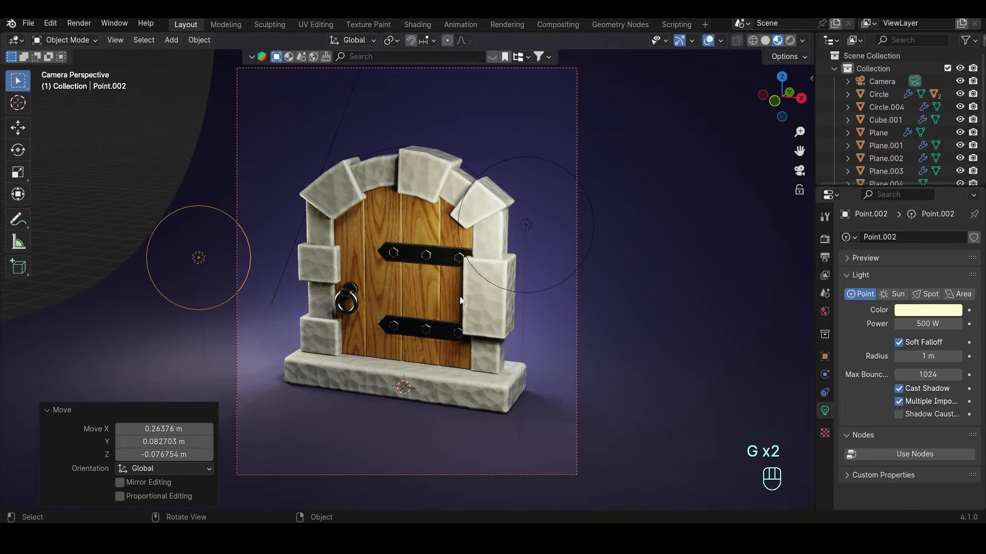
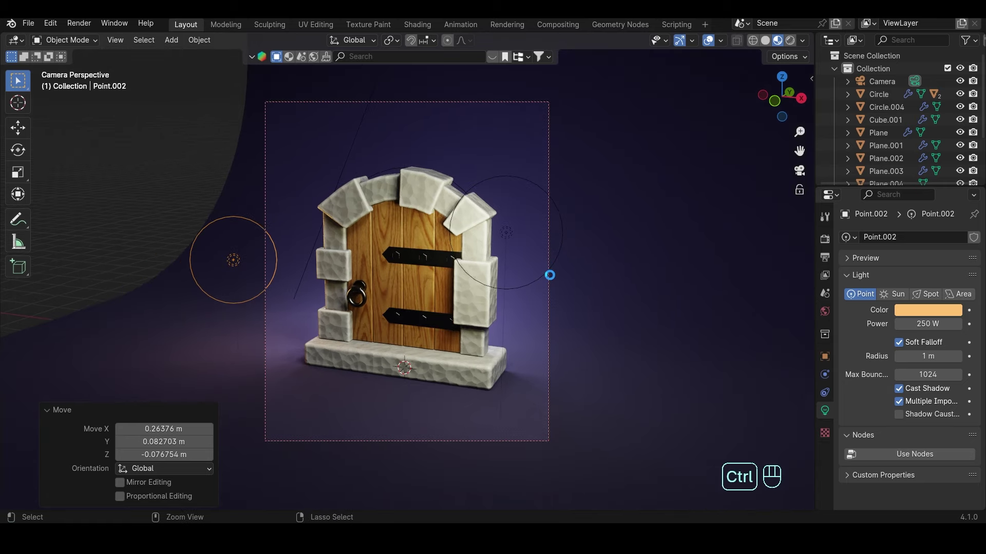
Raise the render exposure to about 0.6 in the render settings and save.
key(ctrl+s)
click(825, 239)
click(627, 167)
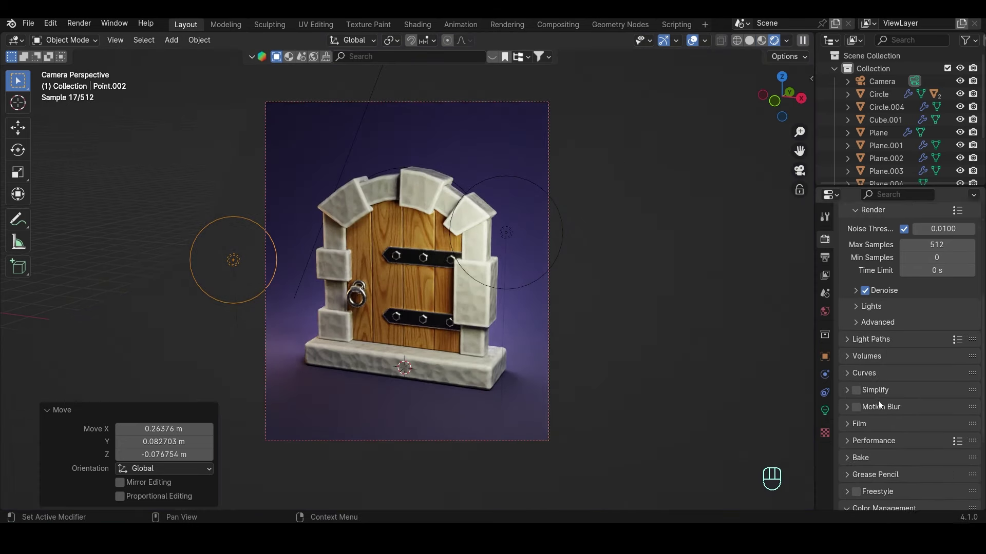
click(878, 401)
click(867, 493)
click(876, 400)
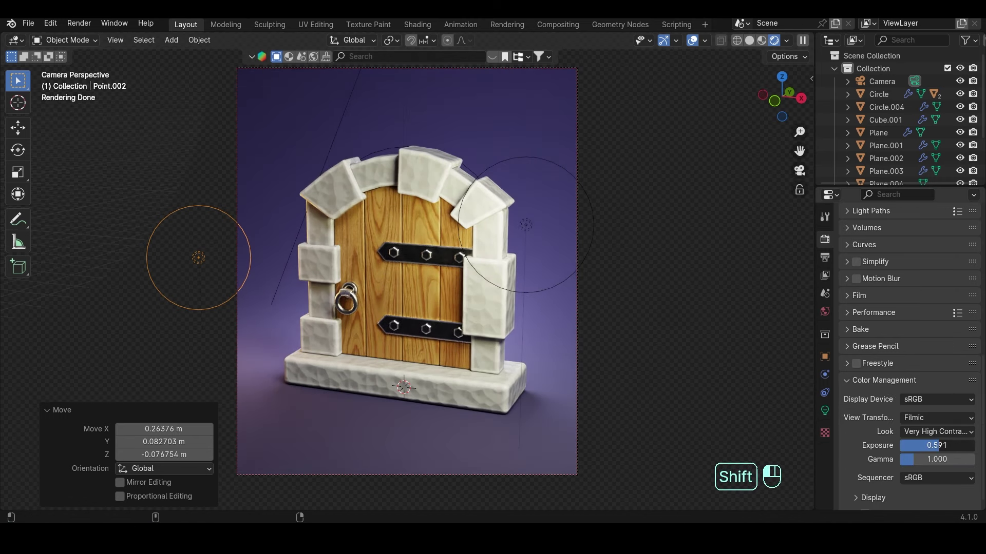
key(ctrl+s)
Set the backdrop plane's Base Color to a deep blue (H 0.584, S 1, V 0.06).
click(666, 305)
click(831, 472)
click(932, 372)
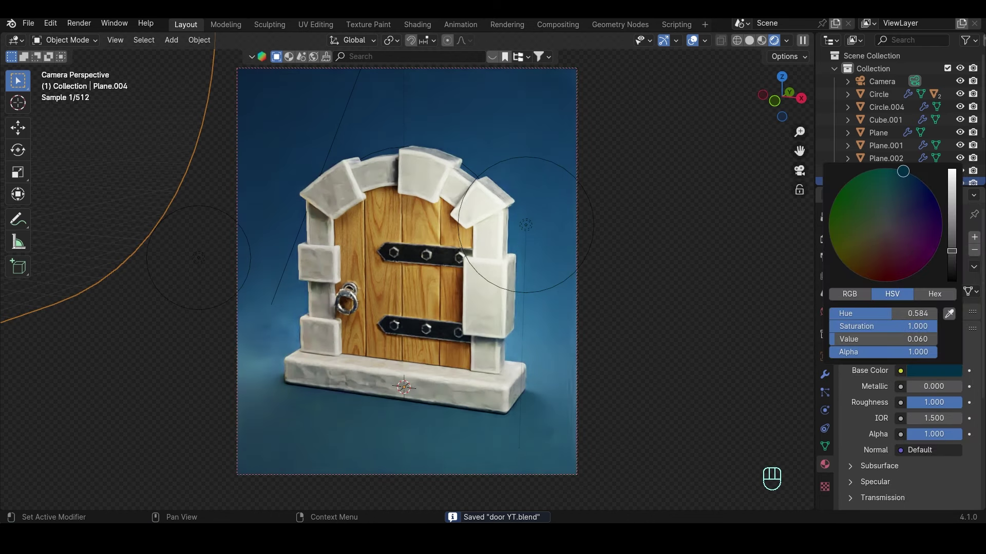
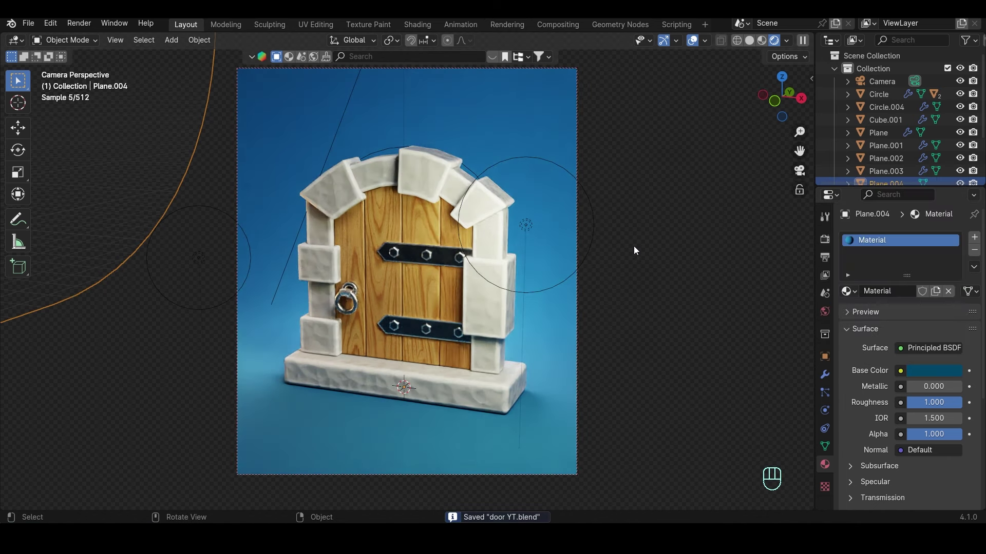
Lower the right-hand Point.001 light to 300 W, move it higher and further right, and save.
key(ctrl+s)
click(535, 227)
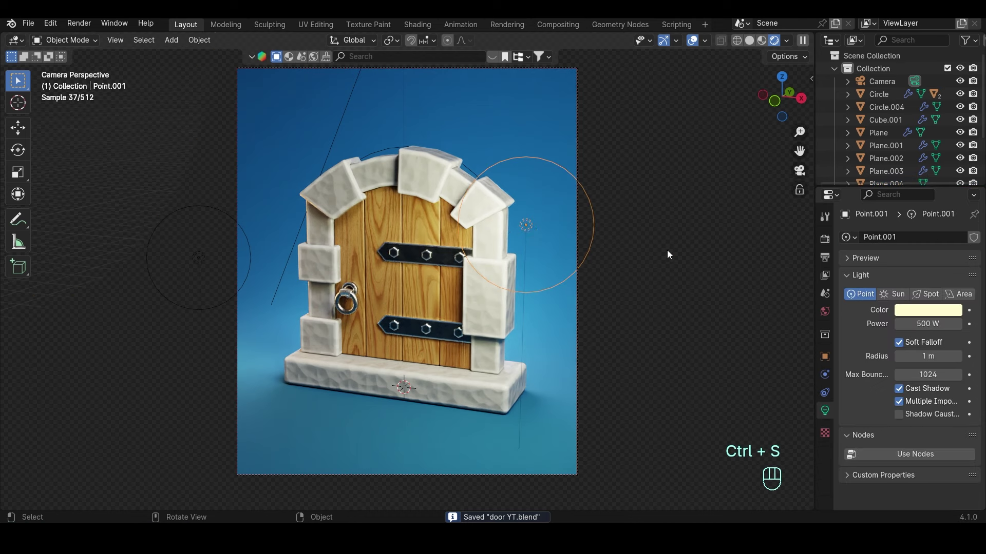
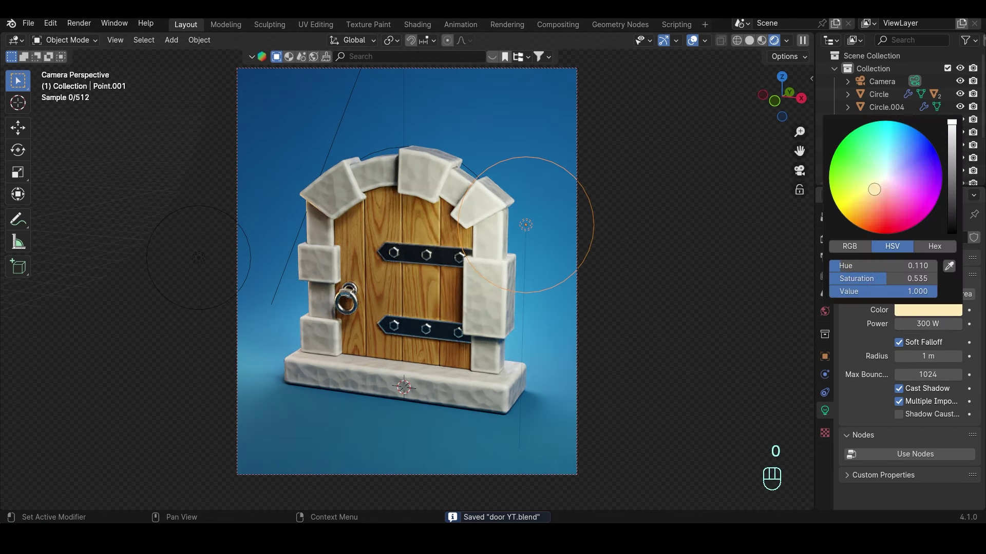
key(ctrl+s)
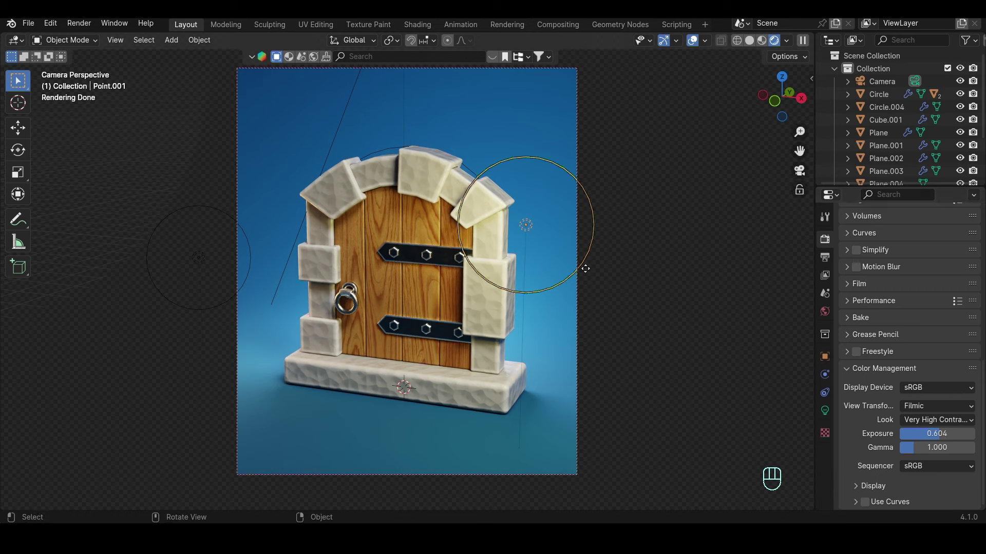
key(q)
click(569, 252)
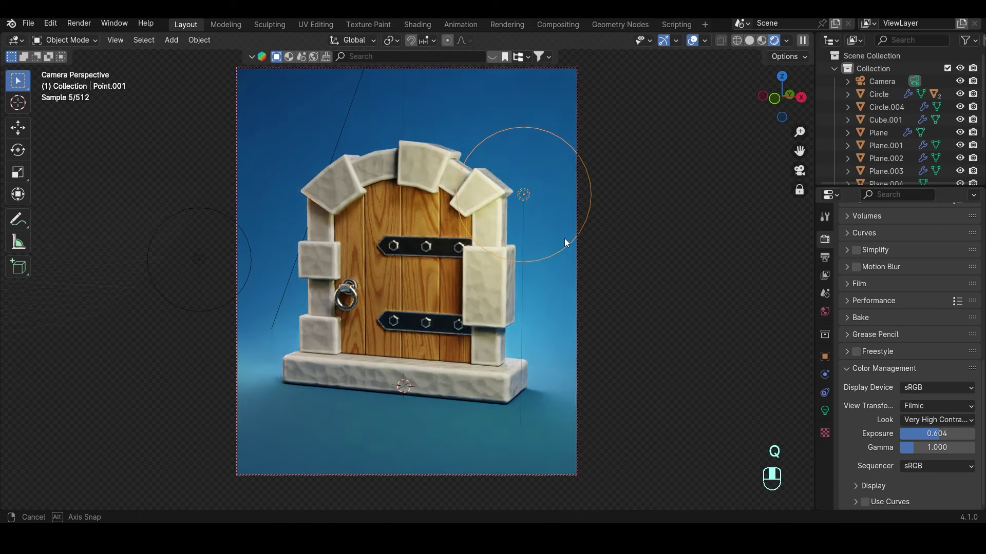
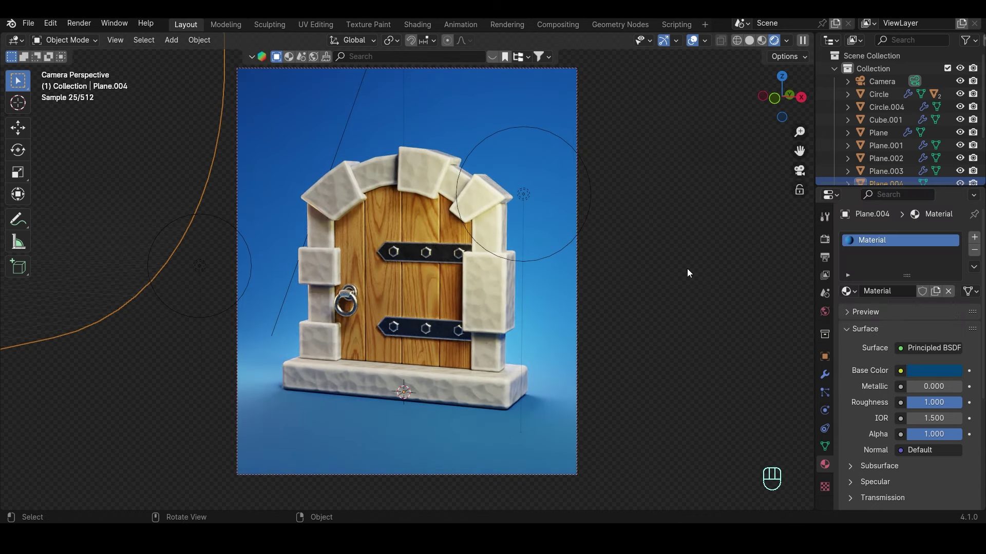
key(ctrl+s)
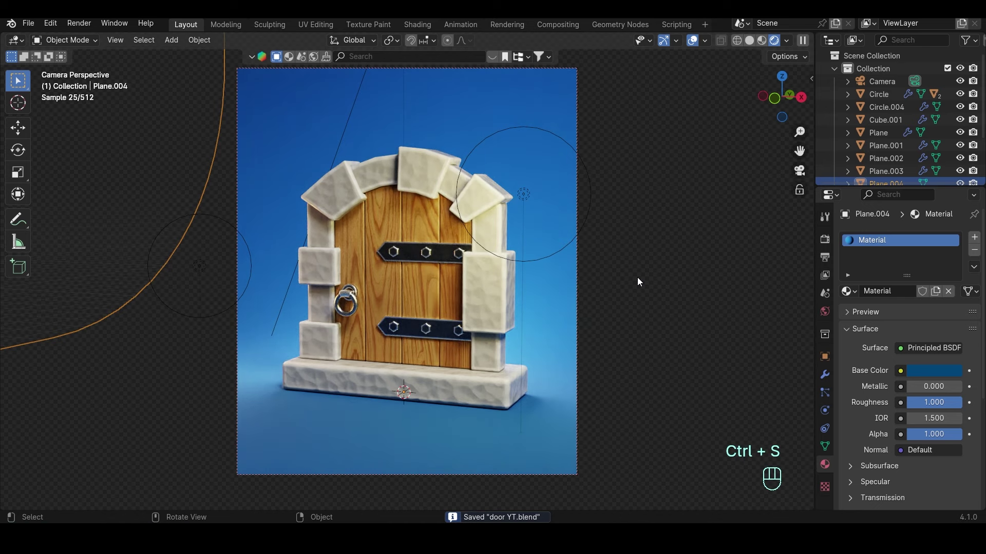
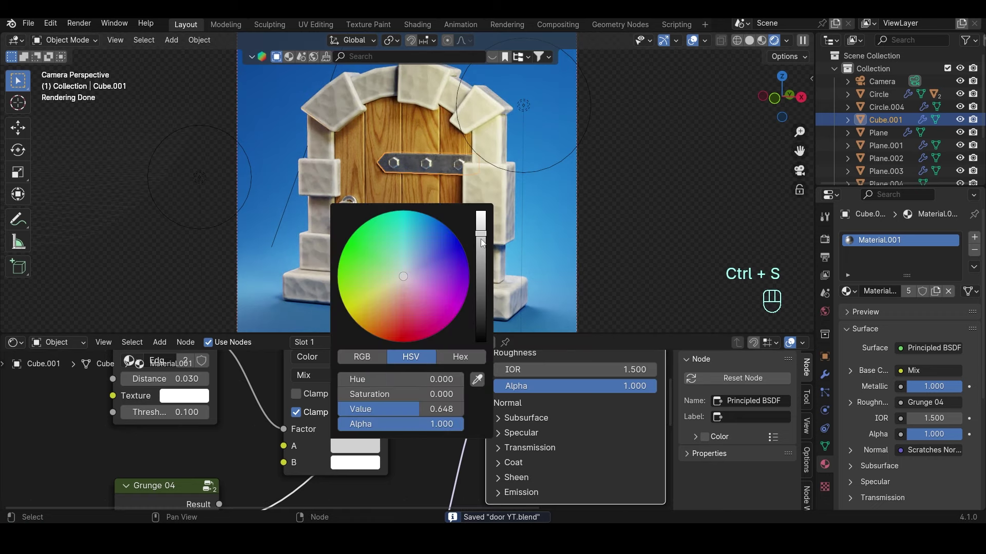
Lower both Mix colours of the rock material to about 0.2 value for a darker grey stone, saving along the way.
key(ctrl+s)
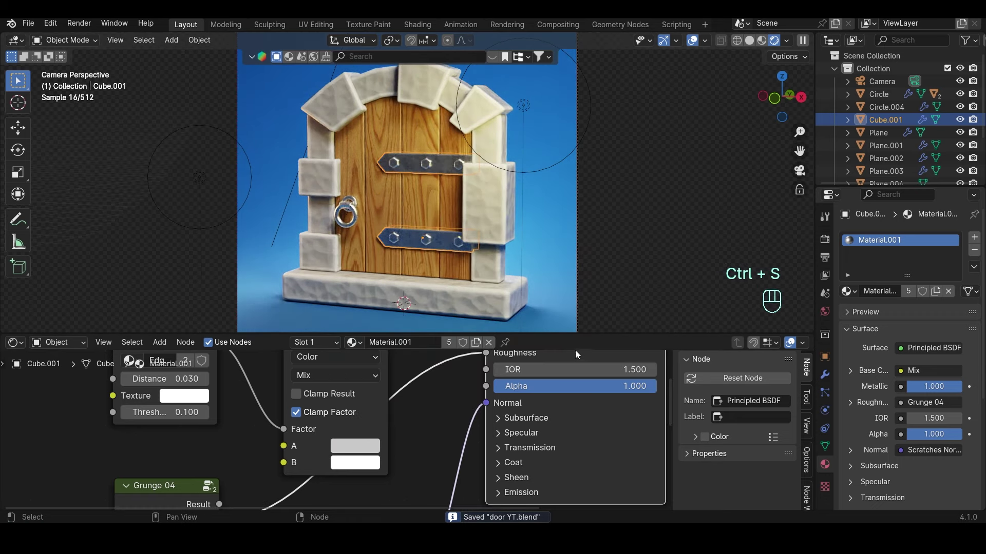
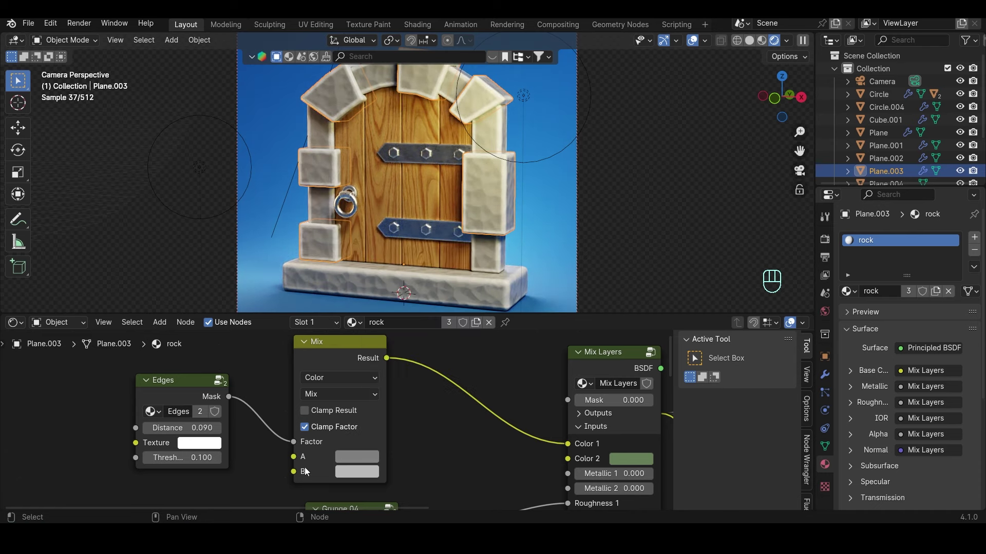
click(349, 466)
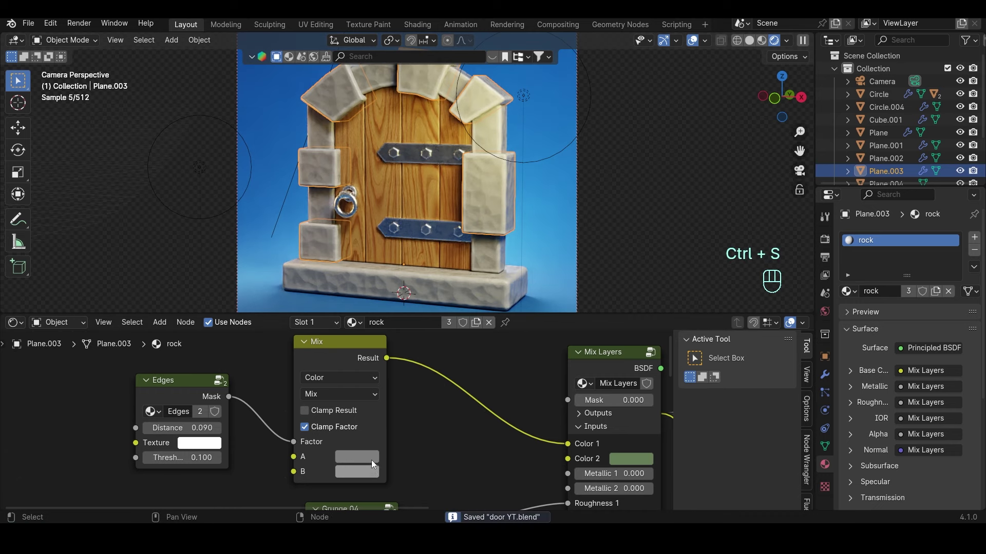
click(369, 452)
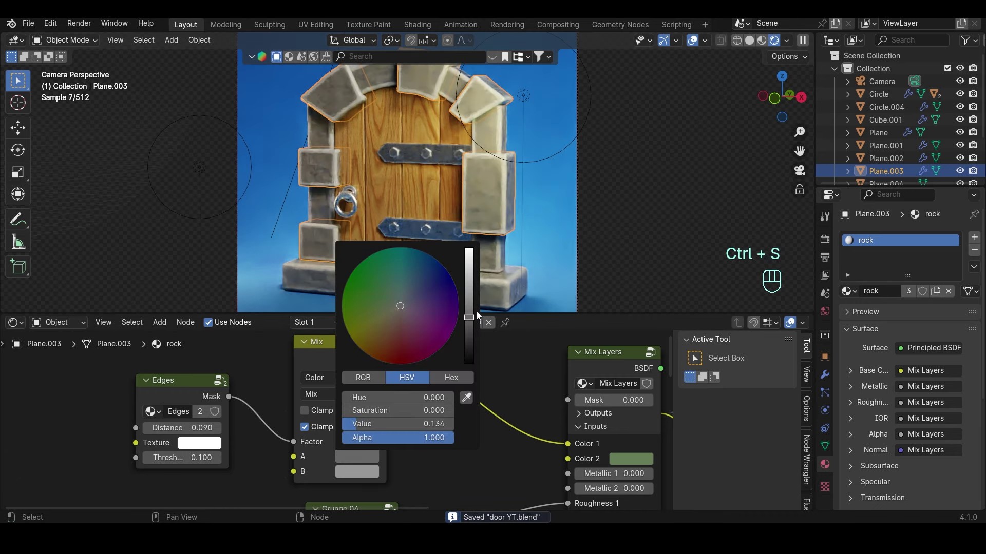
key(ctrl+s)
click(356, 470)
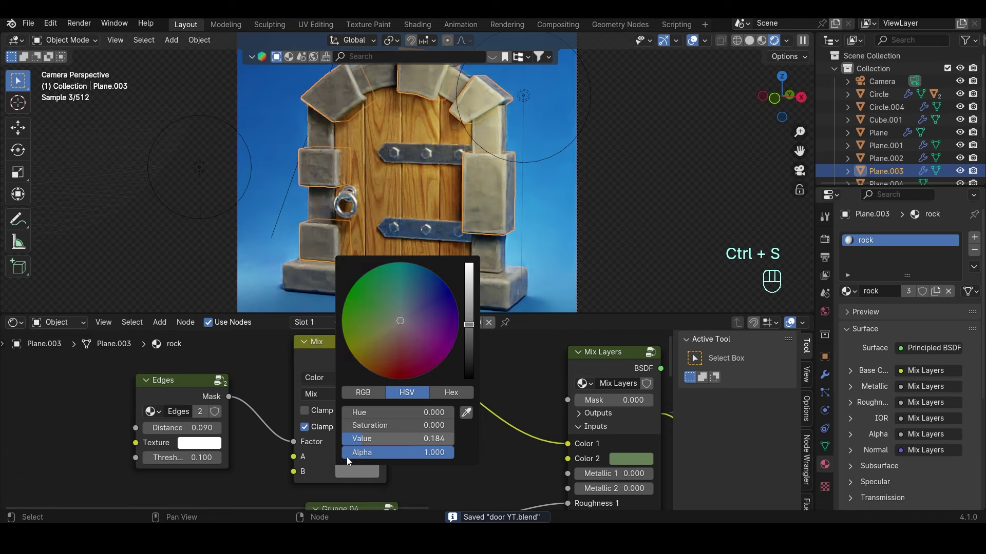
click(367, 478)
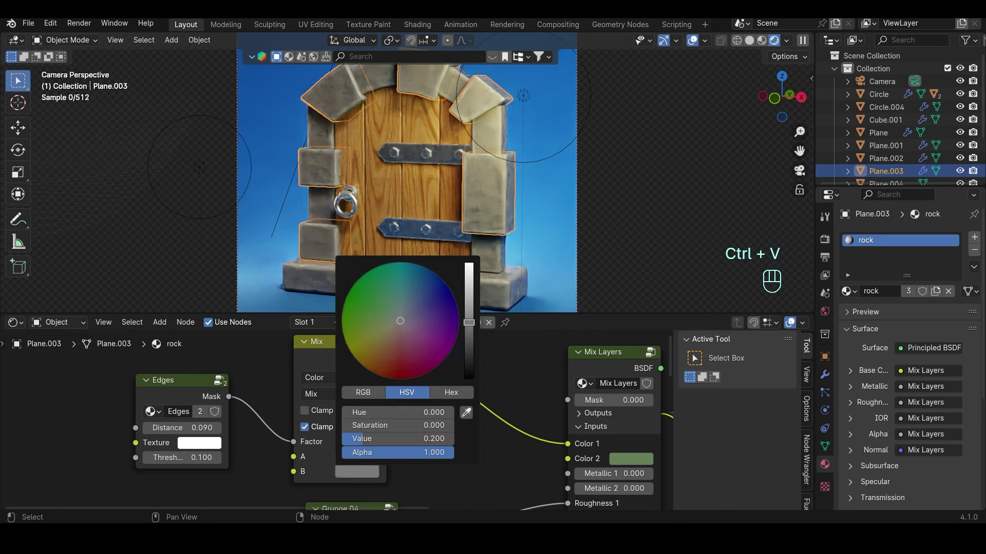
key(ctrl+s)
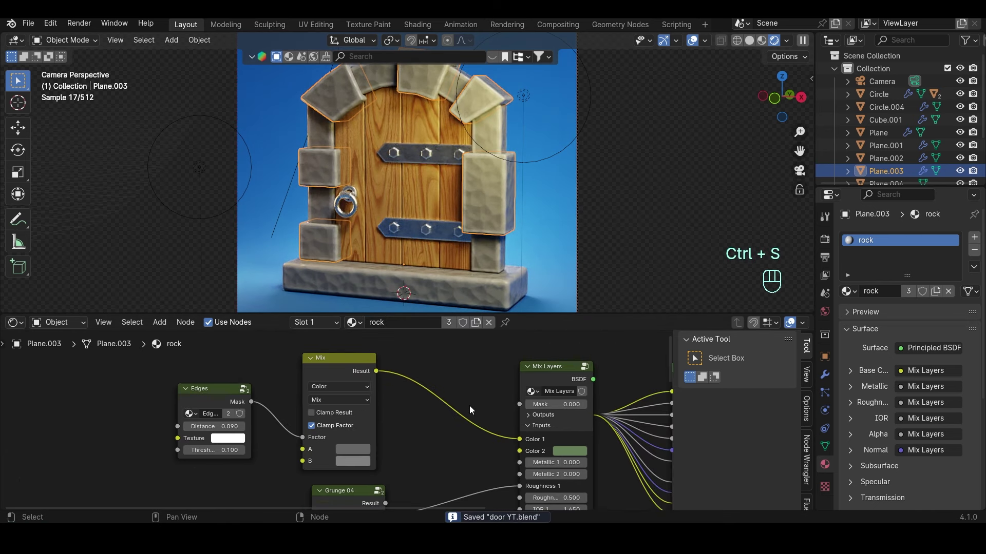
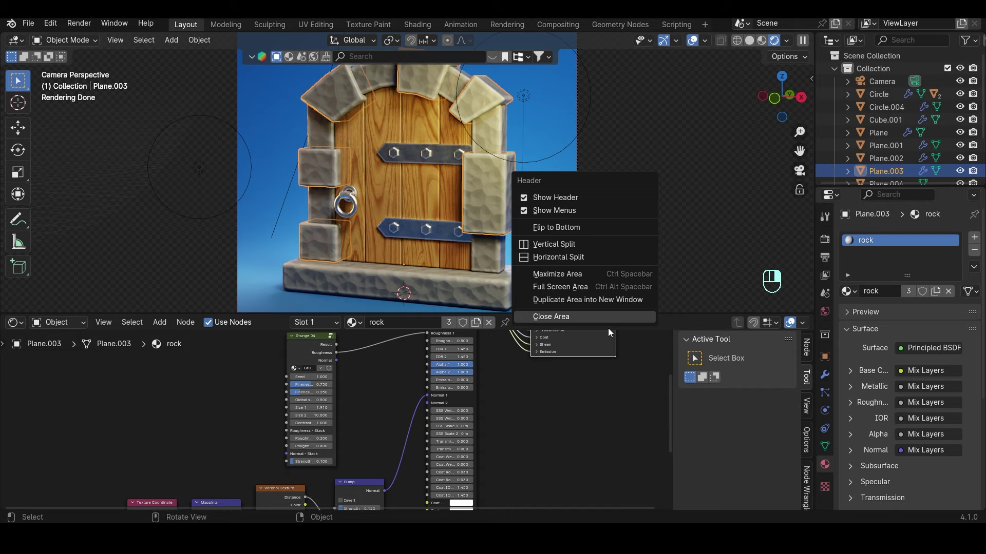
Set the World background colour to purple so the stones read lavender-grey and the straps purple.
key(ctrl+s)
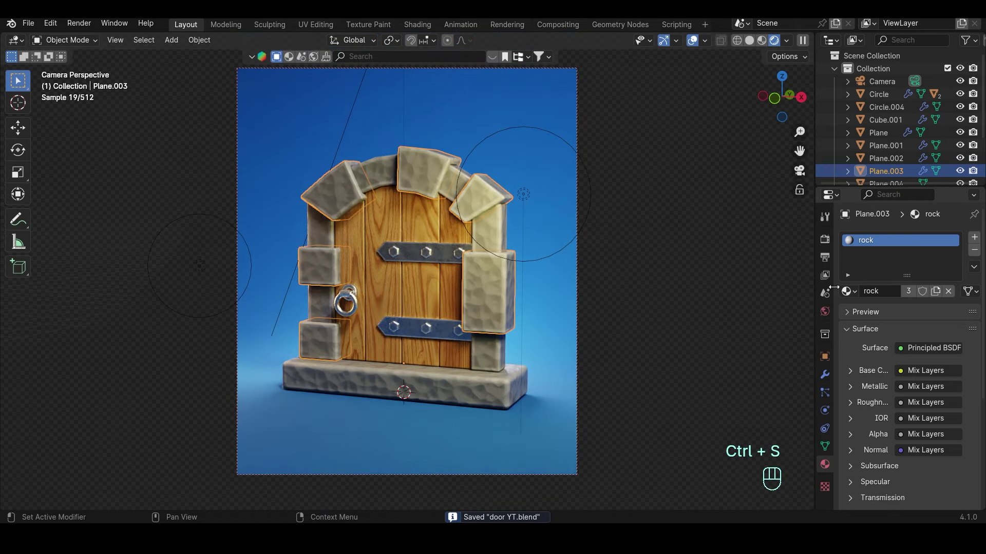
click(831, 314)
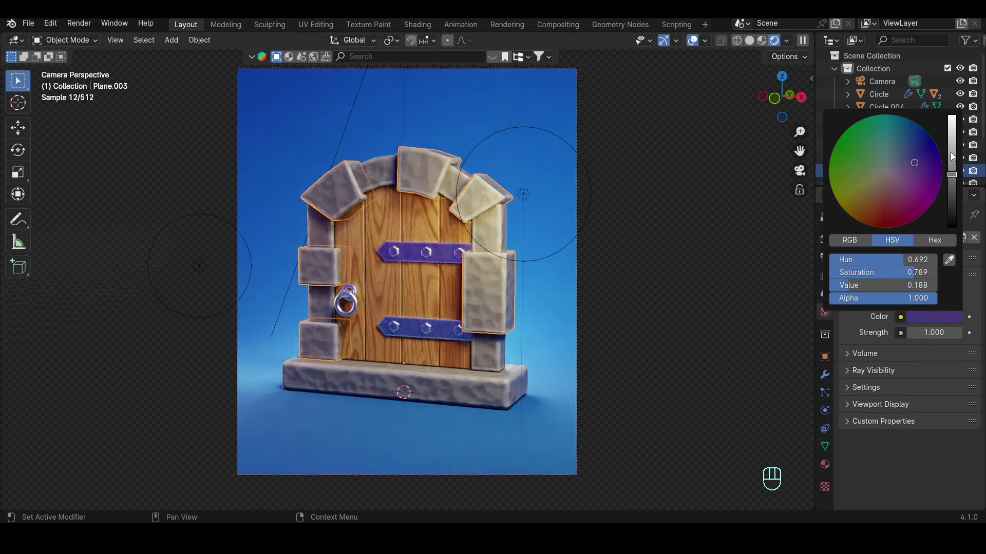
key(ctrl+s)
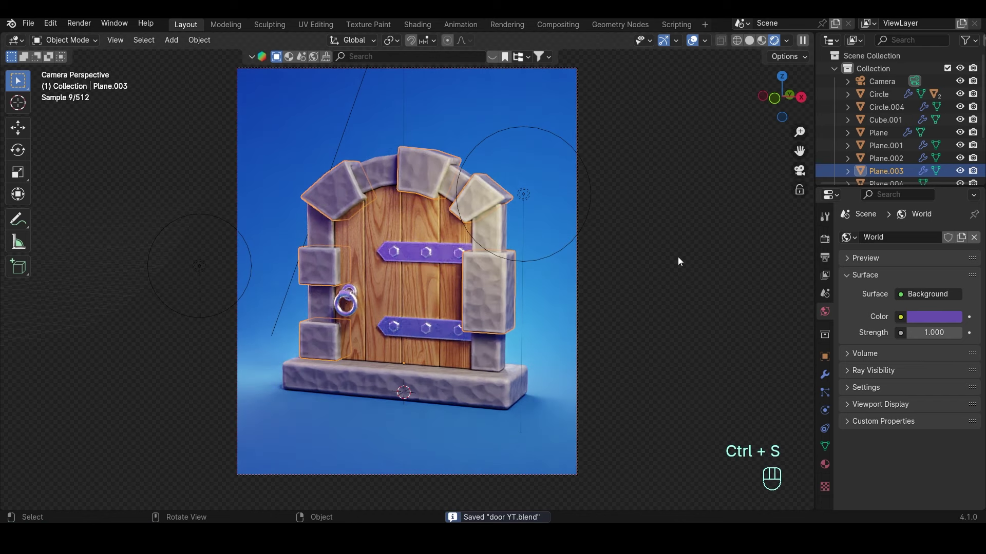
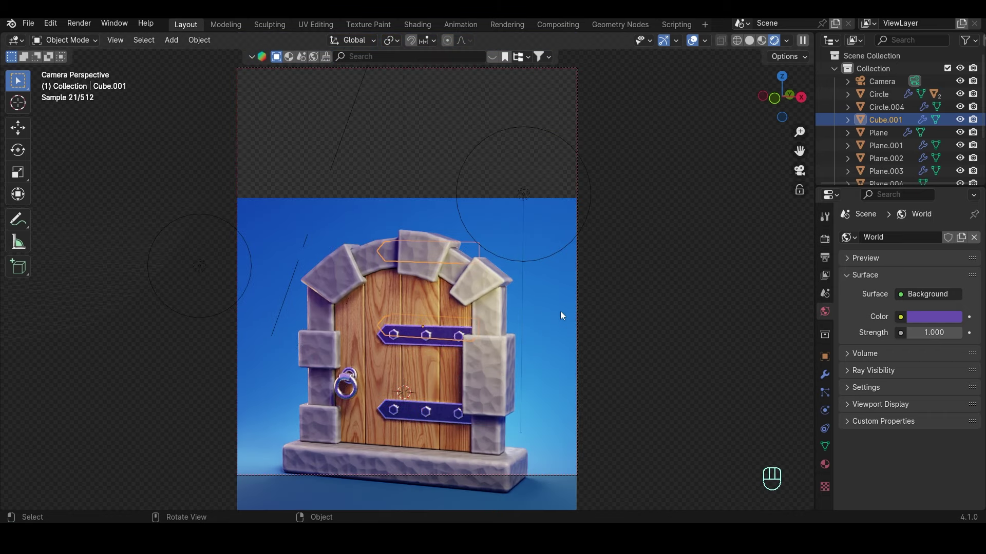
key(ctrl+s)
Raise the backdrop plane's Base Color value to a brighter blue and save the door file.
click(615, 321)
click(833, 465)
click(937, 375)
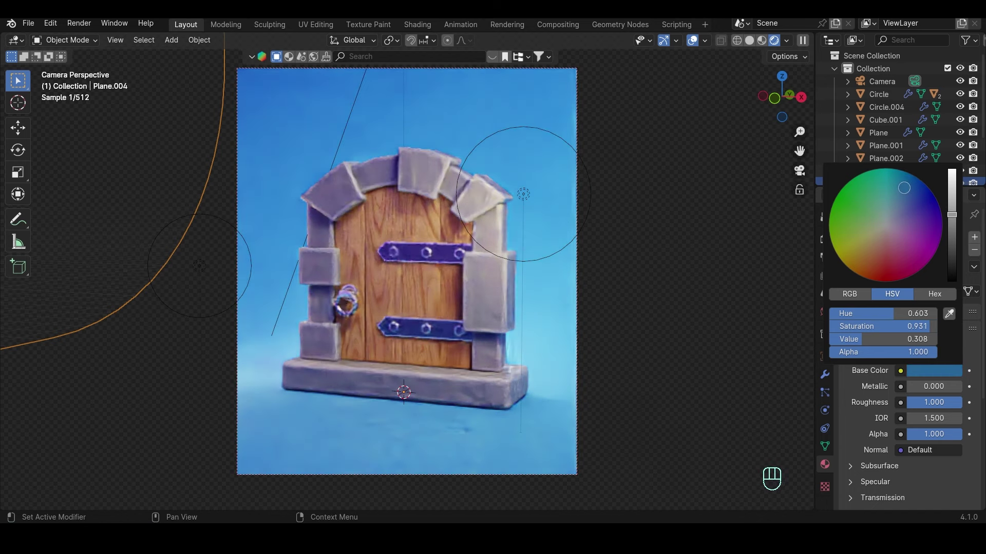
key(ctrl+s)
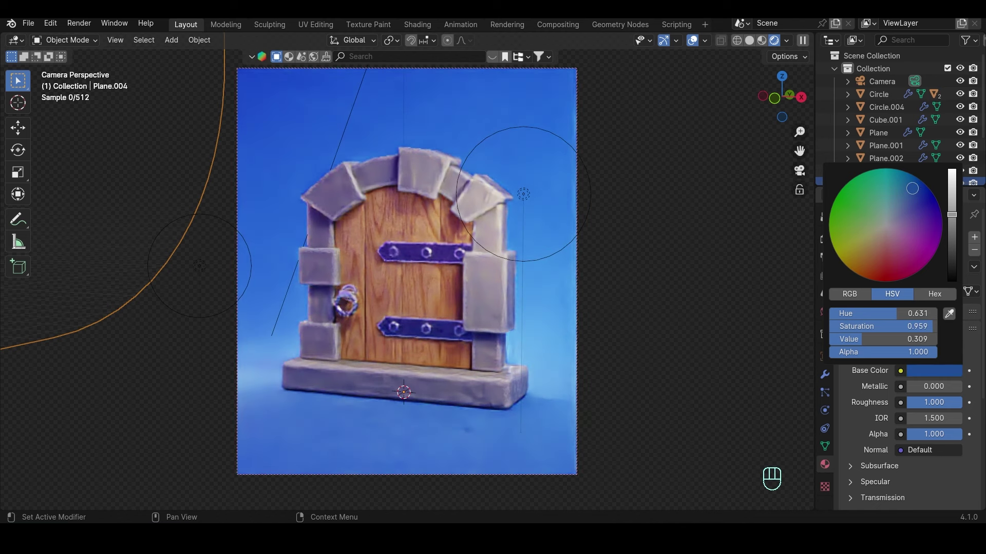
key(ctrl+s)
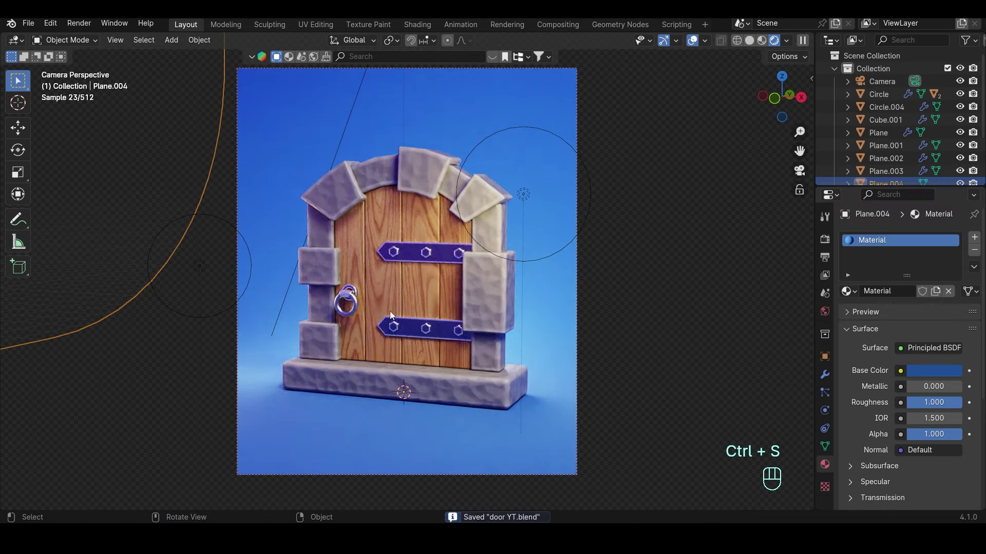